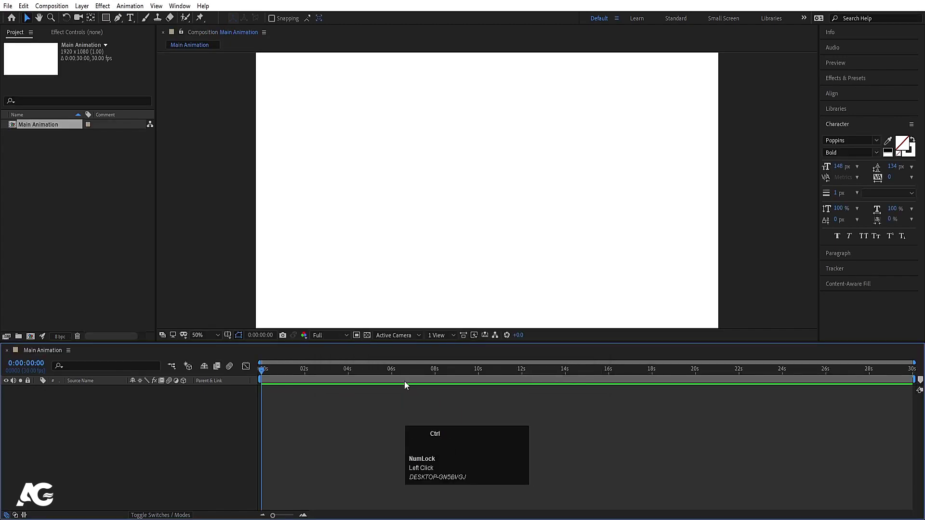
Add a white solid named bg to the Main Animation composition.
key("ctrl+y")
type("bg")
key("Return")
left_click(32, 389)
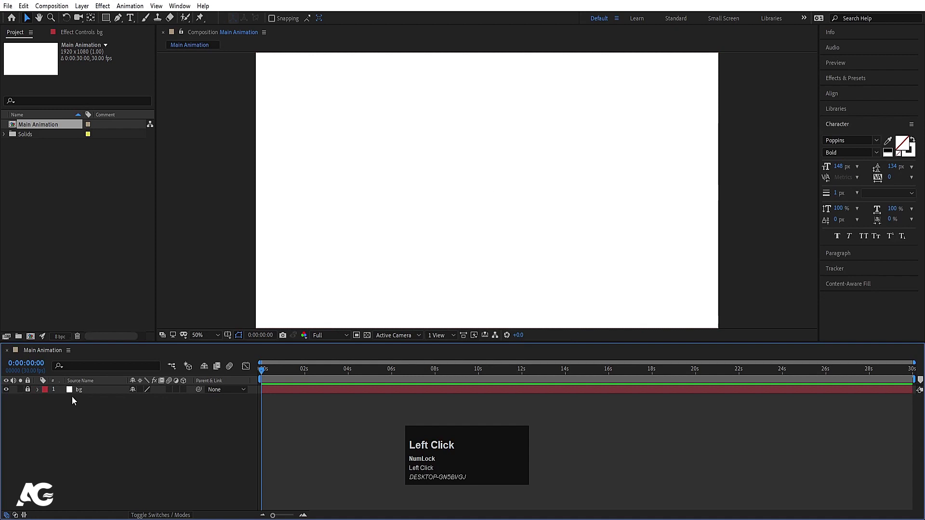
Create a new portrait 1080×1920 composition named Mobile.
key("ctrl+n")
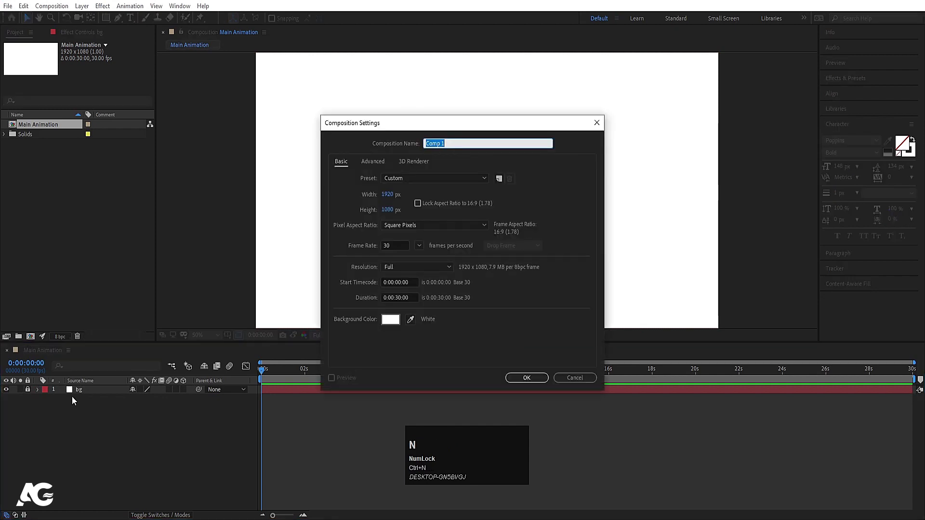
type("obilr")
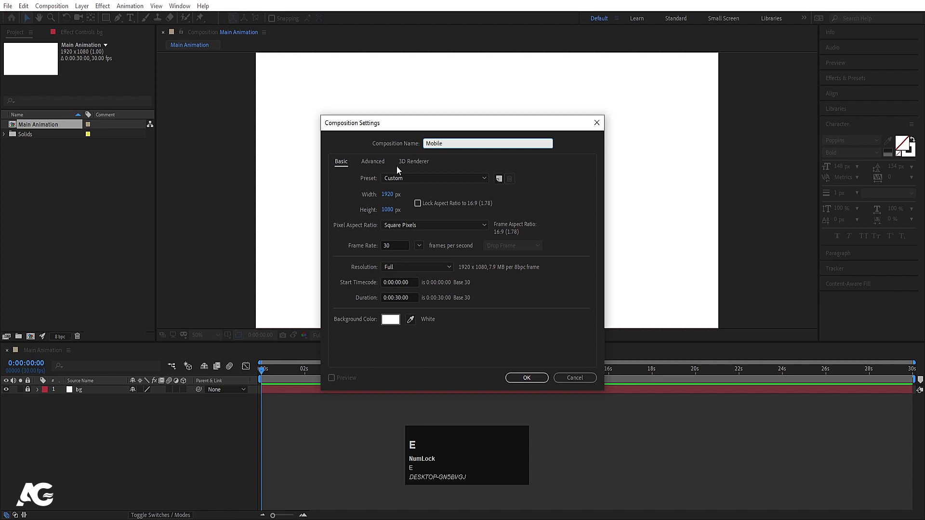
left_click(392, 202)
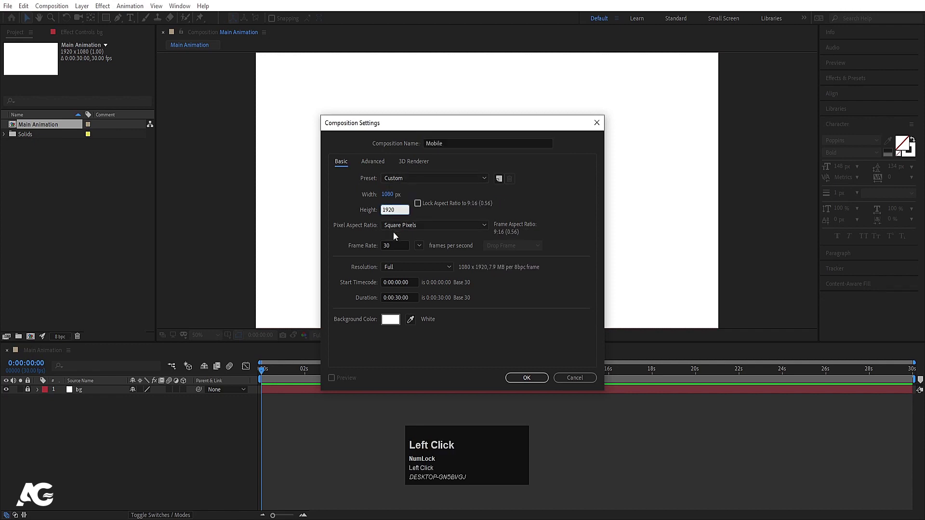
left_click(473, 328)
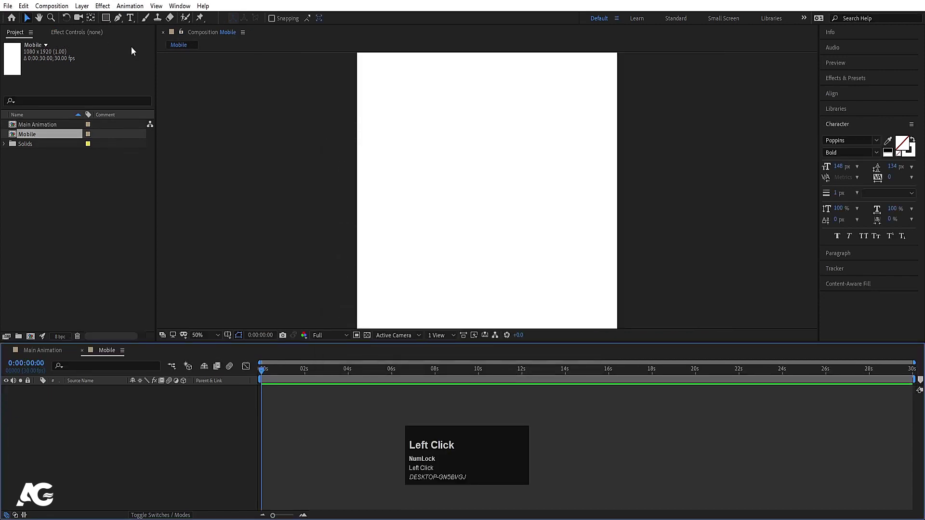
Draw a full-composition rounded rectangle shape layer with near-black #0E0E0E fill.
scroll("down", 3)
scroll("down", 3)
left_click_drag(214, 337, 146, 34)
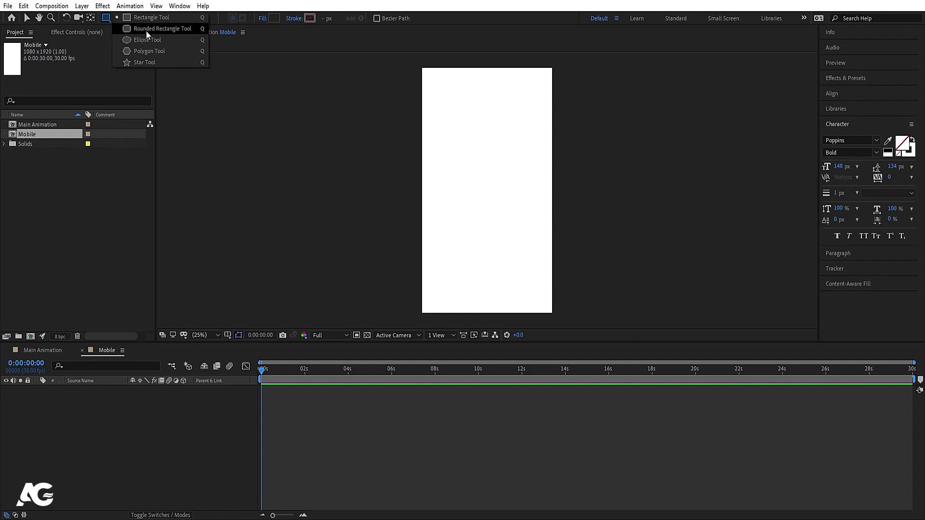
left_click_drag(150, 35, 350, 324)
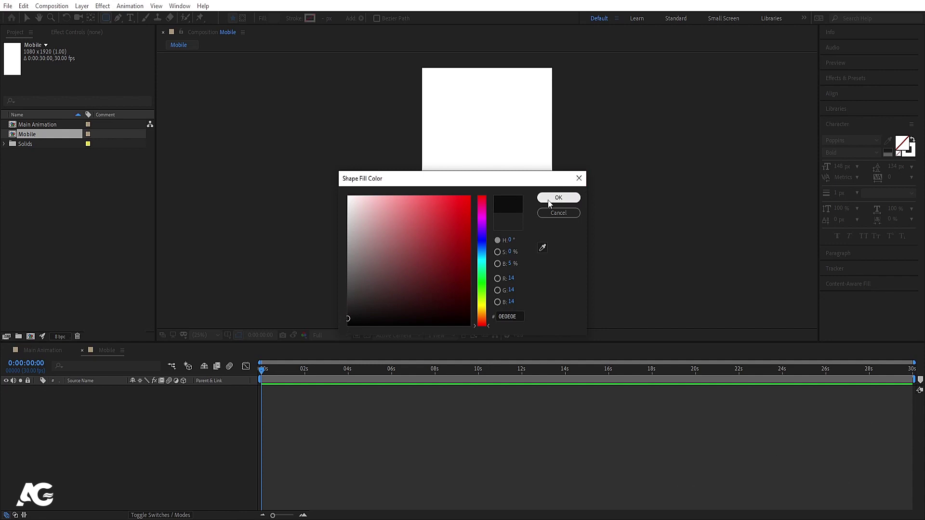
left_click(551, 204)
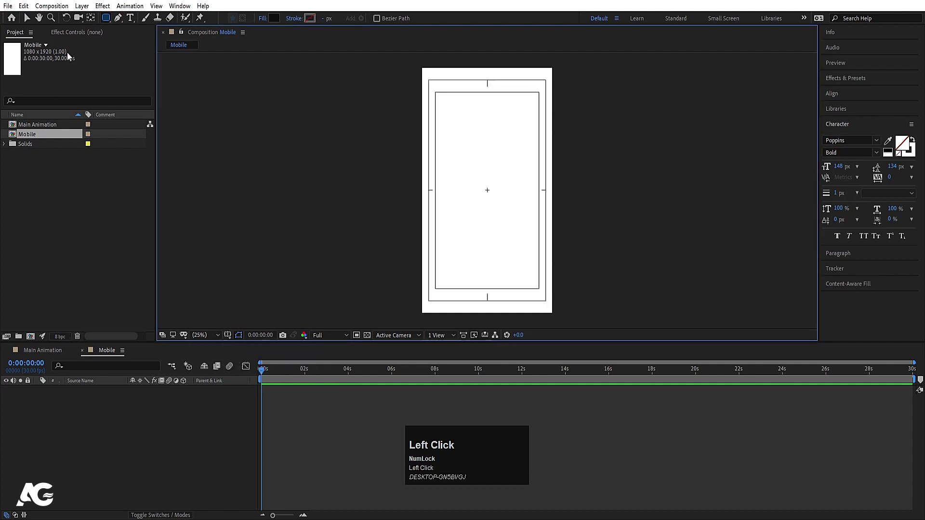
left_click(107, 20)
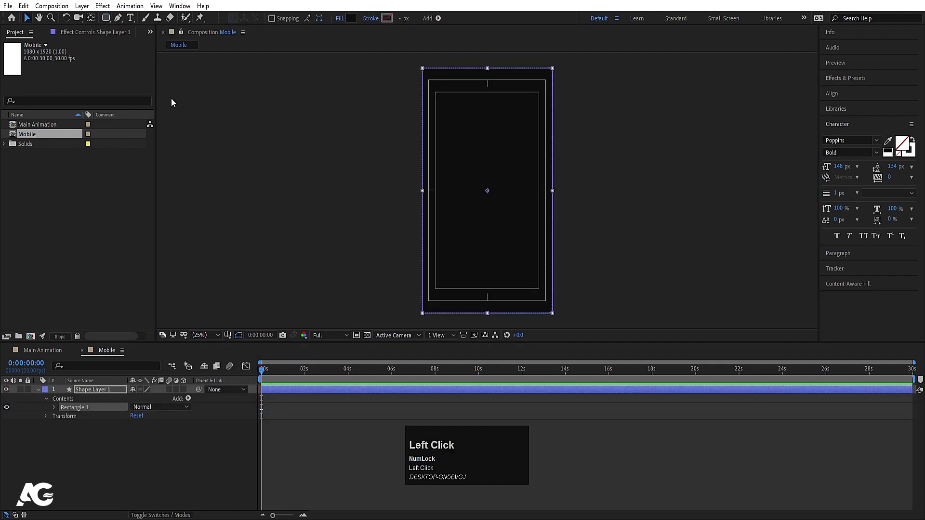
Set the rectangle path to 886×1748 with roundness 80 for a phone-body shape.
left_click(54, 410)
left_click_drag(66, 418, 134, 448)
key("Return")
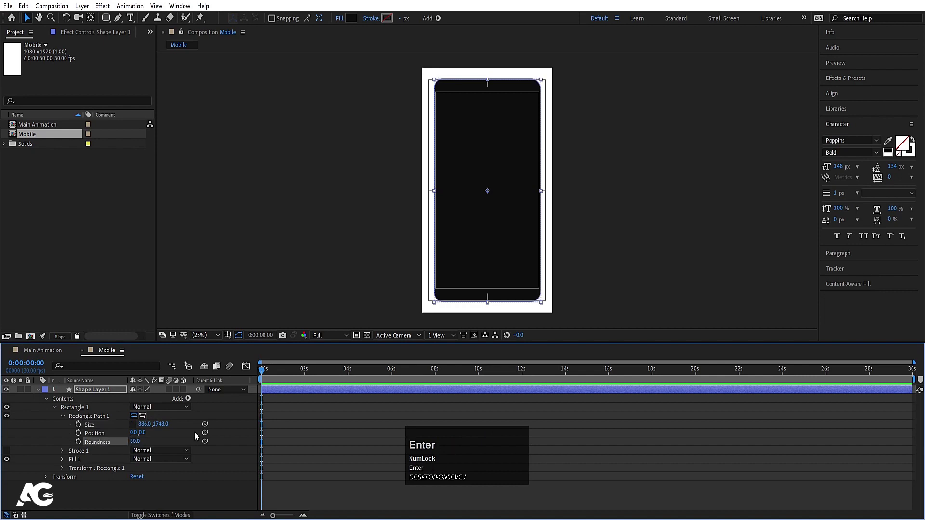
left_click(319, 420)
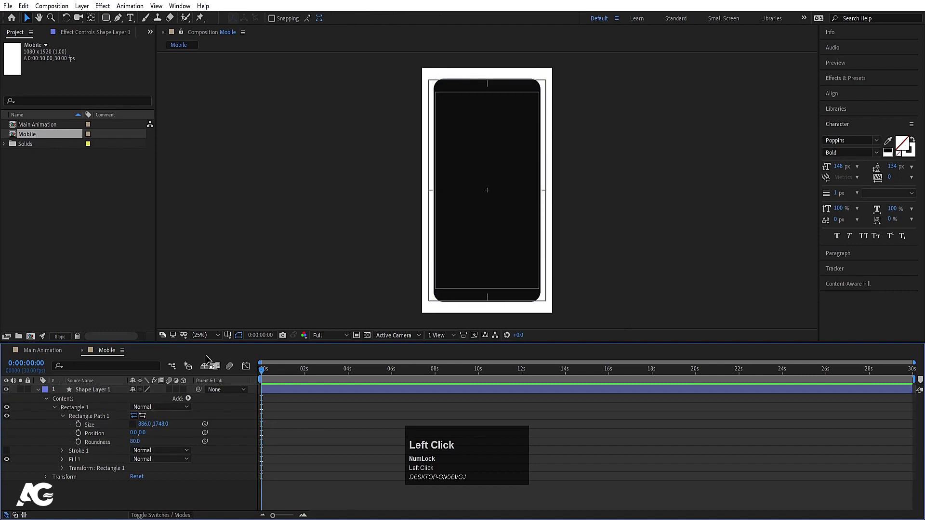
left_click(230, 336)
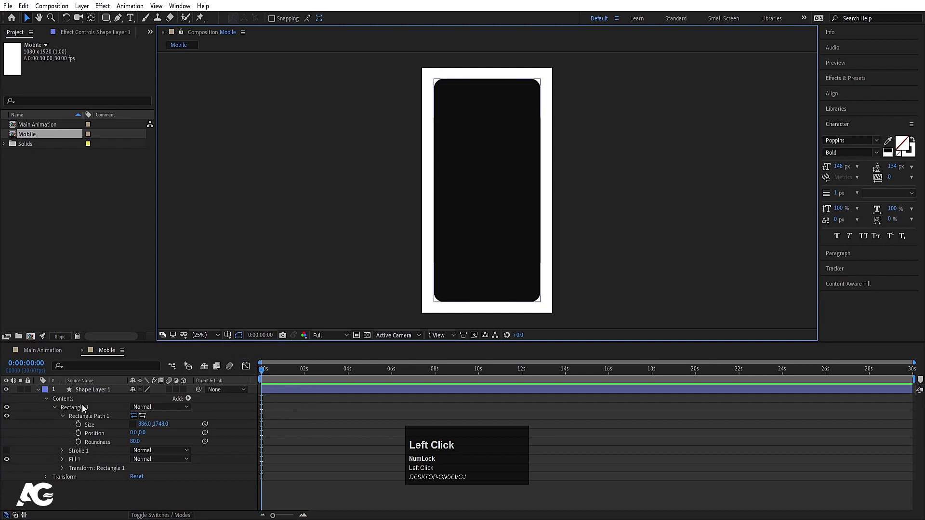
Rename the shape layer to body and duplicate it as body 2.
left_click(86, 391)
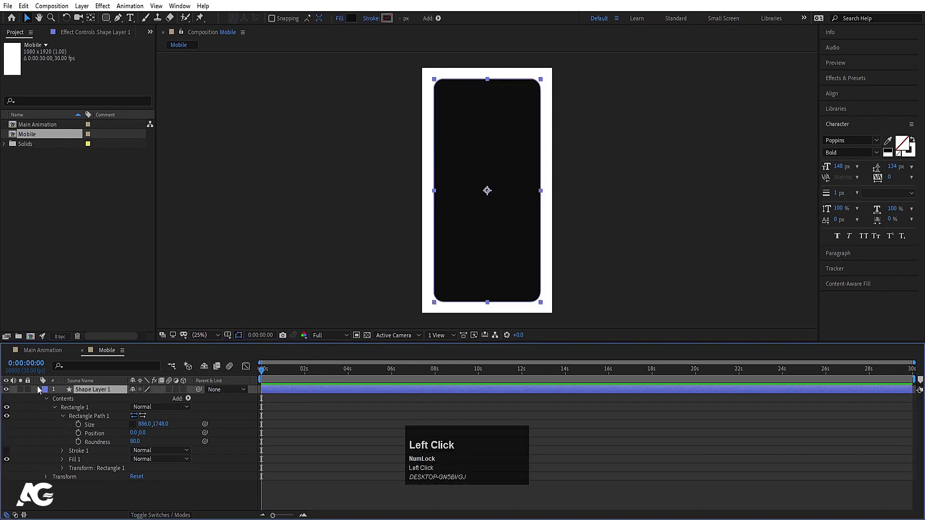
key("Return")
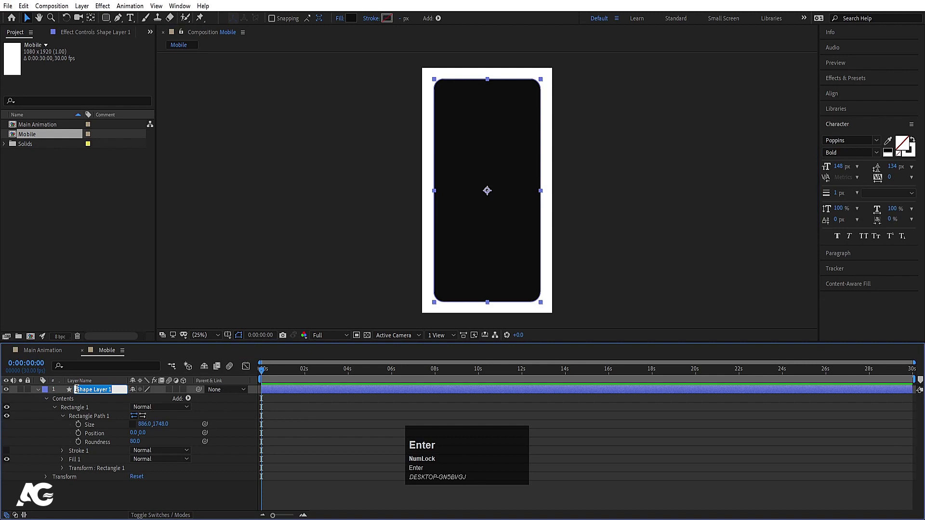
type("bo")
type("y")
key("Return")
left_click(39, 394)
key("ctrl+d")
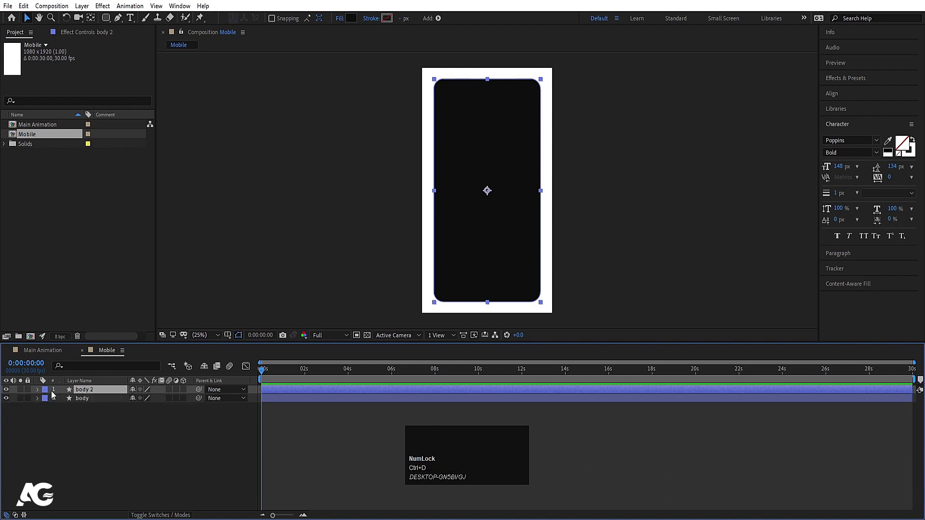
Give body 2 a white fill and shrink it slightly so a black bezel shows around it.
left_click(40, 391)
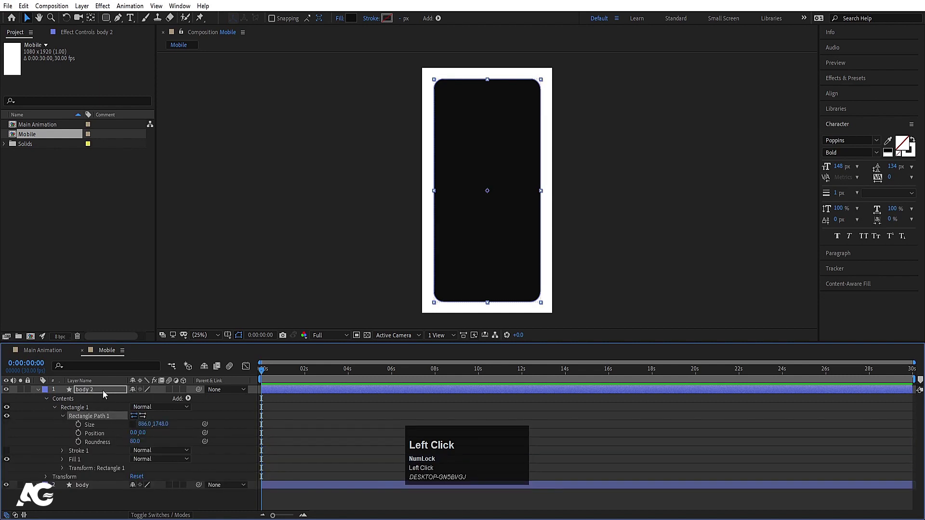
left_click(90, 393)
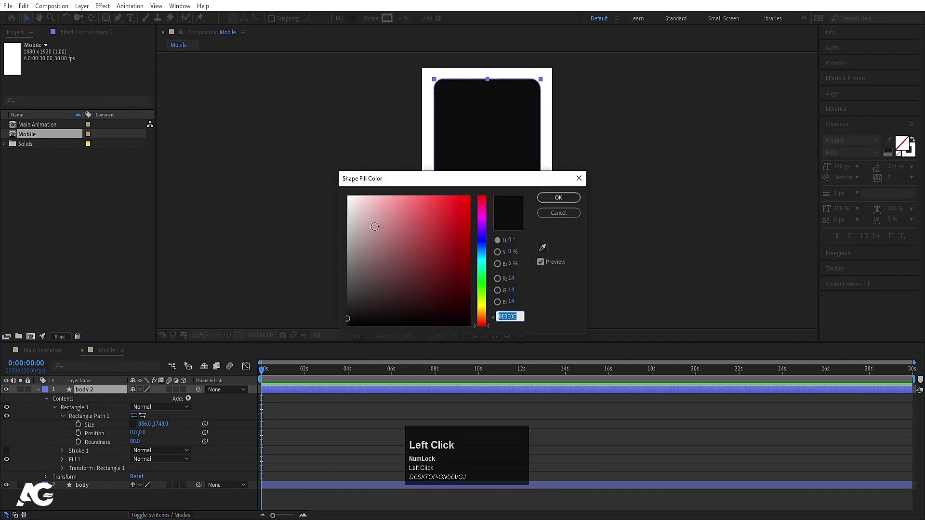
key("Return")
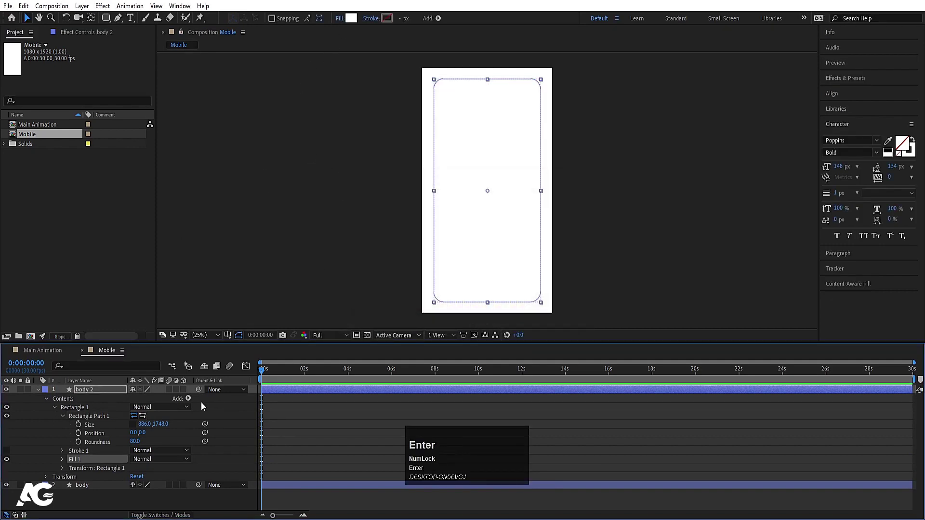
left_click_drag(150, 429, 199, 423)
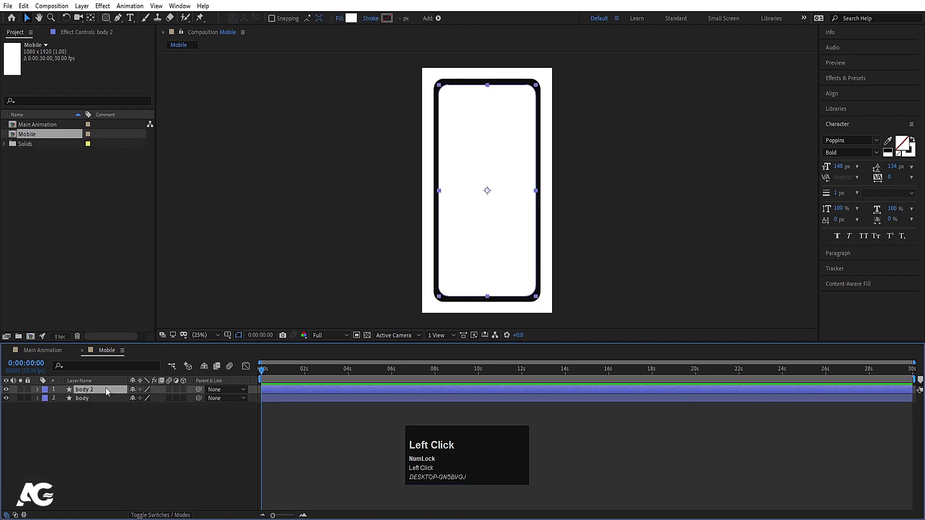
Rename the white body 2 layer to mask.
key("Return")
type("mask")
key("Return")
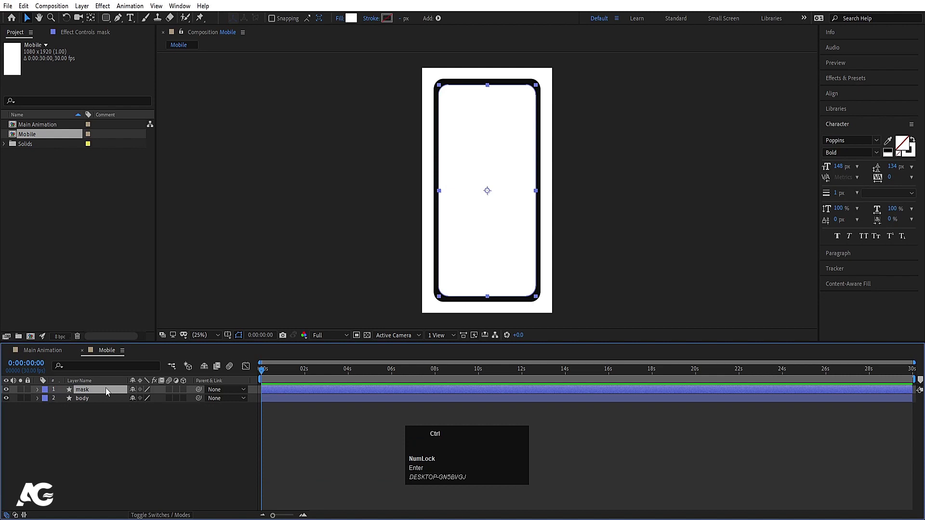
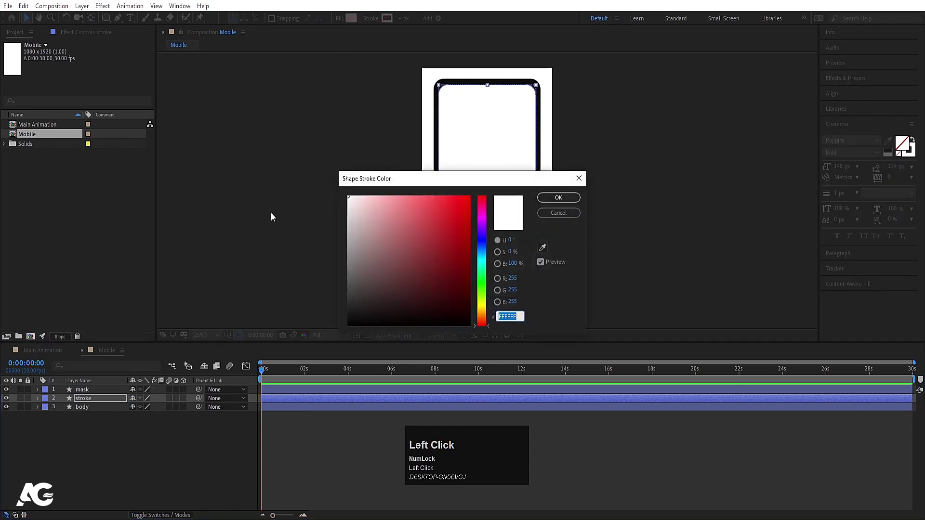
Set up the stroke layer with a 2 px white stroke, no fill, and a Gaussian Blur.
key("Return")
left_click(404, 23)
key("Return")
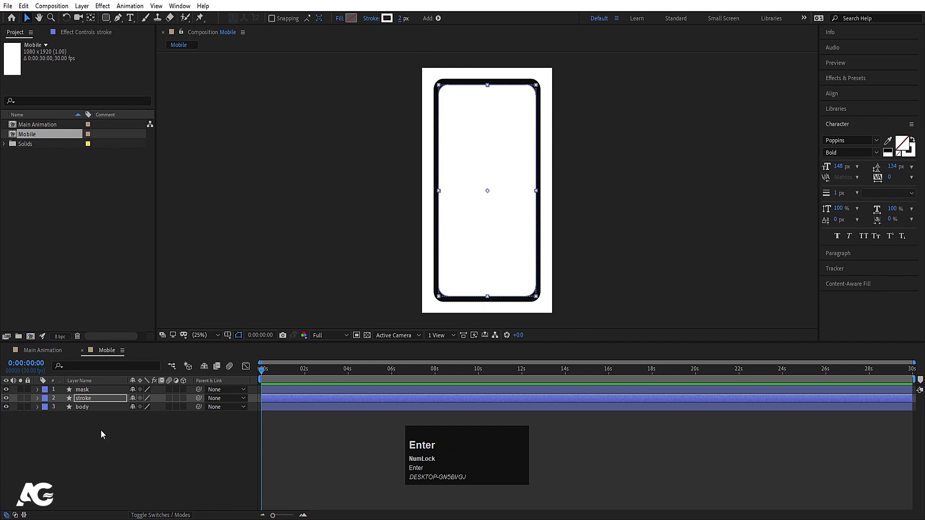
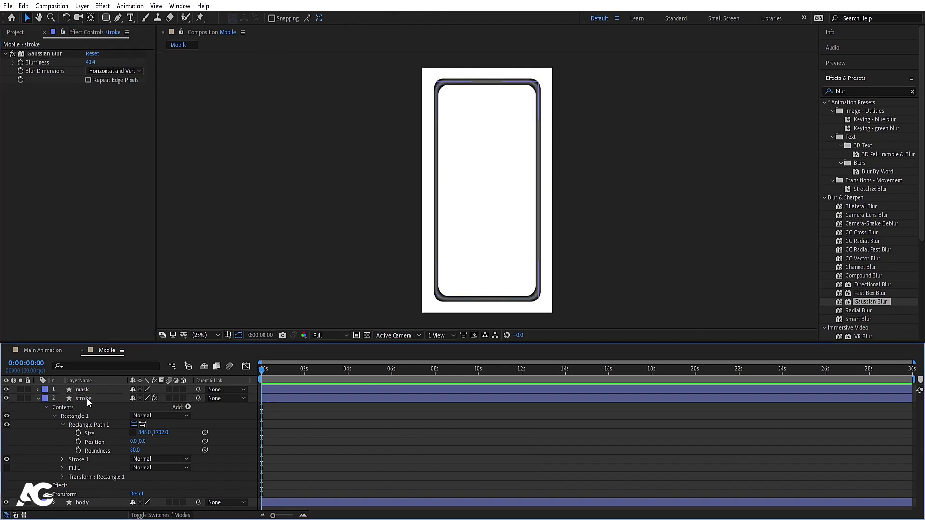
Set the stroke layer's Gaussian Blur blurriness to 20 and its opacity to 50%.
left_click(90, 402)
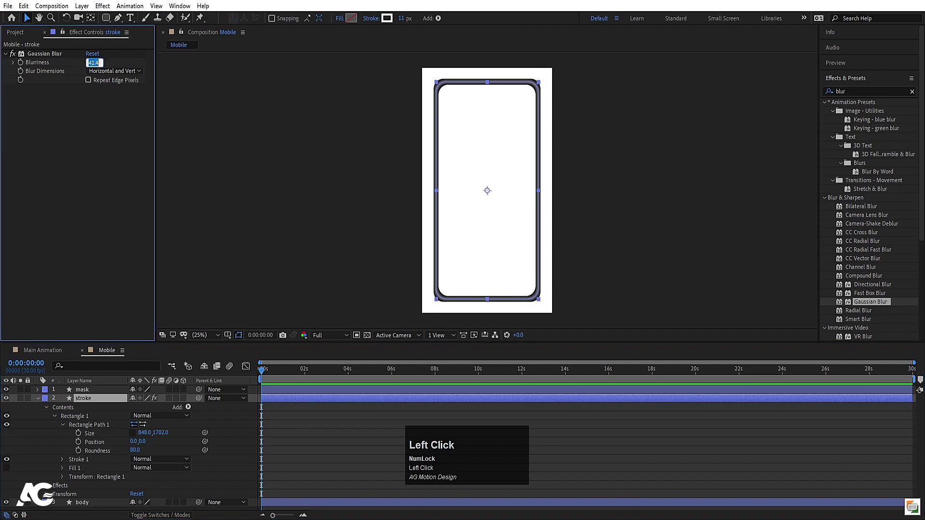
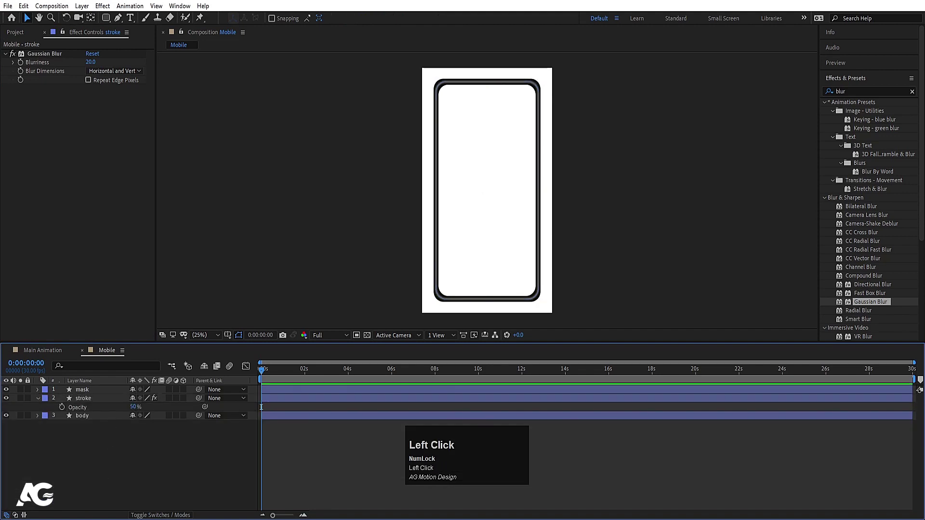
left_click_drag(43, 401, 341, 437)
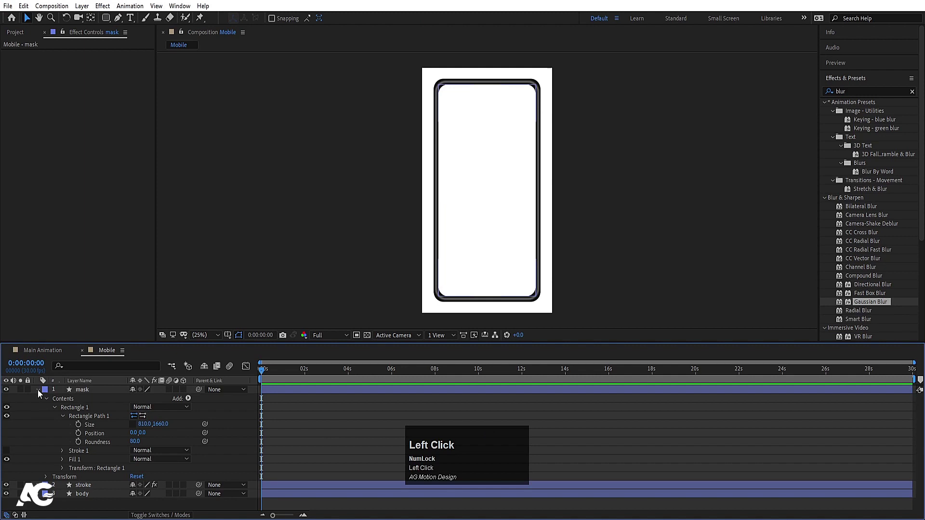
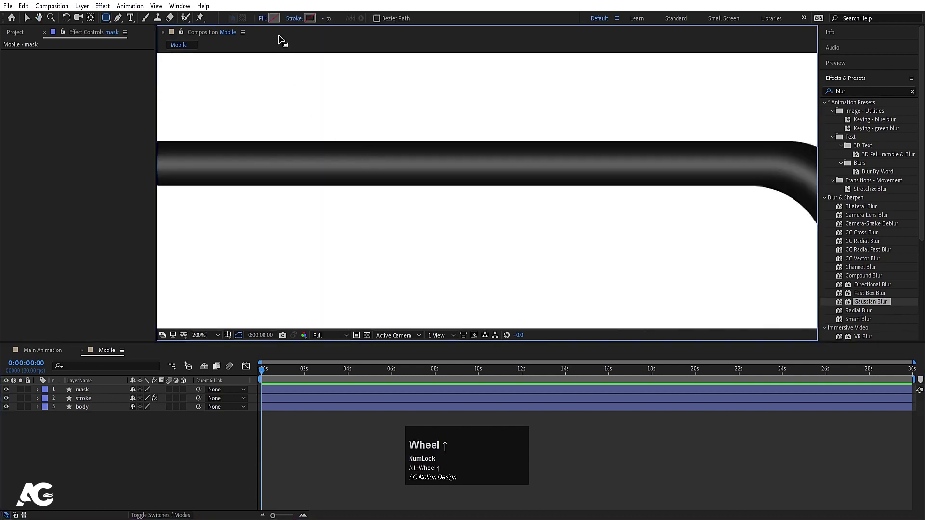
Align the black notch pill shape to the horizontal center of the composition.
left_click(277, 24)
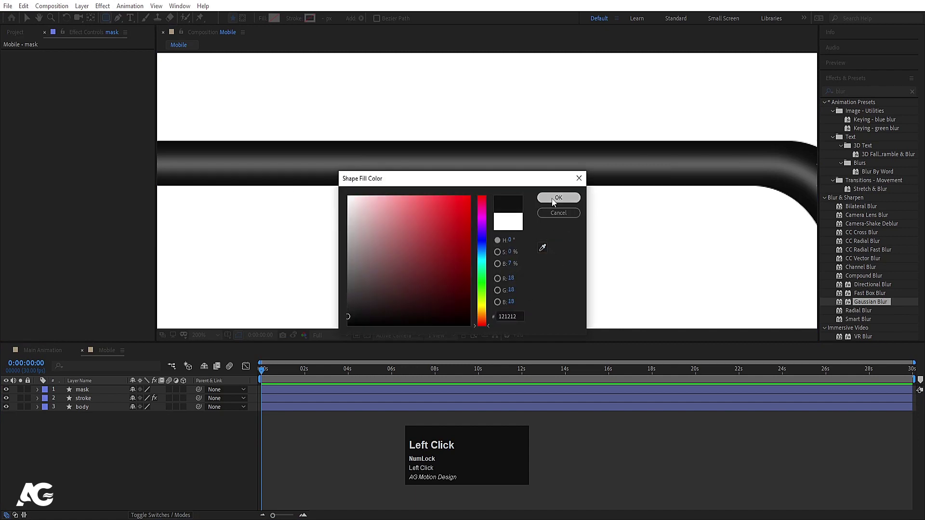
scroll("down", 3)
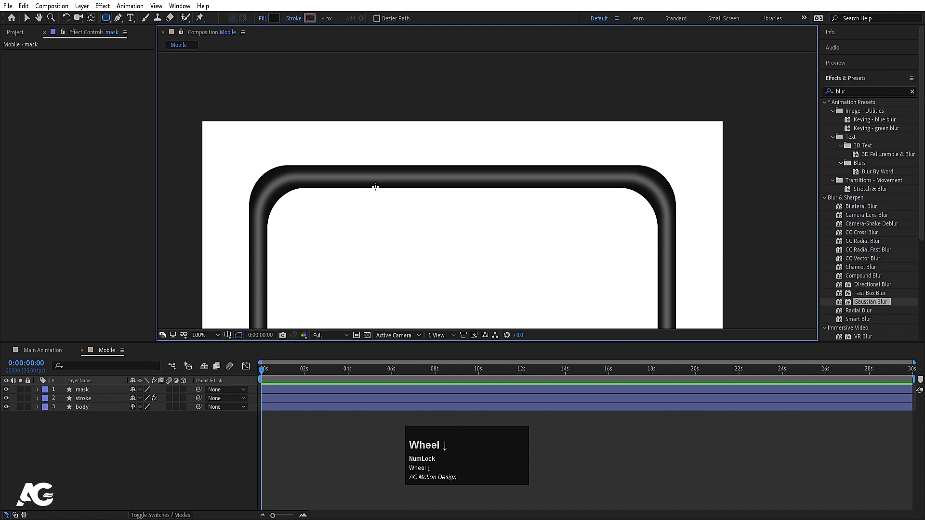
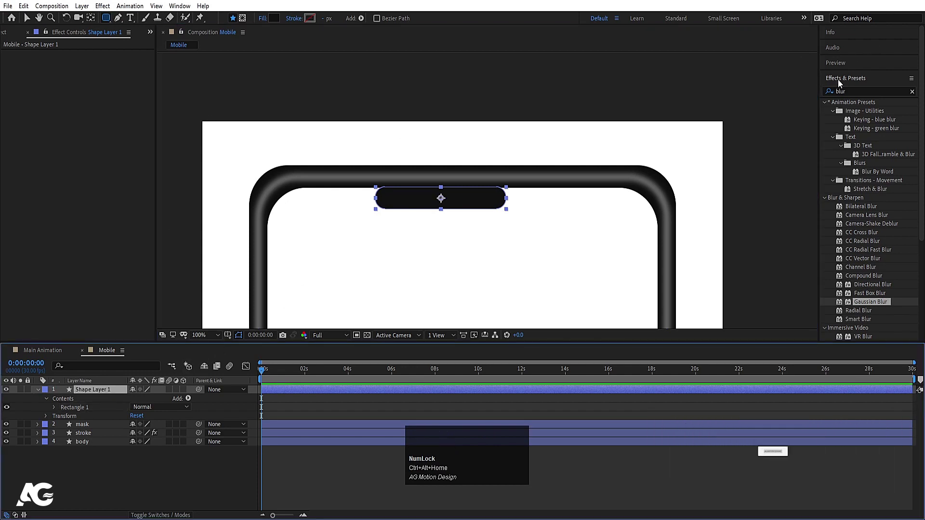
left_click(841, 83)
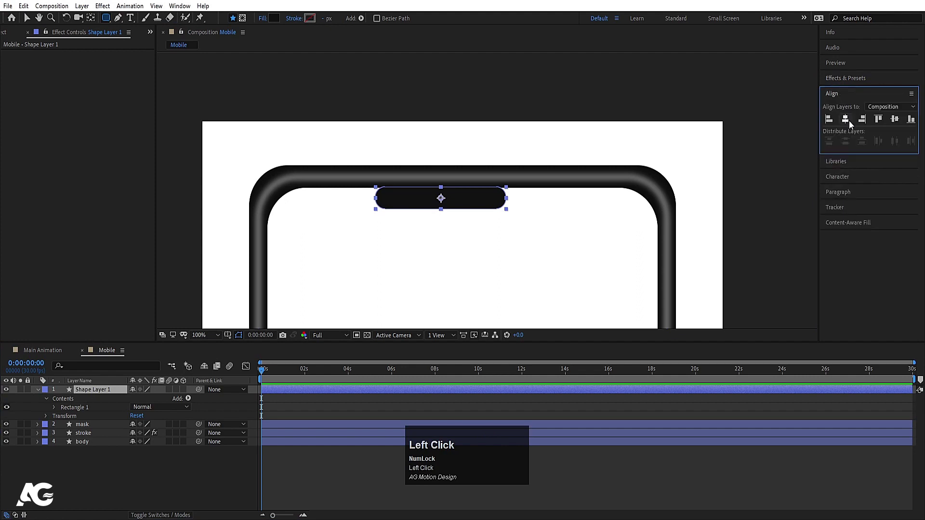
scroll("down", 3)
left_click(188, 487)
Set the viewer magnification to 25% to show the whole phone outline.
scroll("down", 3)
scroll("up", 3)
left_click(208, 343)
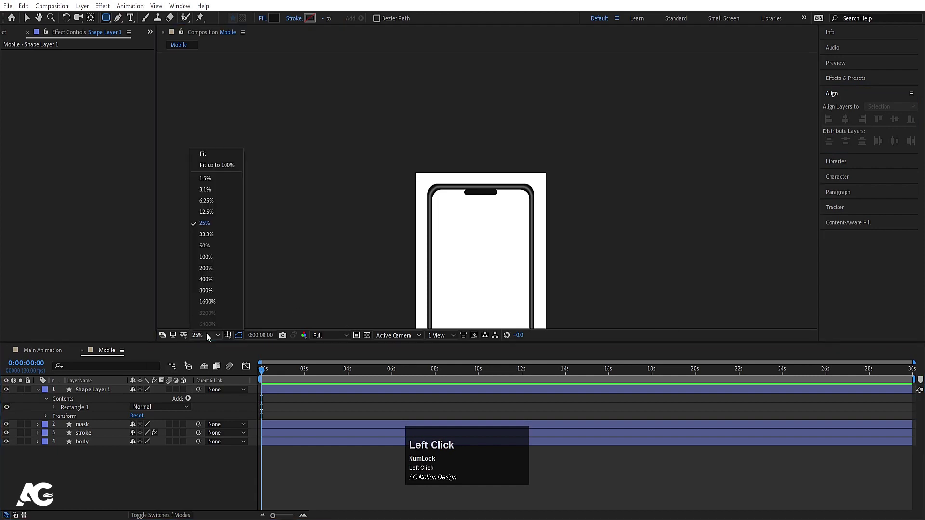
Make all phone layers 3D, reveal Position, and add a two-node camera.
key("ctrl+a")
left_click(187, 391)
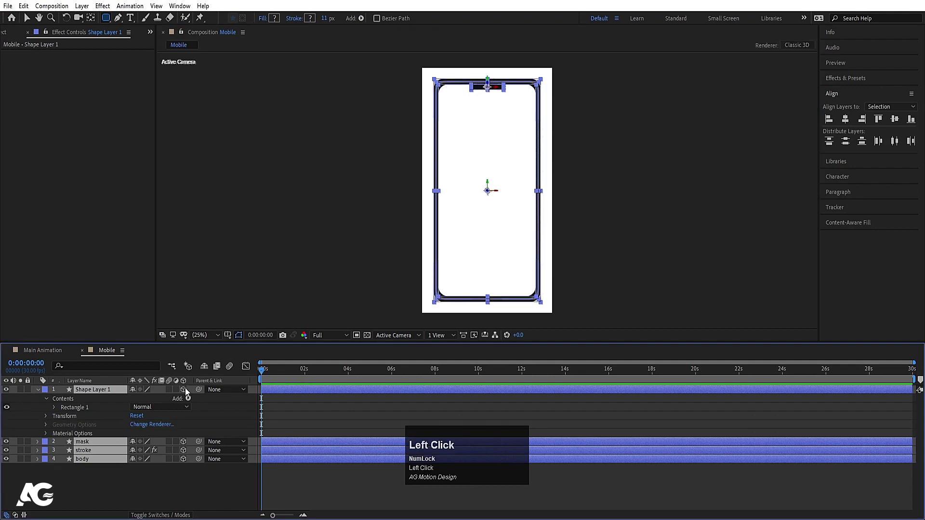
key("p")
left_click(165, 480)
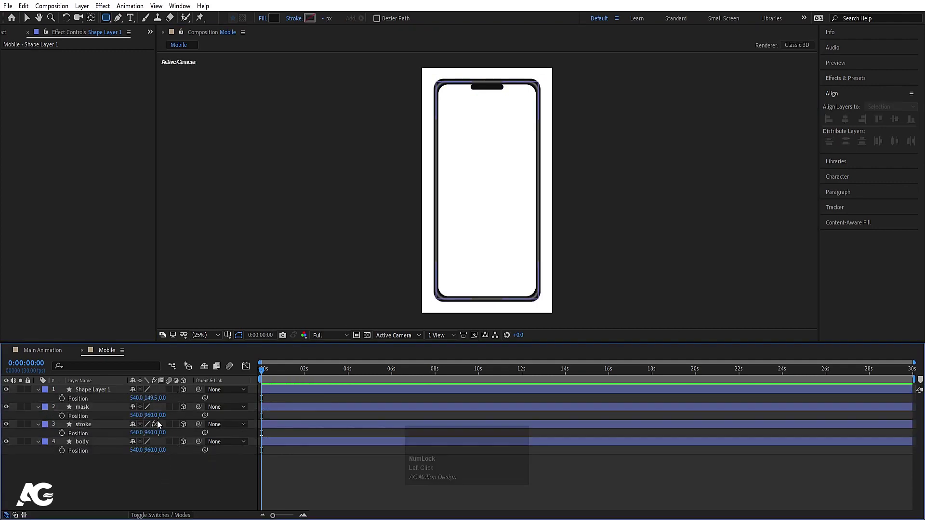
left_click(167, 489)
right_click(166, 490)
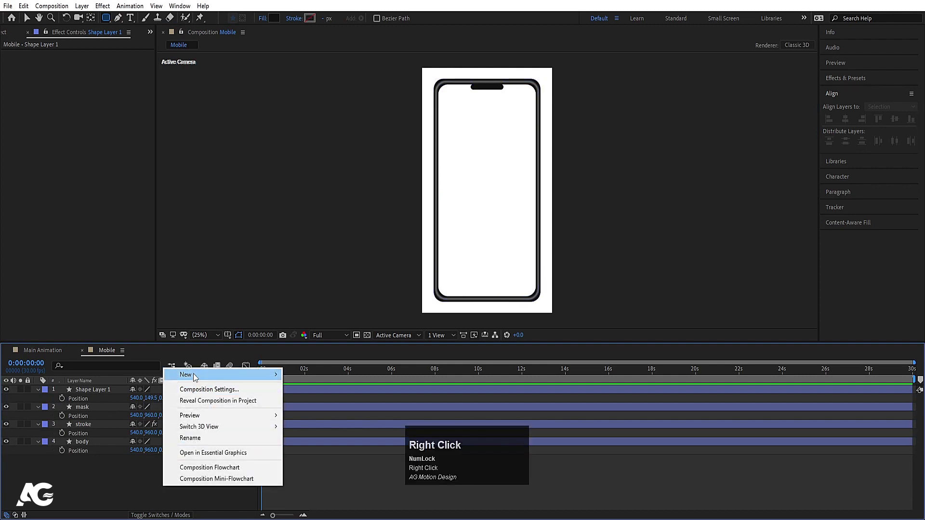
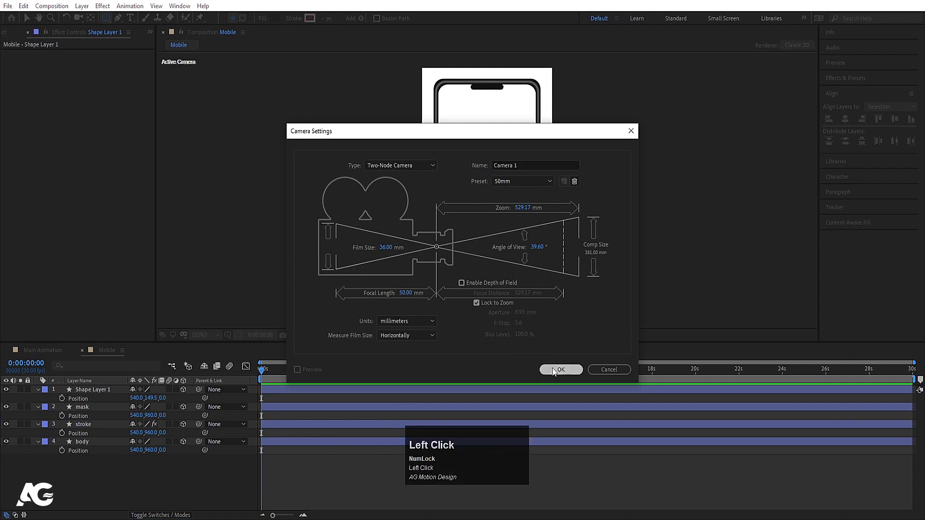
key("c")
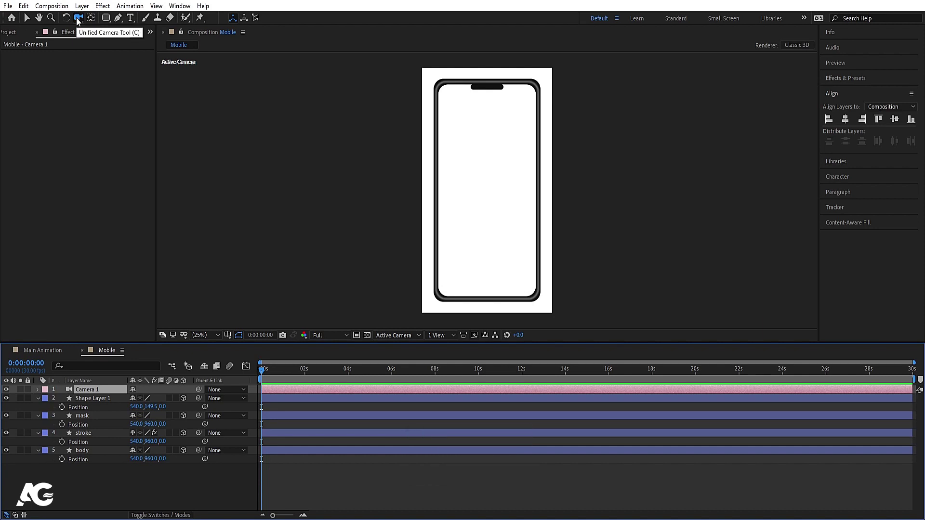
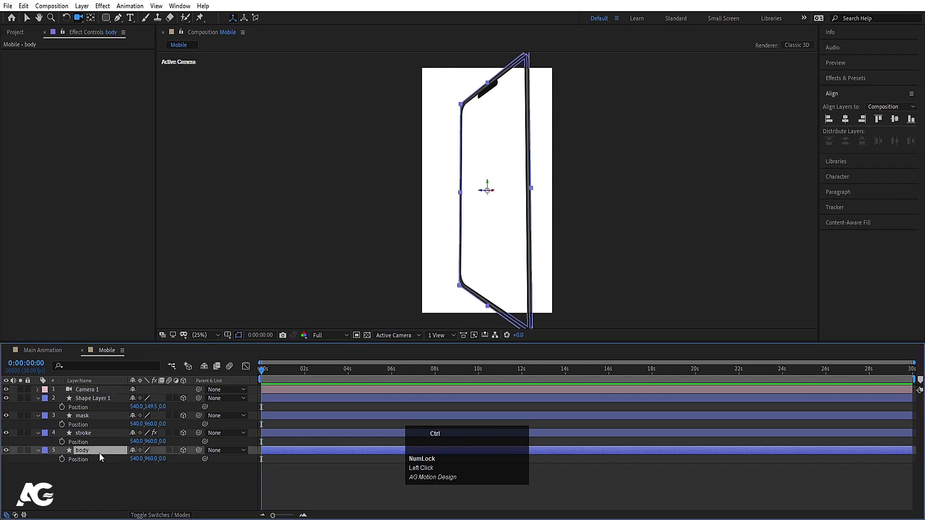
Duplicate the body layer to the bottom of the stack and name it extra body.
key("ctrl+d")
left_click_drag(107, 456, 92, 473)
key("Return")
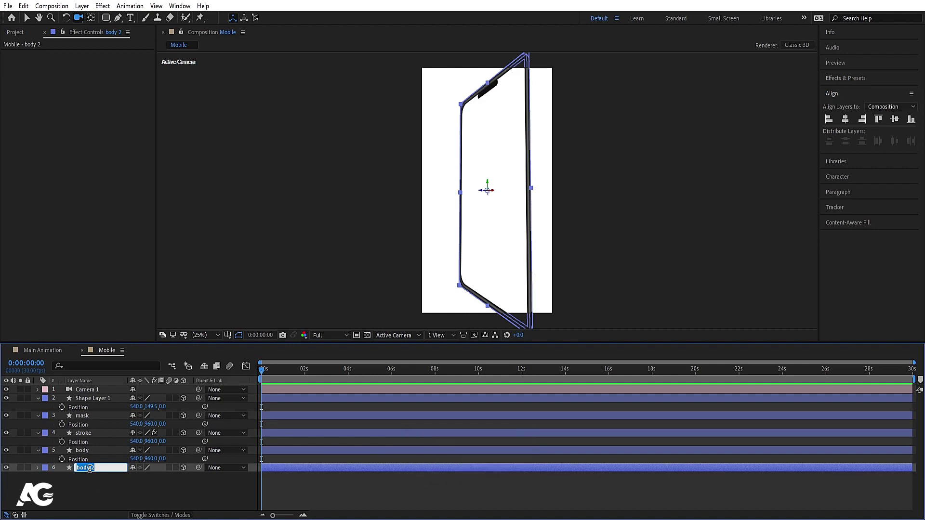
type("extra")
key("space")
type("boi")
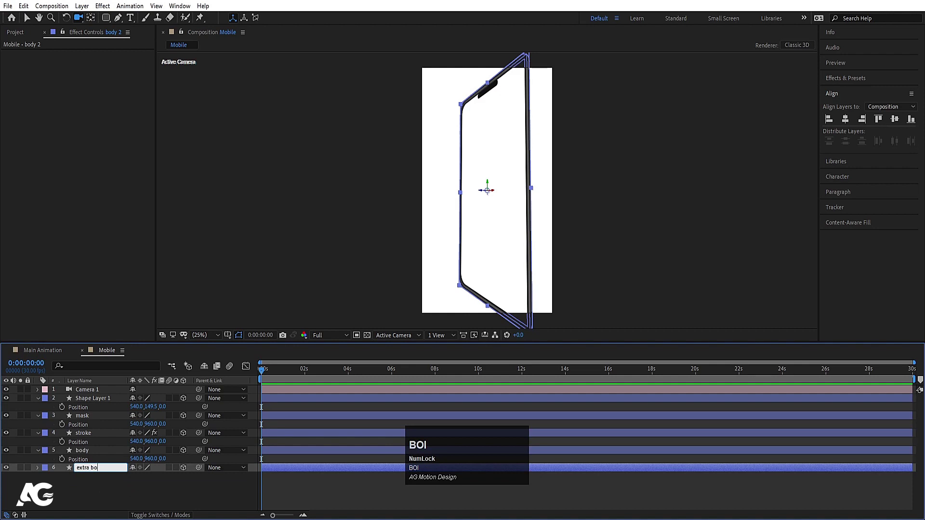
type("y")
key("Return")
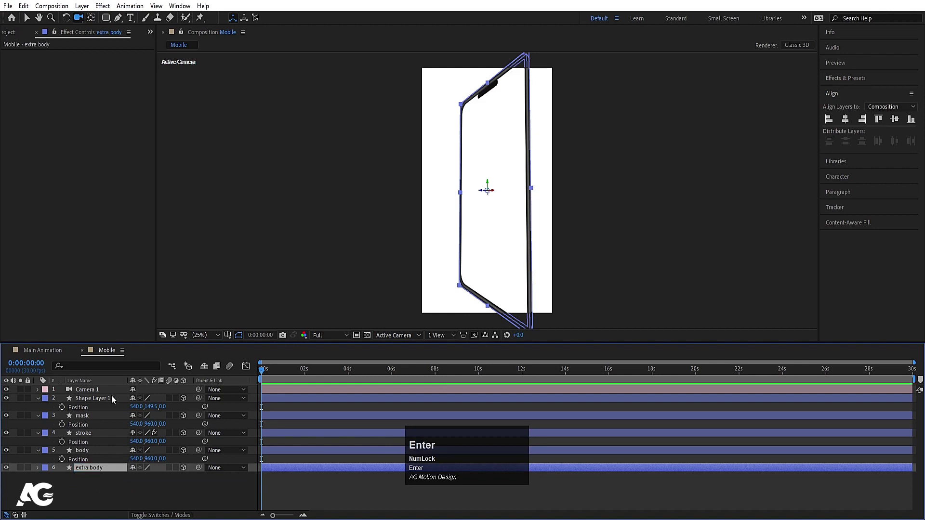
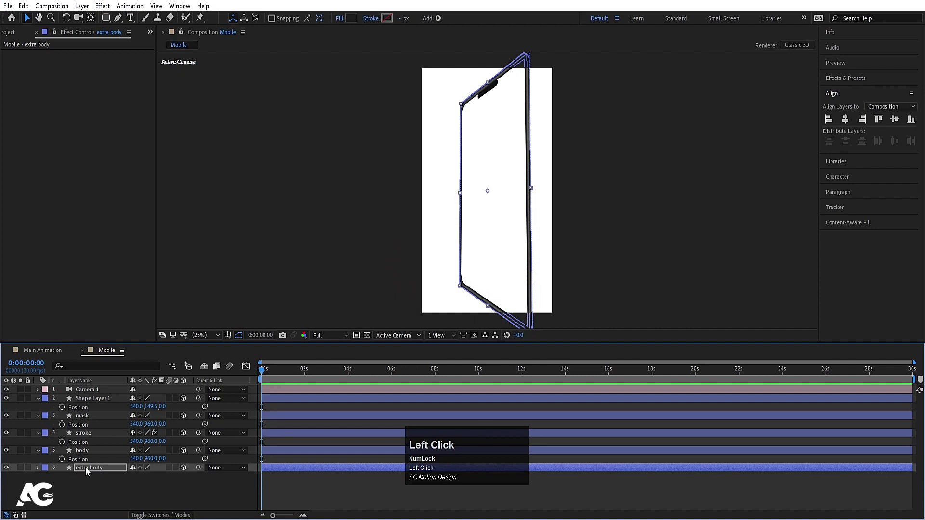
Give extra body the Position expression [position[0],position[1],position[2]+5*index] to offset its depth by layer index.
key("p")
left_click(67, 480)
key("[")
key("]")
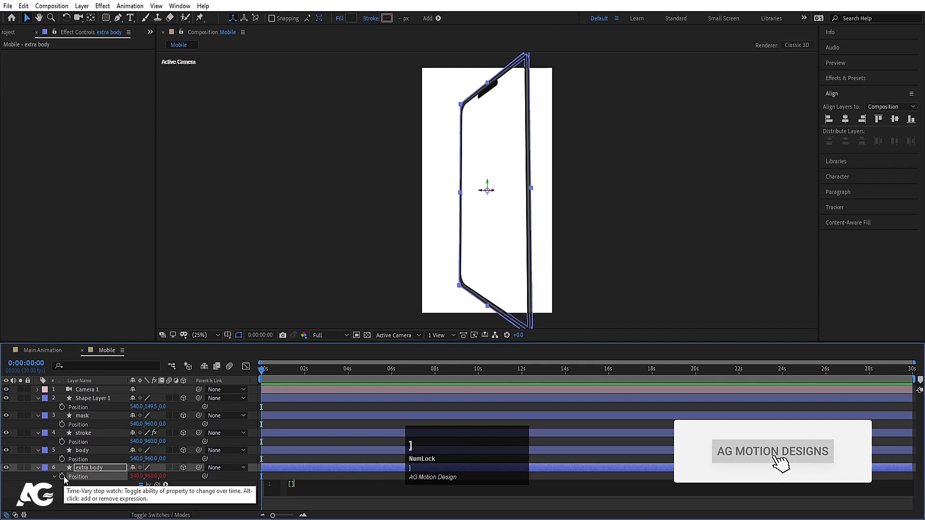
key("Left")
type("po")
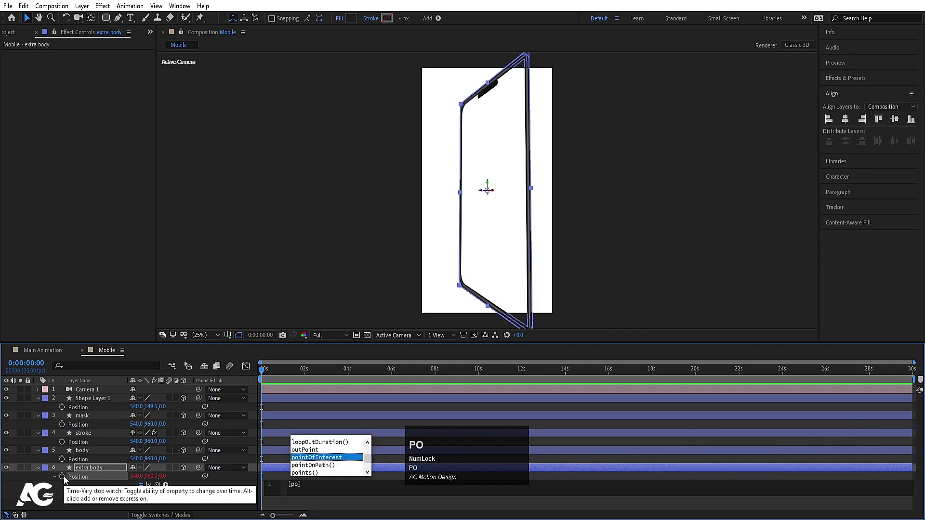
key("s")
key("Return")
key("[")
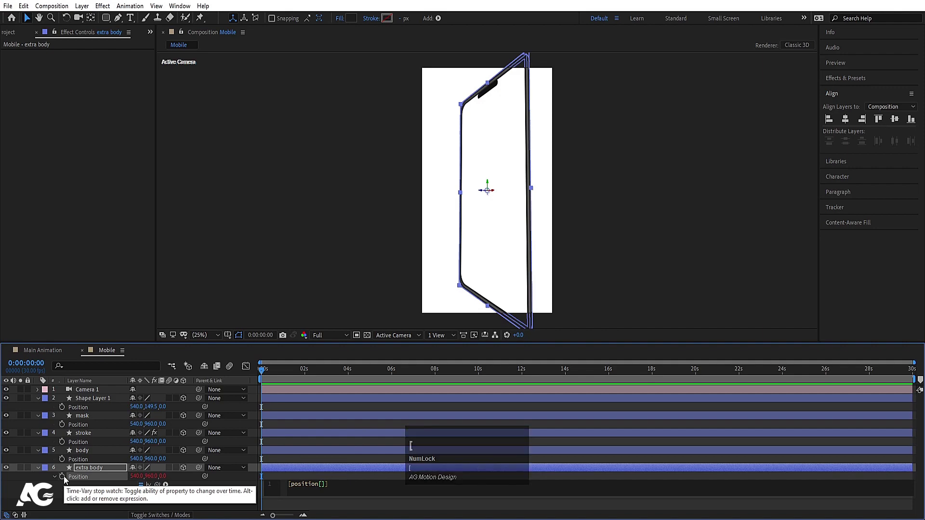
key("0")
key("Right")
type(",pos")
key("Return")
key("[")
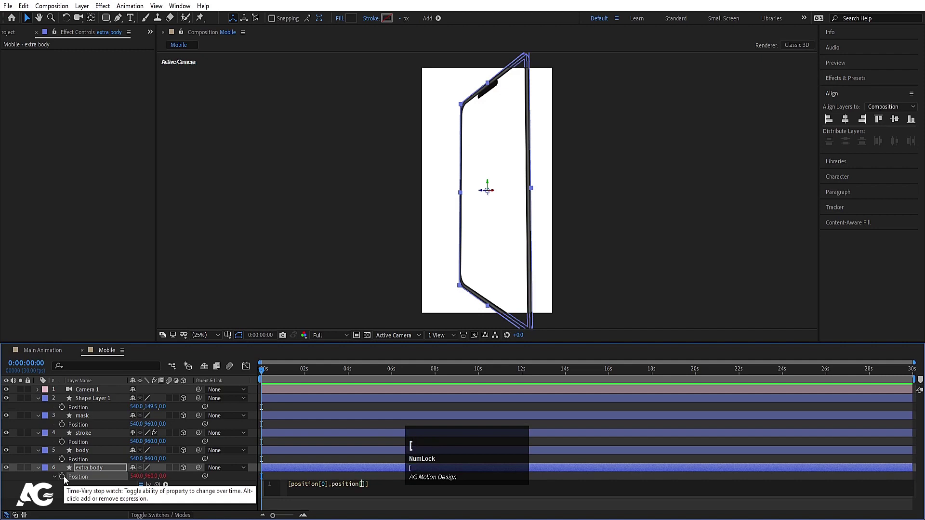
key("1")
key("Right")
type(",pos")
key("Return")
key("[")
key("2")
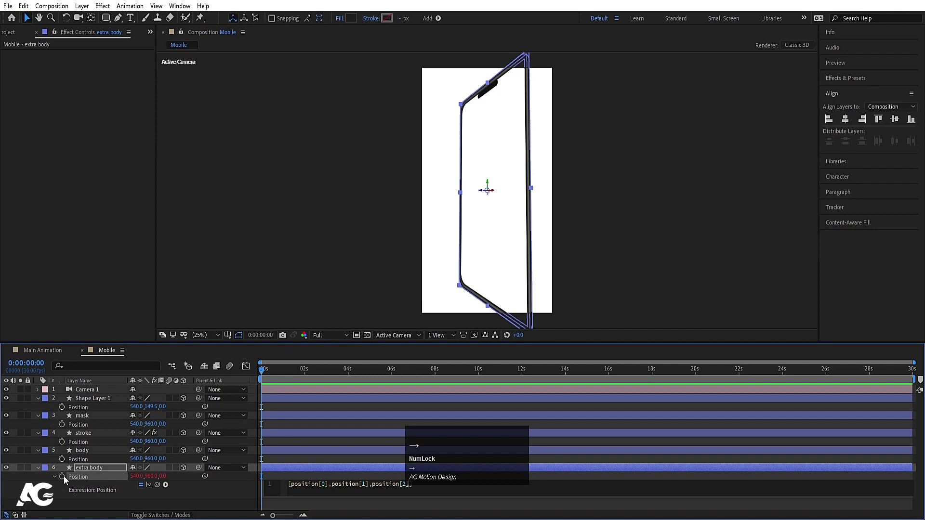
key("Right")
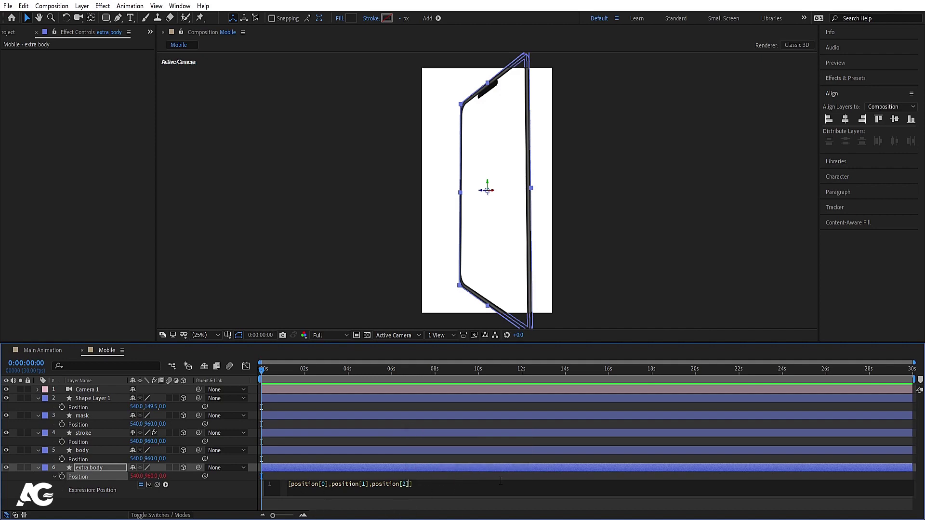
key("Right")
key("shift+=")
key("5")
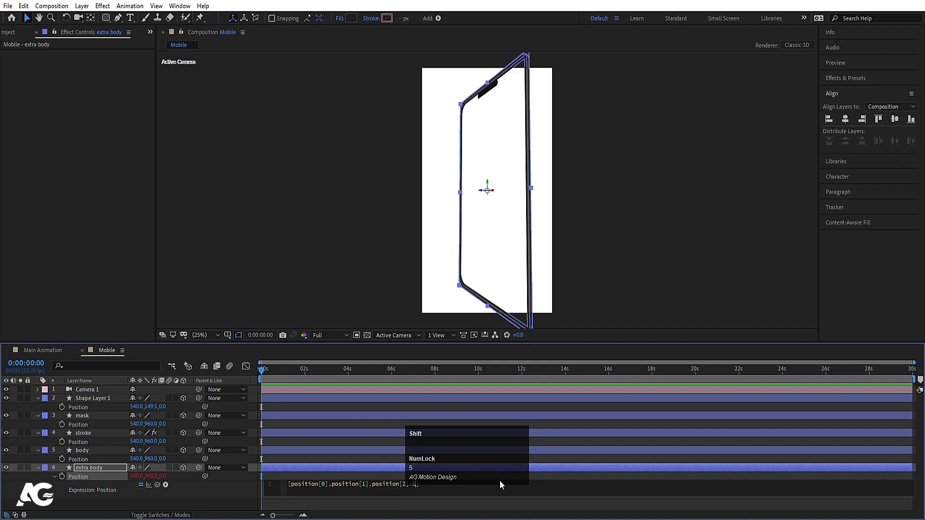
key("shift+8")
type("index")
key("Return")
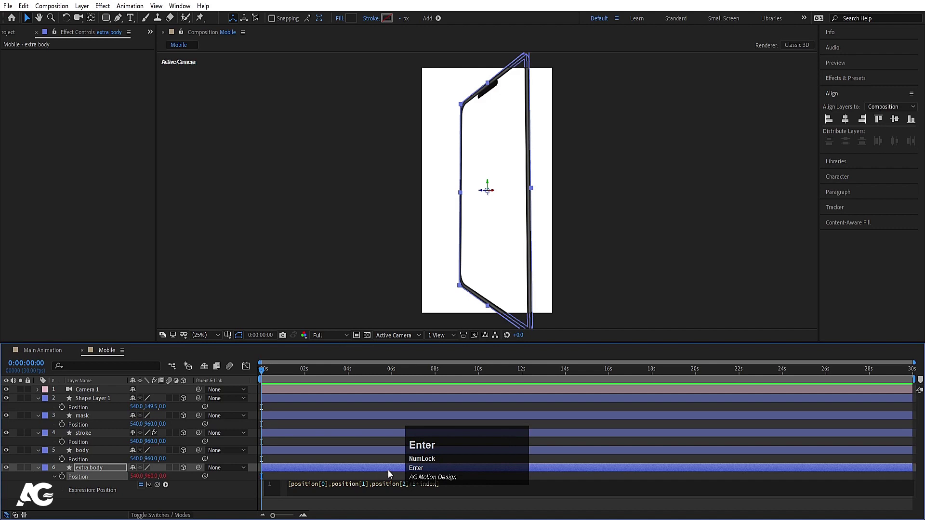
left_click_drag(384, 479, 299, 474)
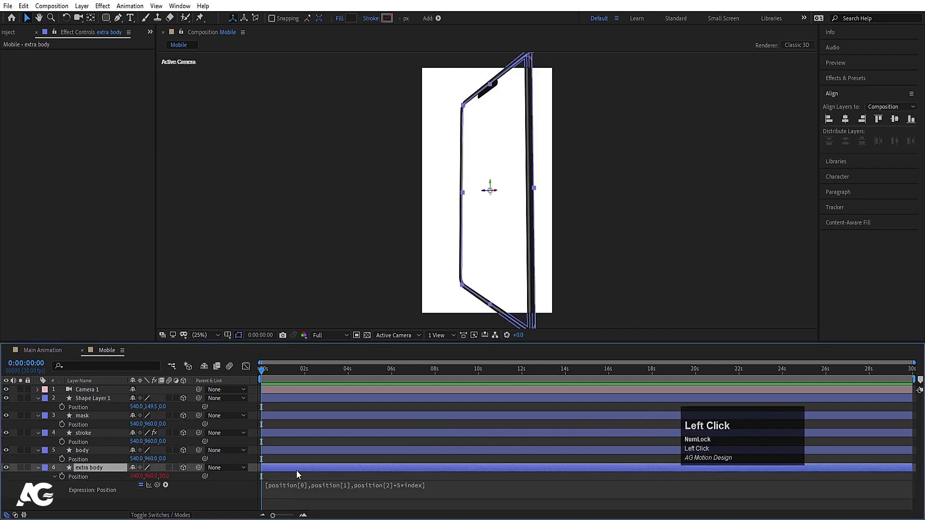
Duplicate extra body repeatedly up to extra body 14 to build the phone's thickness.
key("ctrl+d")
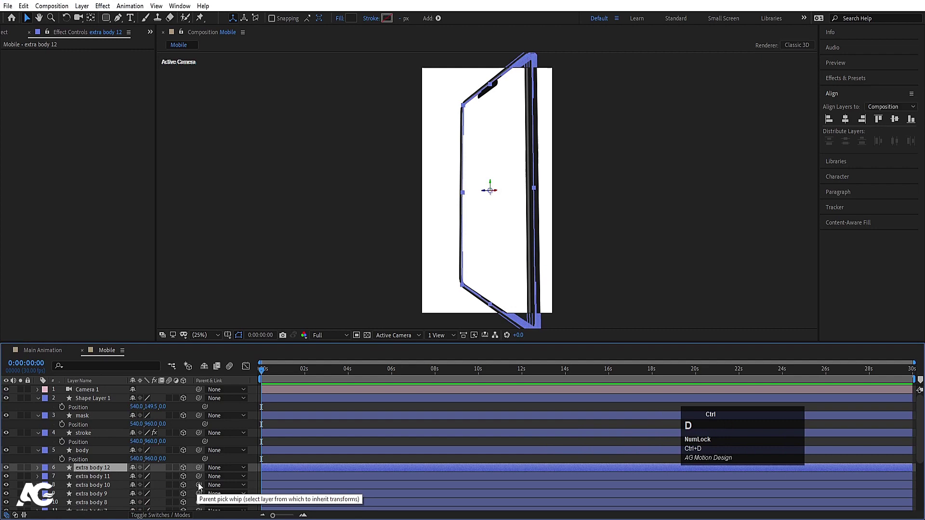
key("ctrl+d")
left_click(91, 388)
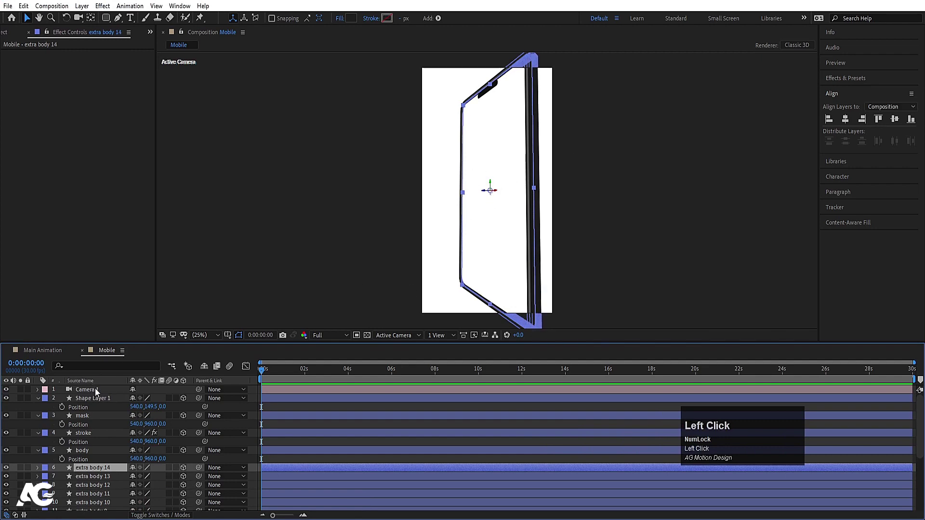
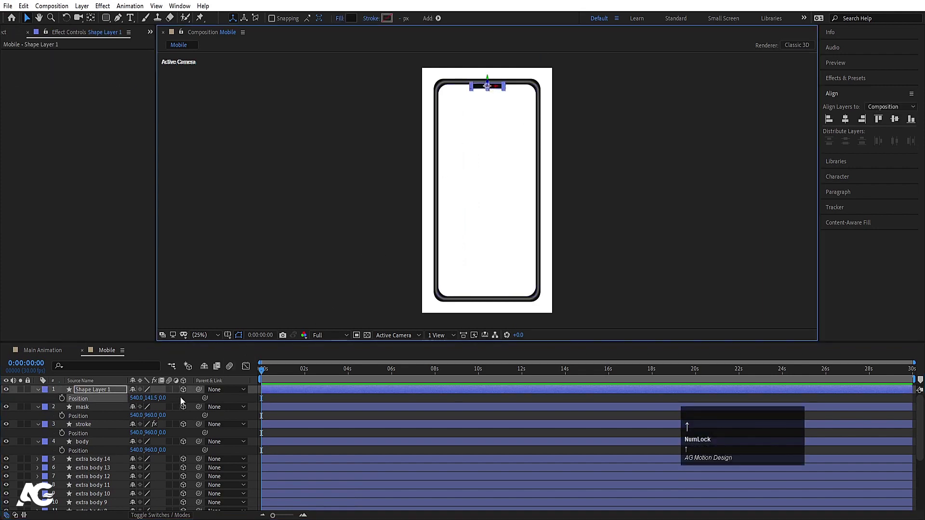
Reveal Position on all layers and switch the 3D view to Left.
key("ctrl+a")
key("p")
type("p")
scroll("down", 3)
left_click(187, 417)
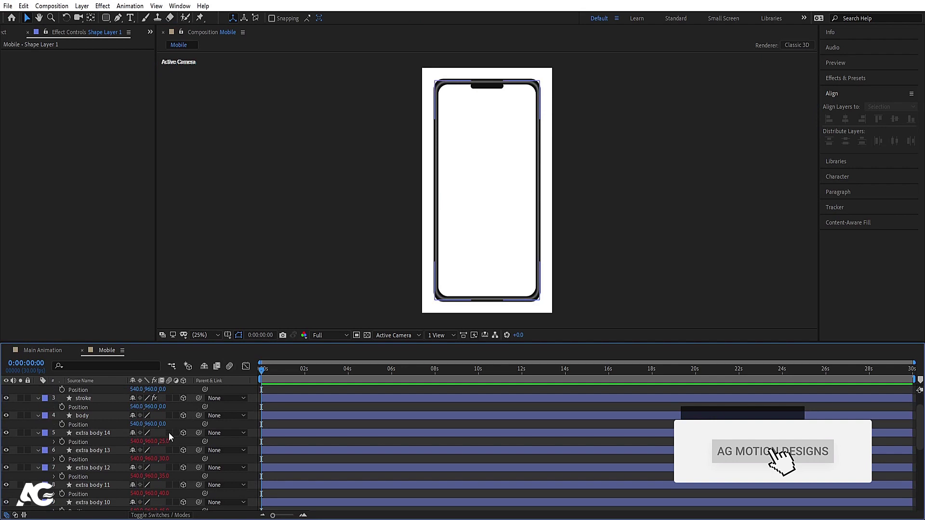
scroll("up", 3)
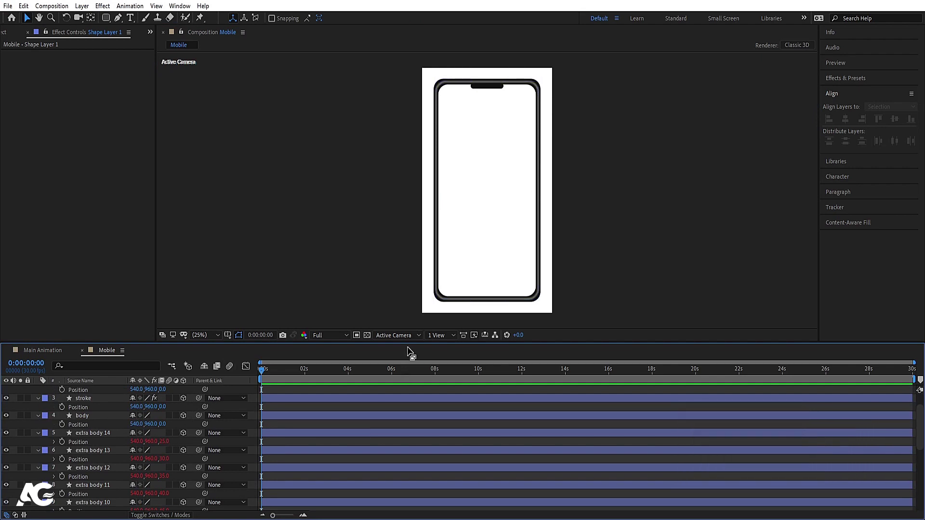
left_click(402, 341)
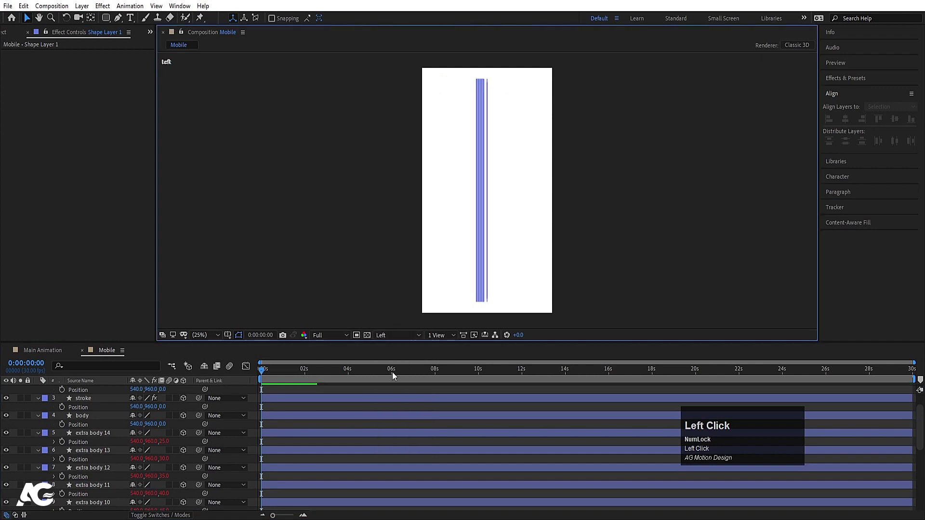
Try a new Z depth on the phone shape layers, then undo it so the depth stays at 20.5.
scroll("up", 3)
key("-")
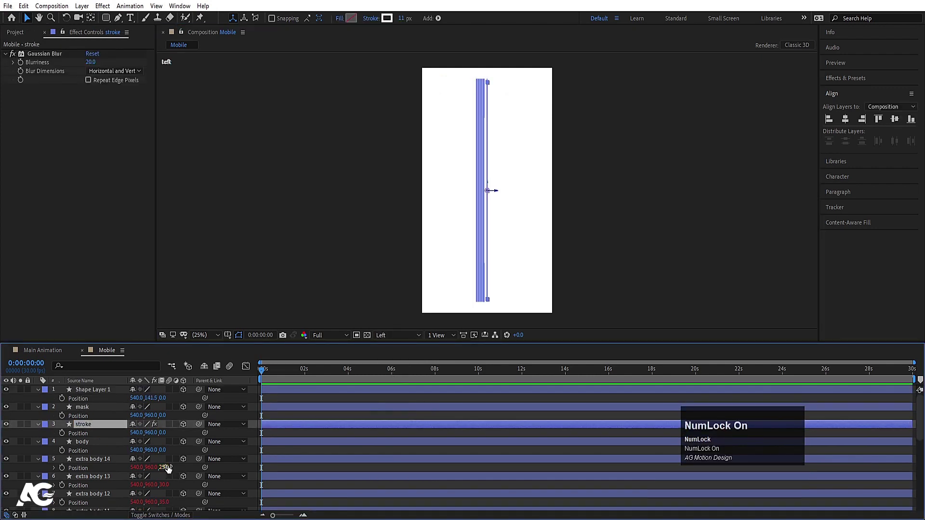
left_click(169, 472)
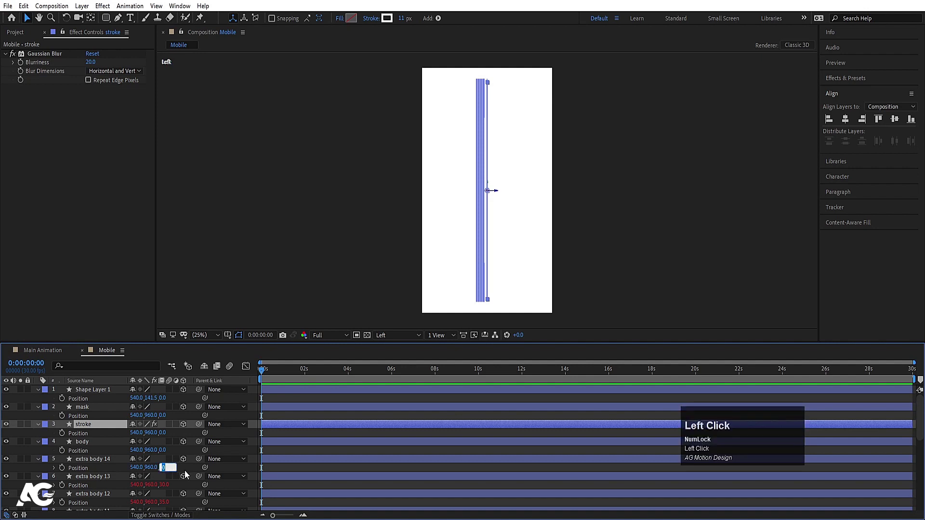
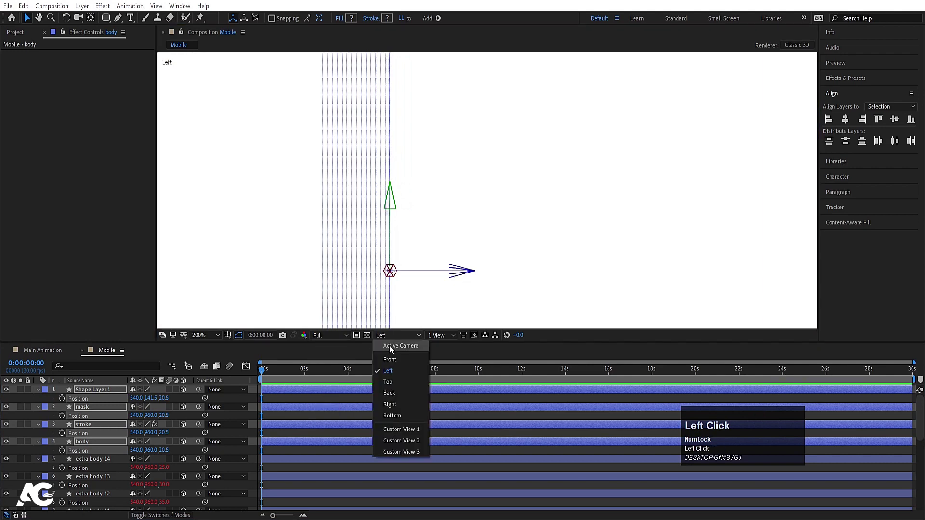
scroll("down", 3)
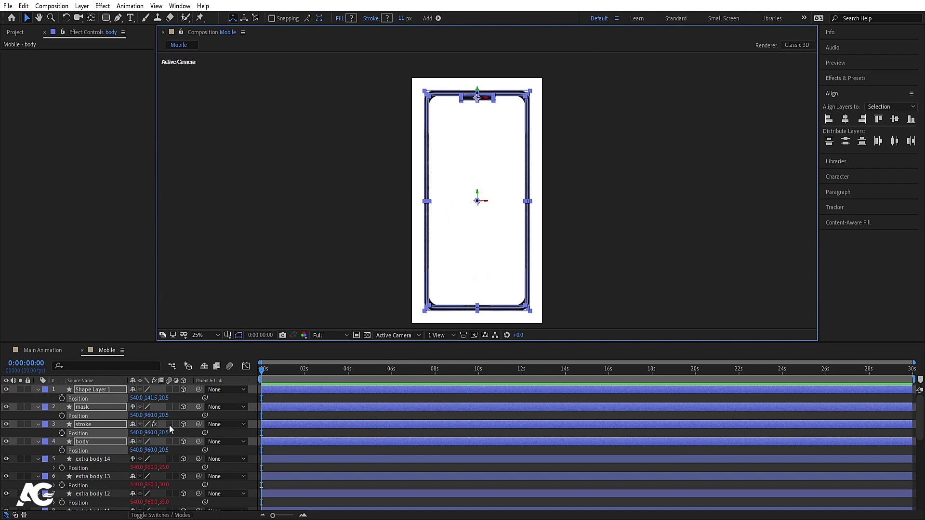
scroll("up", 3)
left_click(166, 402)
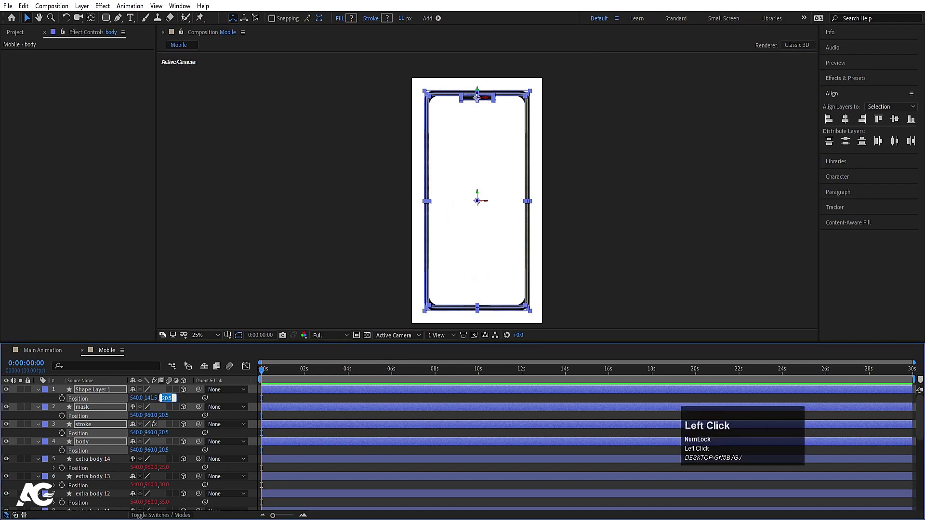
key("Return")
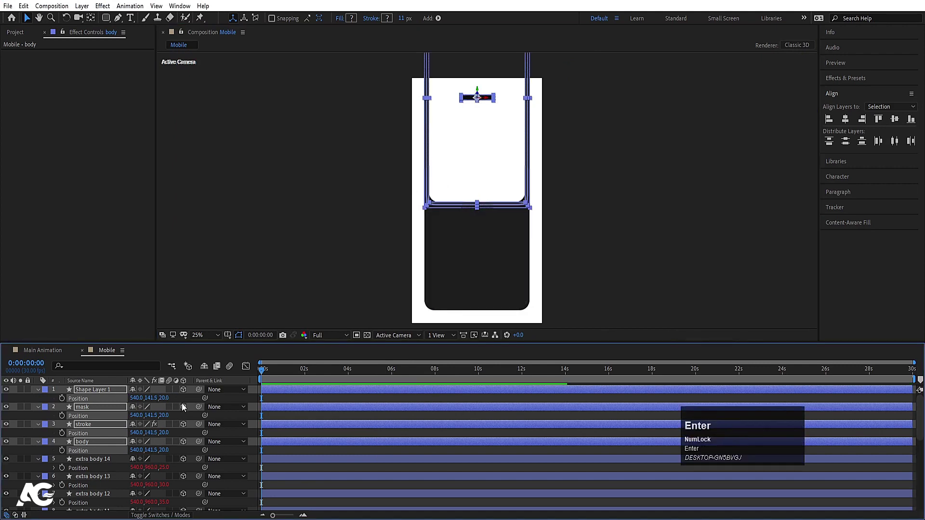
key("ctrl+z")
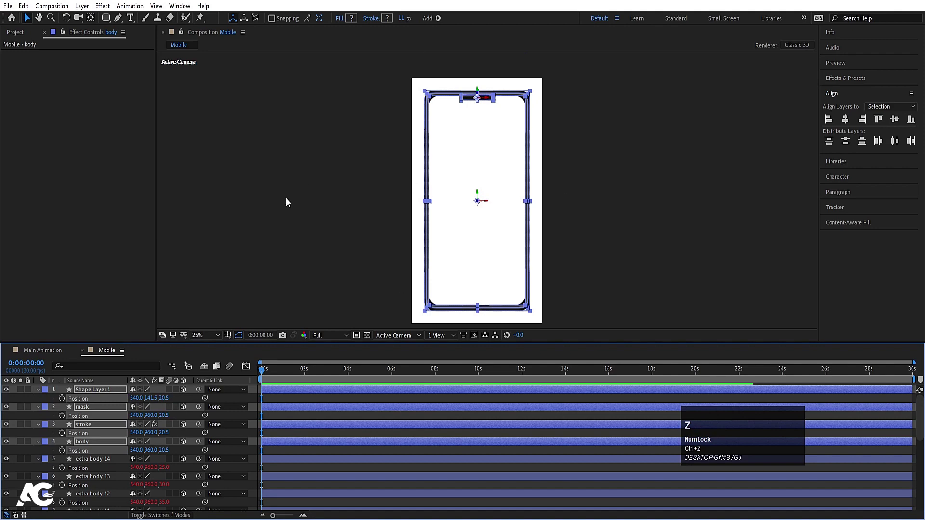
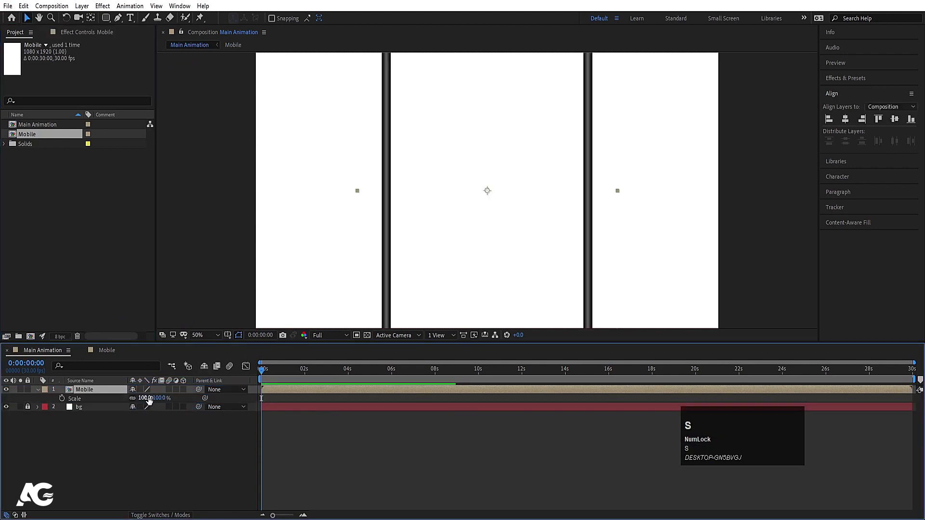
Nest Mobile in Main Animation at 50% scale as a 3D layer, test Y rotation and reset it.
left_click_drag(149, 402, 144, 396)
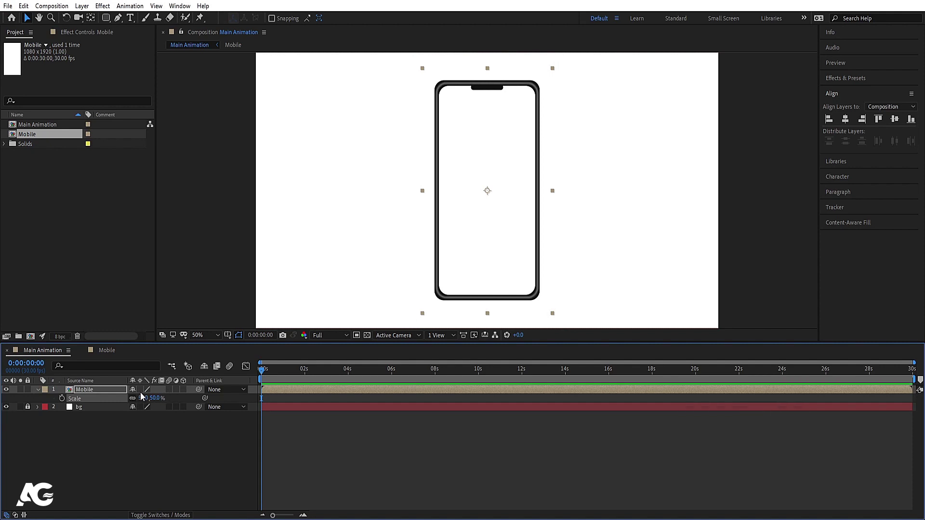
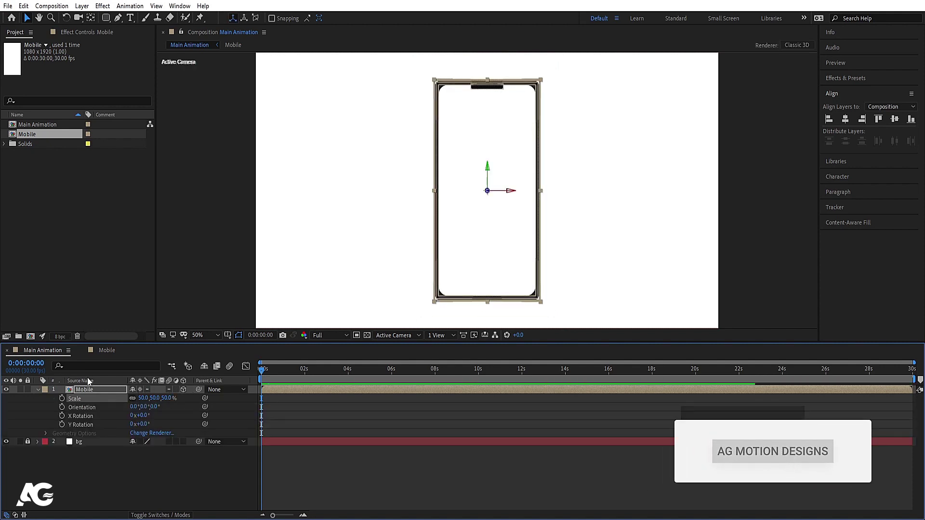
key("r")
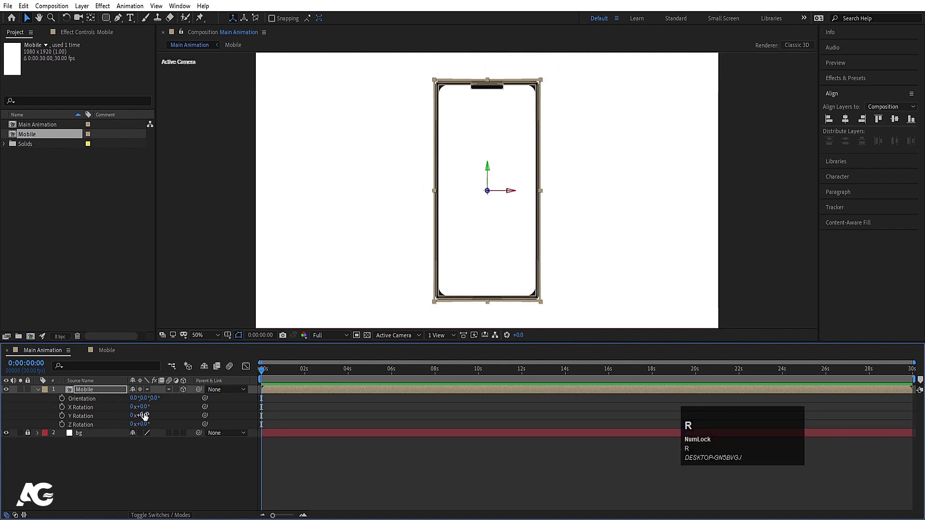
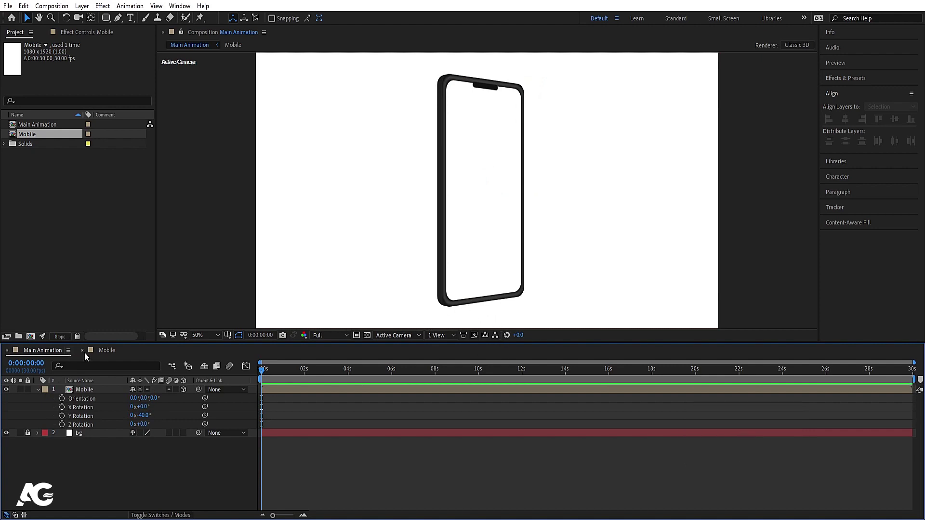
left_click(143, 418)
key("Return")
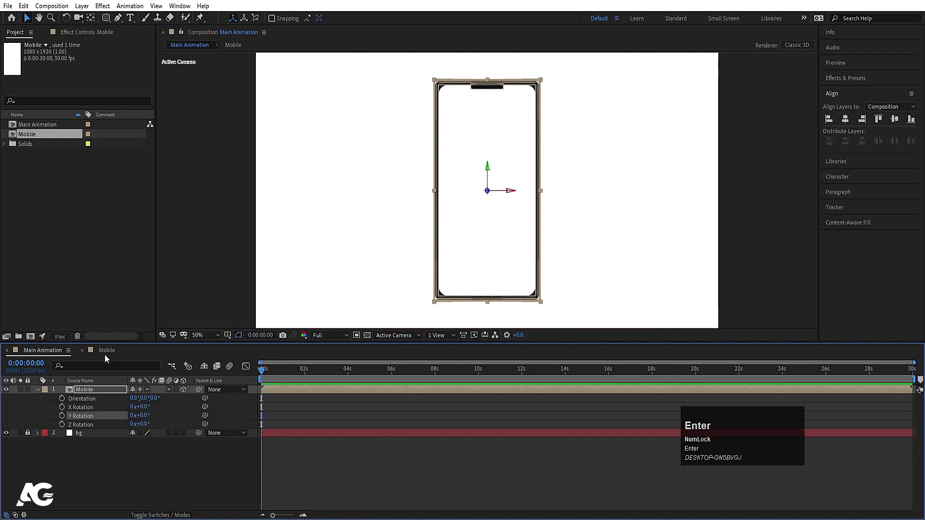
left_click(109, 355)
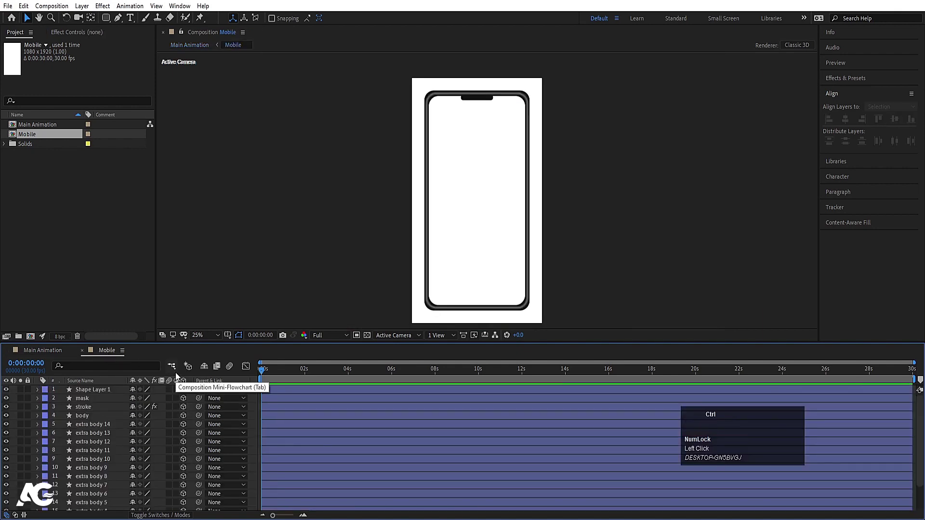
Start a new 1080×1920 composition and name it Screen.
key("ctrl+n")
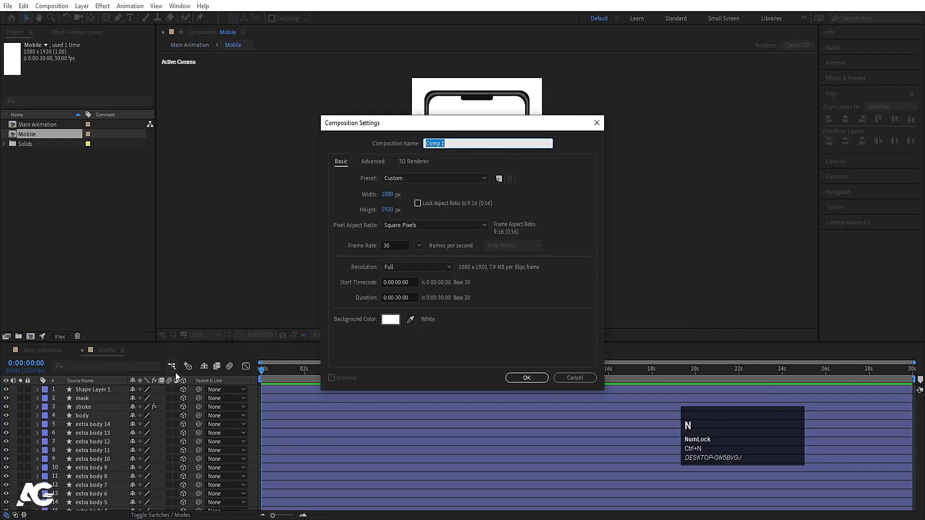
type("creen")
left_click(384, 198)
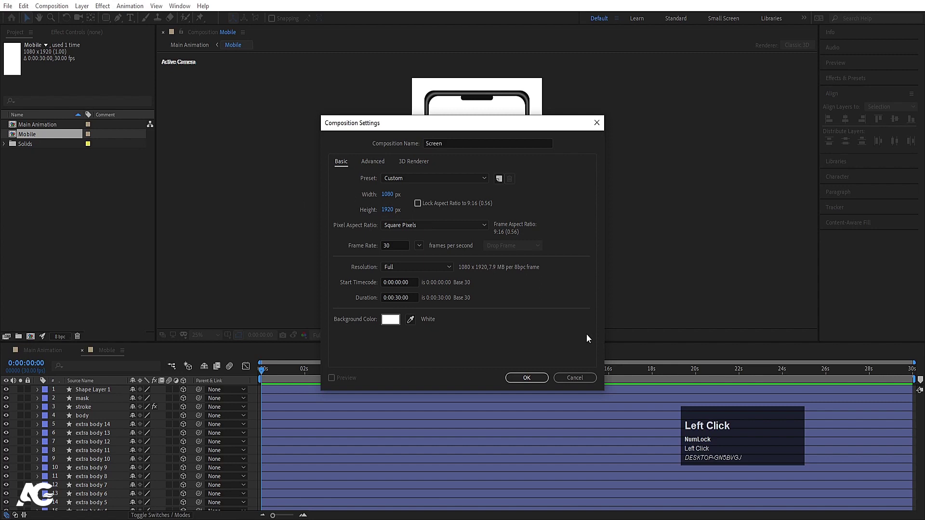
Create the Screen composition and add a solid layer named bg.
left_click(543, 385)
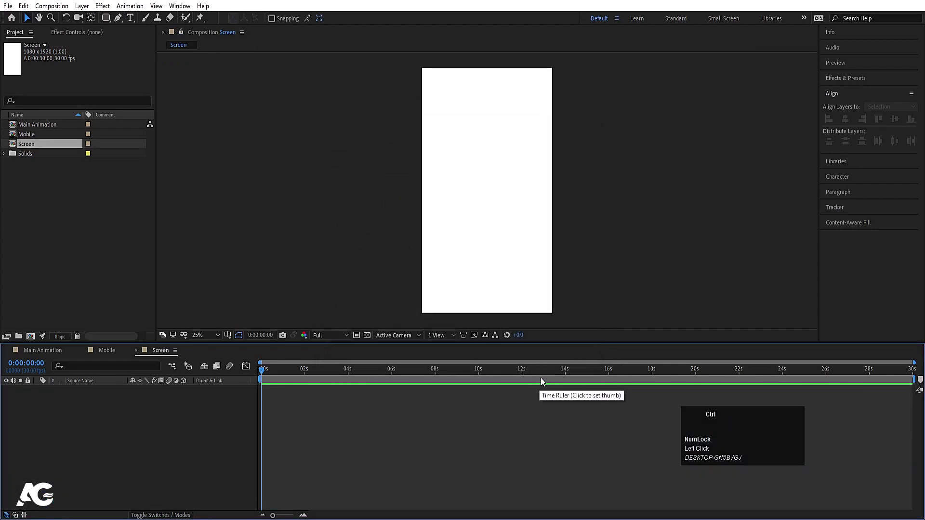
key("ctrl+y")
type("bg")
key("Return")
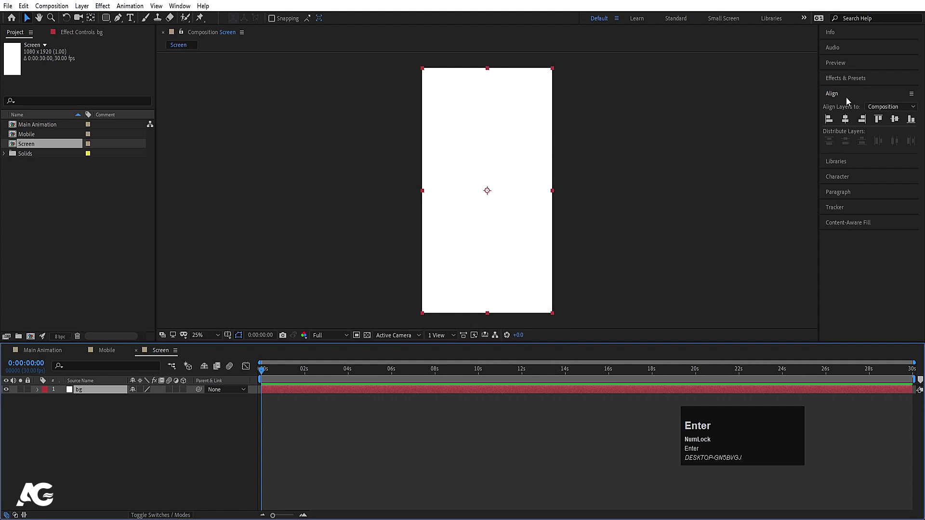
Apply Gradient Ramp to bg, angled diagonally, with a red start and purple end colour.
left_click(845, 81)
key("ctrl+a")
type("ramp")
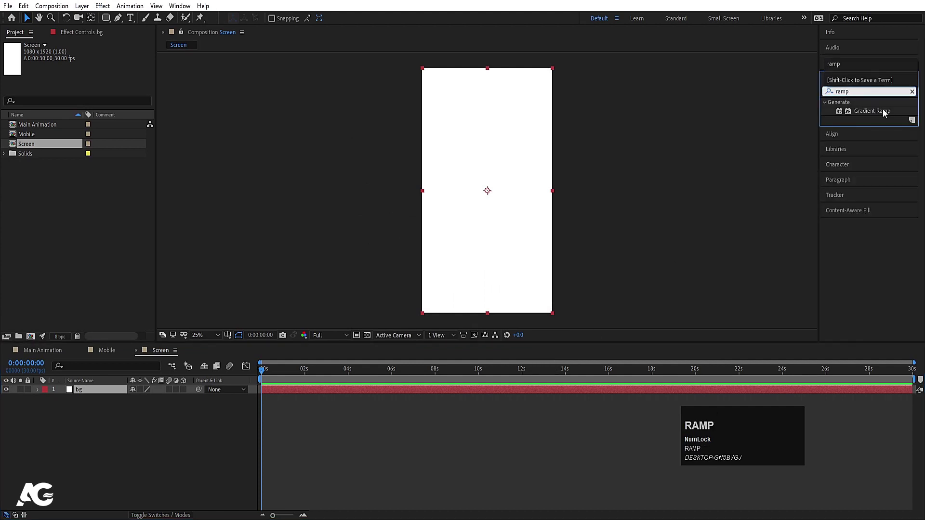
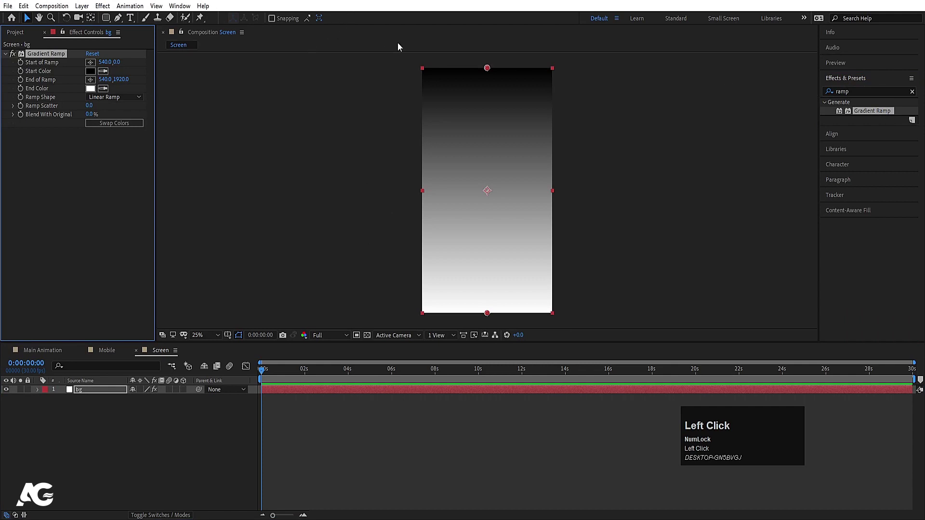
left_click_drag(493, 73, 124, 109)
key("Return")
left_click(93, 93)
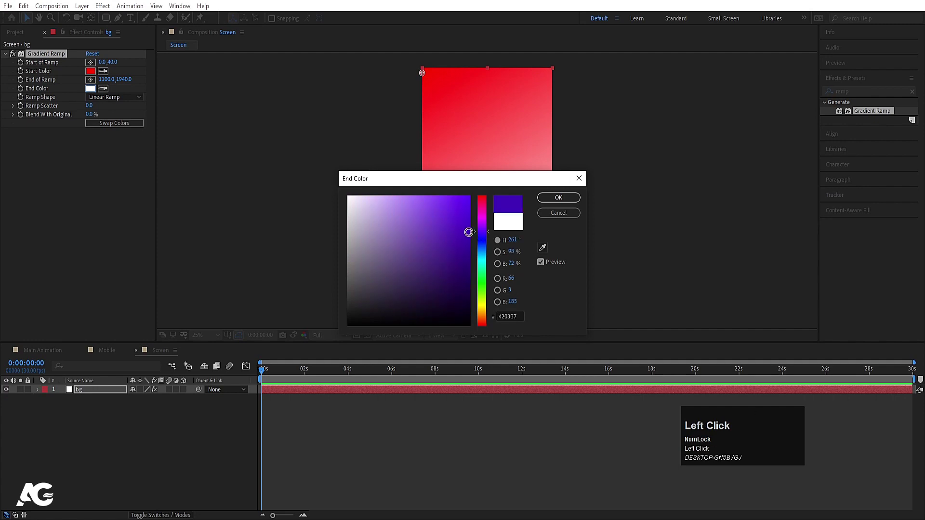
key("Return")
Add a two-line MOCKUP DESIGN text layer and set it in Oswald Regular.
left_click(88, 470)
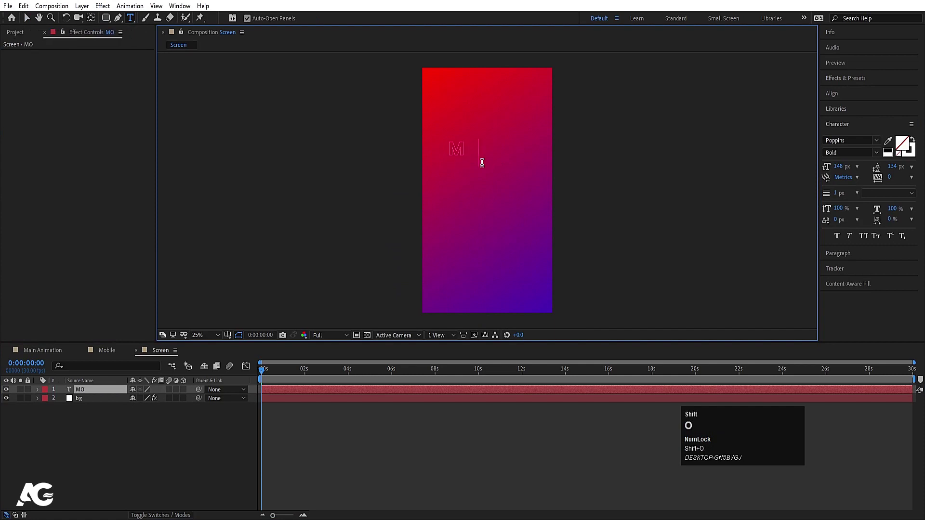
key("shift+k")
key("shift+u")
key("shift+p")
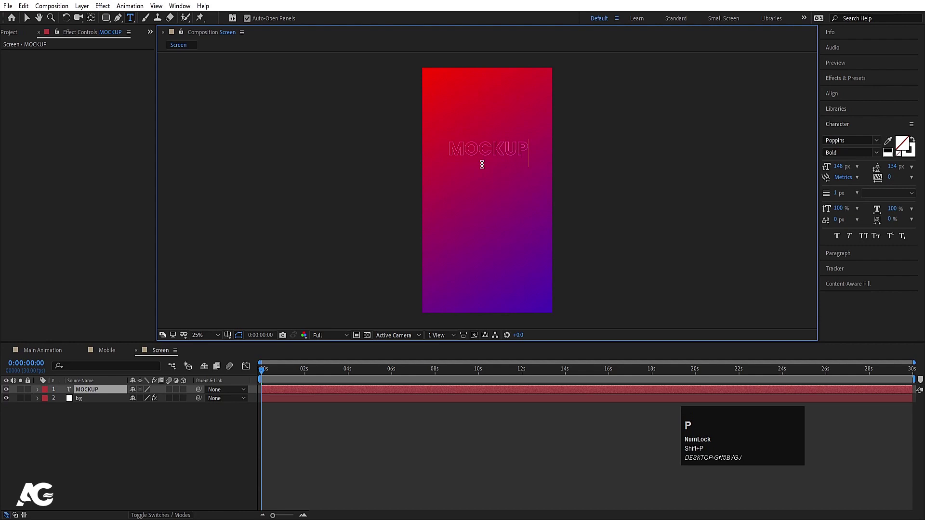
key("Return")
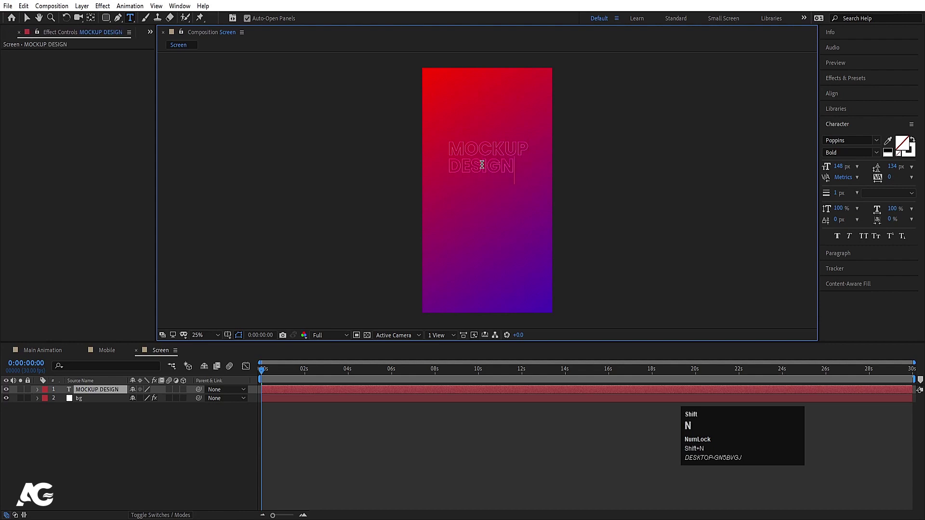
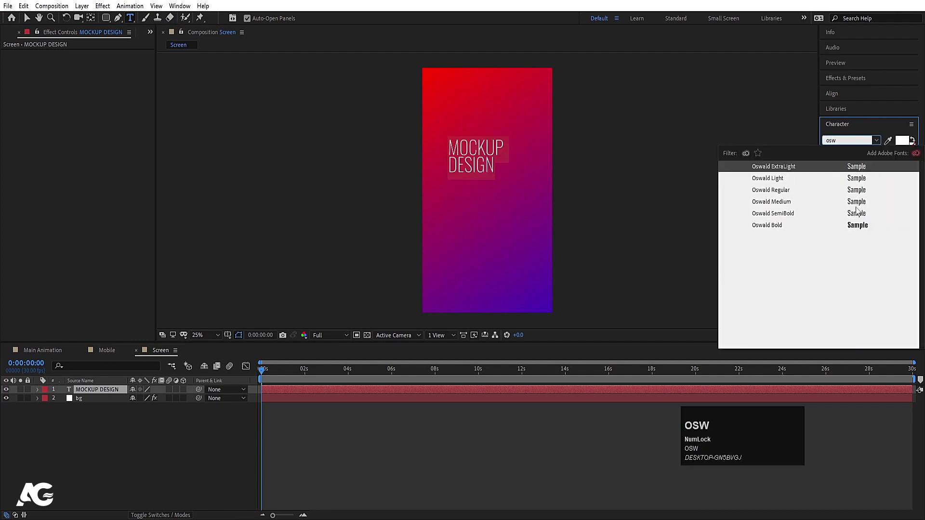
left_click_drag(858, 217, 180, 440)
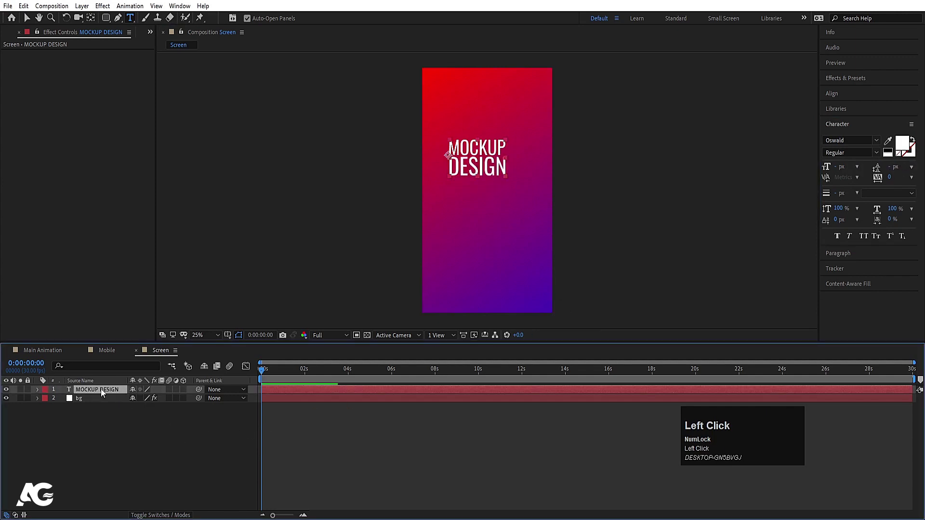
Centre the heading's anchor and position in the comp, enlarge it, and duplicate the layer.
key("ctrl+alt+Home")
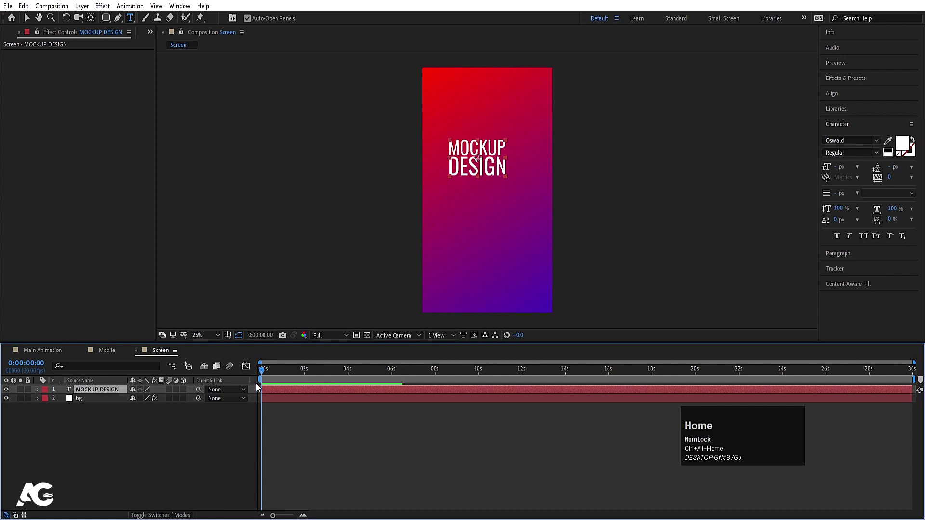
left_click(839, 93)
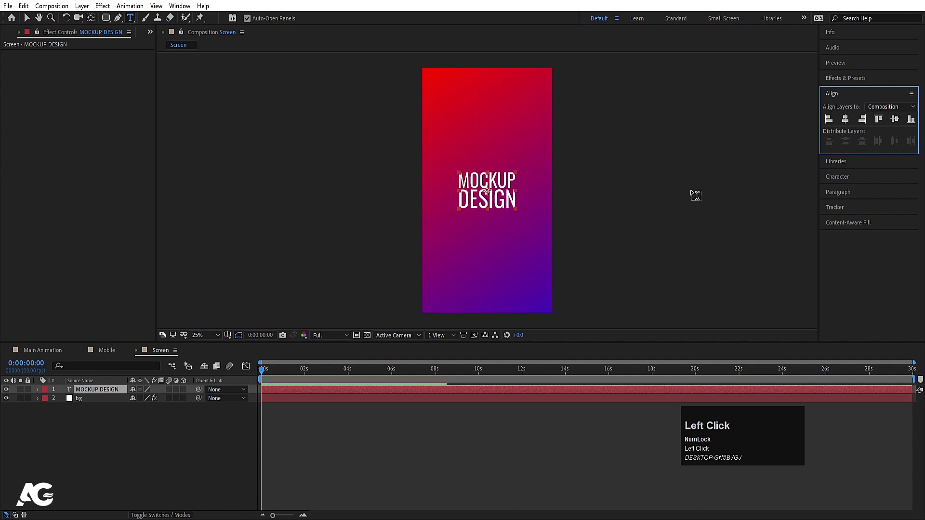
key("s")
left_click_drag(147, 404, 114, 394)
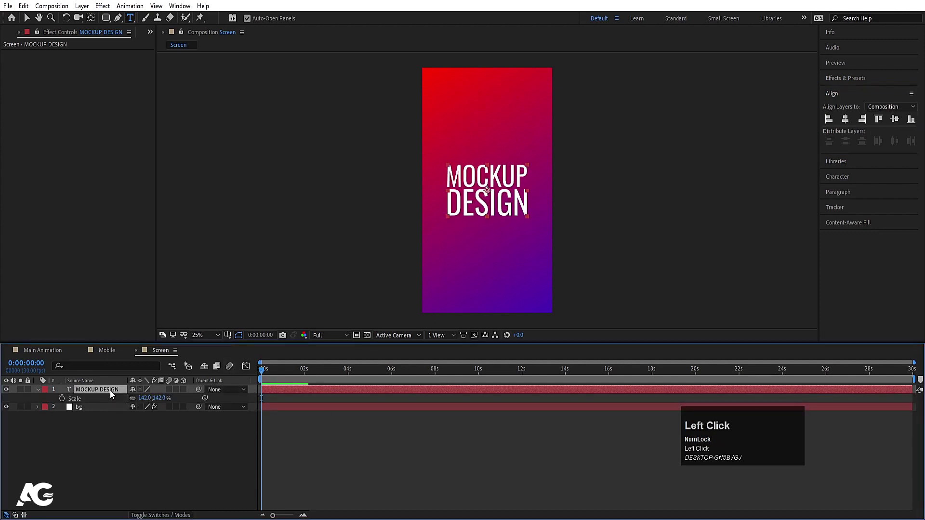
key("ctrl+d")
Scale the copy to 472% as a 0.5px stroke-only outline at 40% opacity.
left_click_drag(96, 401, 834, 180)
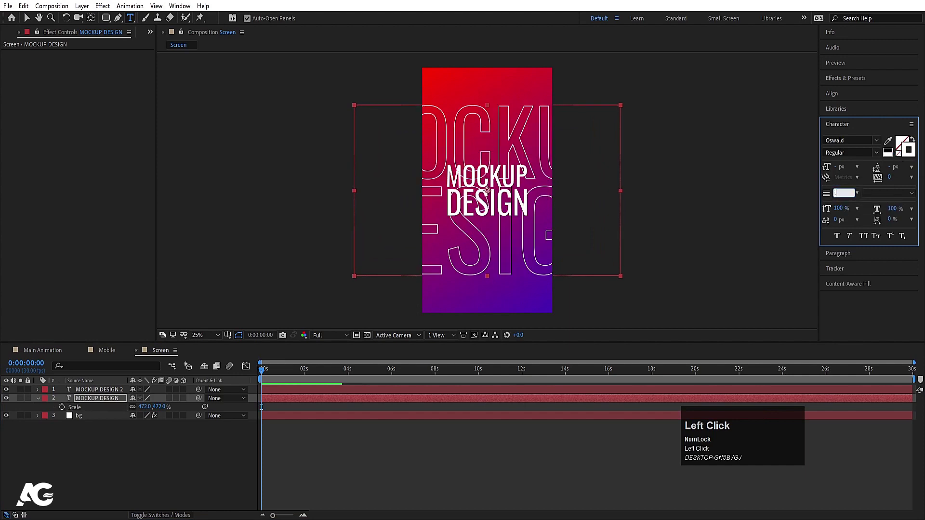
key("Return")
left_click(105, 402)
key("t")
left_click(139, 409)
key("Return")
left_click(136, 447)
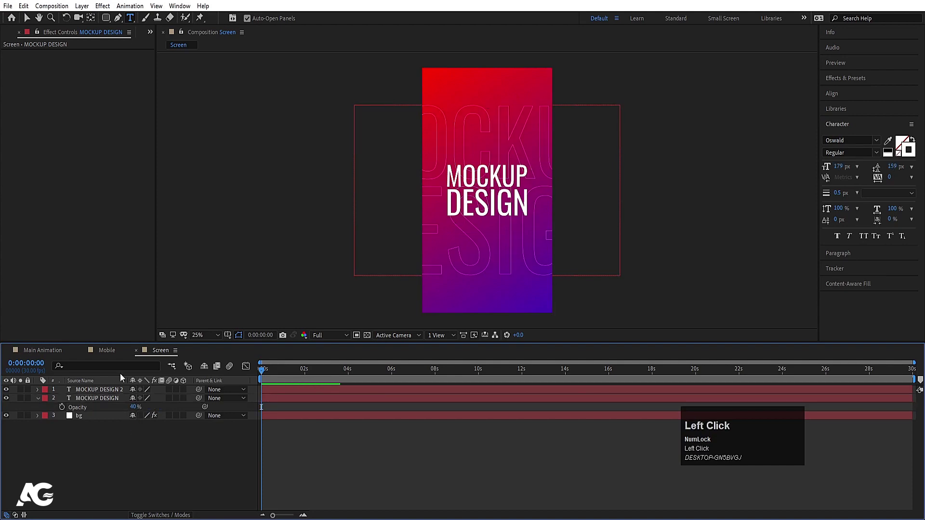
Place the Screen composition inside the Mobile composition's layer stack.
key("ctrl+0")
left_click_drag(25, 147, 118, 408)
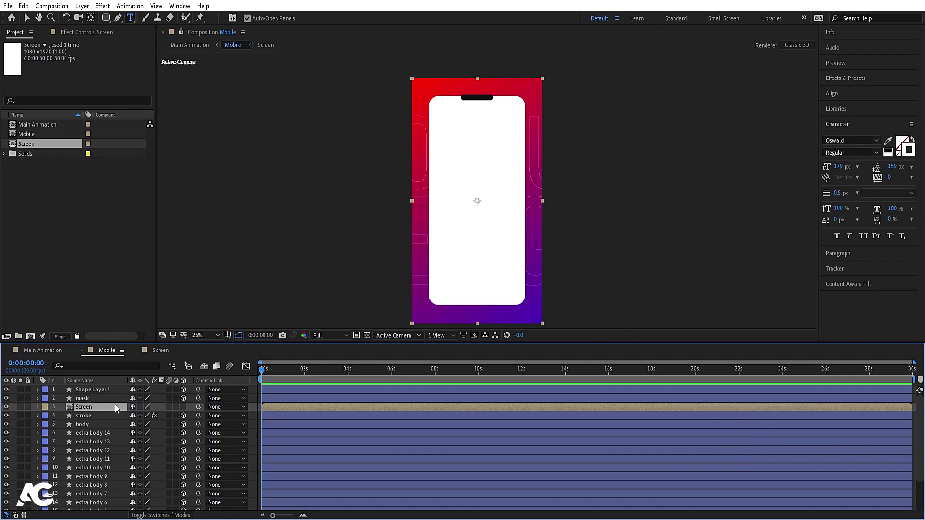
Set the Screen layer's track matte to Alpha so the mask layer clips it to the display.
left_click(118, 411)
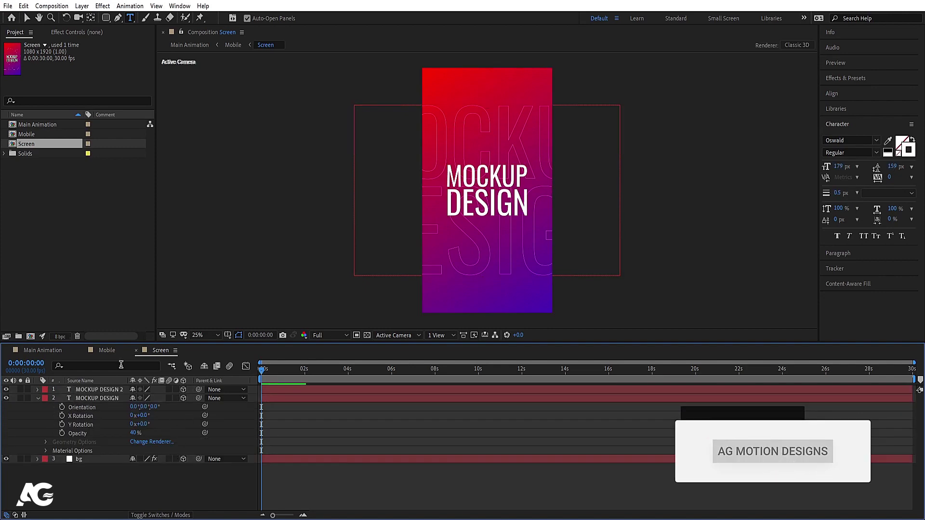
left_click(117, 358)
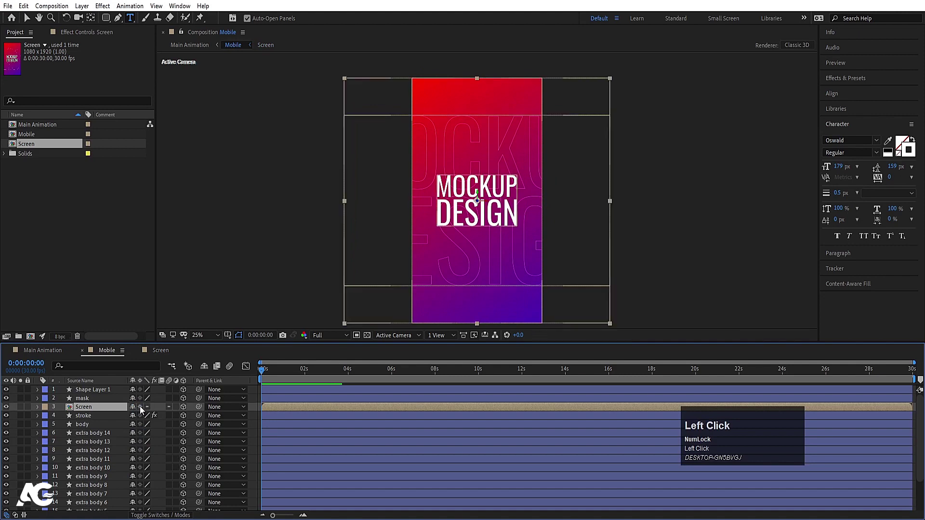
key("F4")
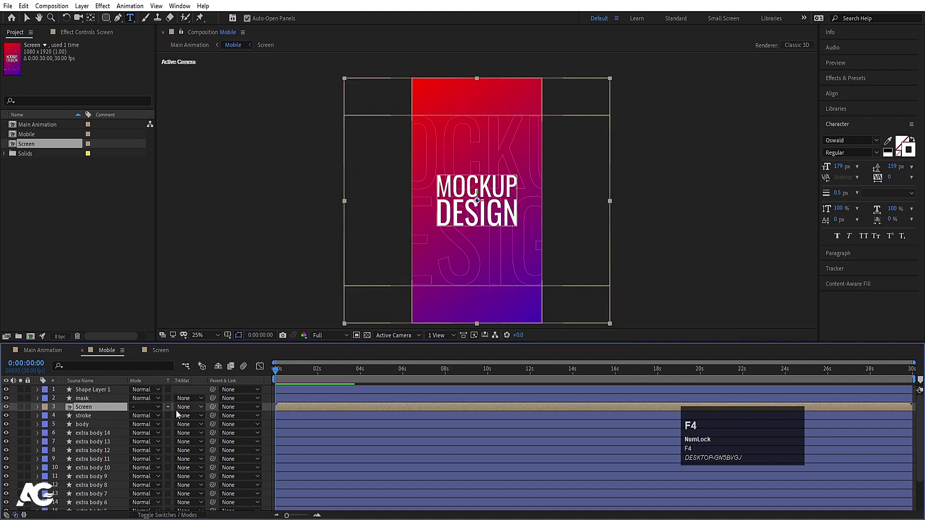
left_click(190, 413)
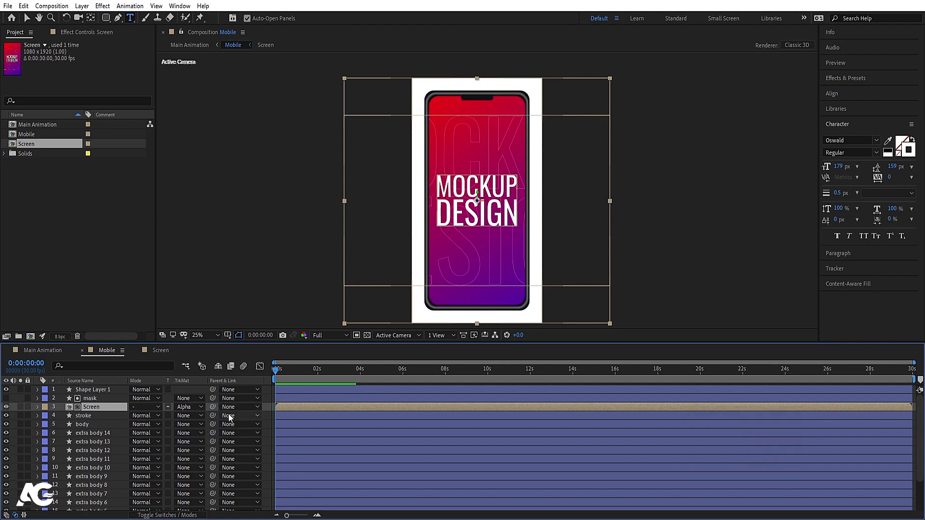
Nudge the screen forward in depth from the Left view, undo a trial spin, and check Main Animation.
double_click(409, 337)
scroll("up", 3)
left_click(93, 411)
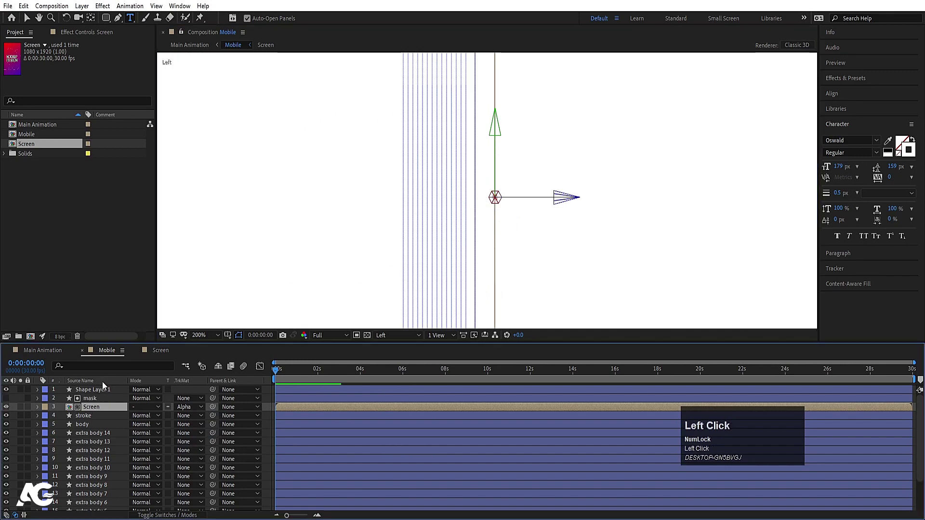
left_click_drag(101, 404, 395, 341)
scroll("down", 3)
scroll("up", 3)
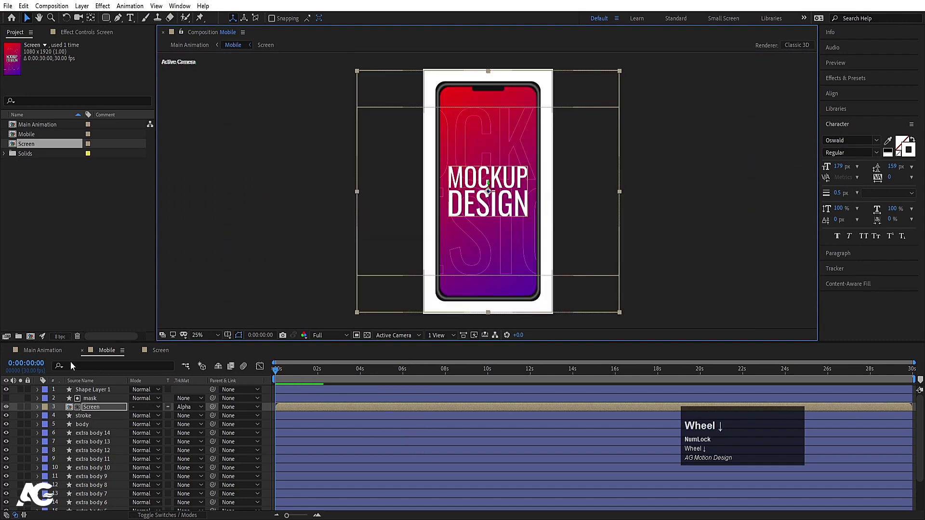
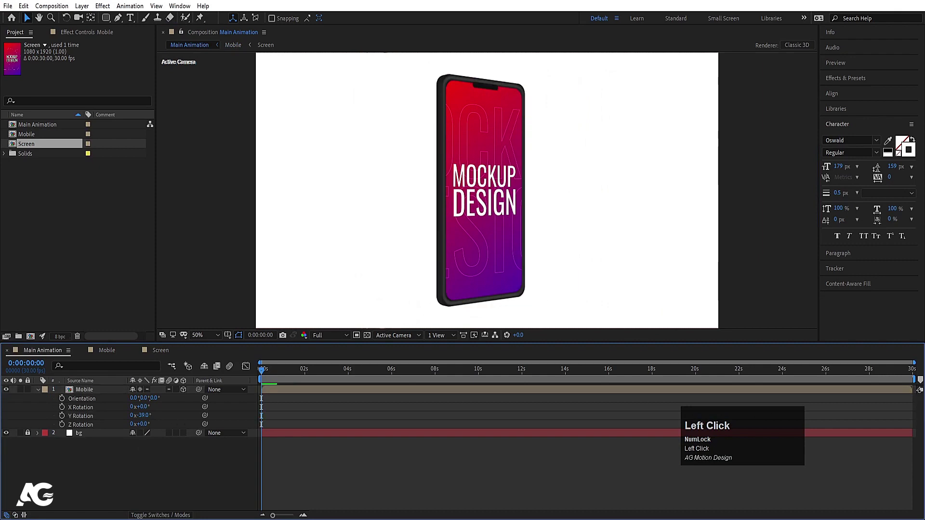
key("ctrl+z")
left_click(192, 457)
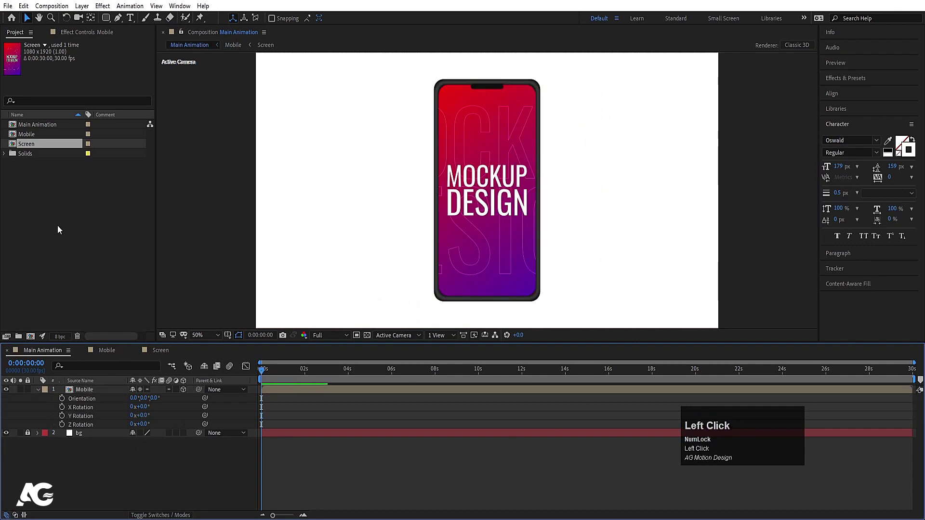
left_click(32, 141)
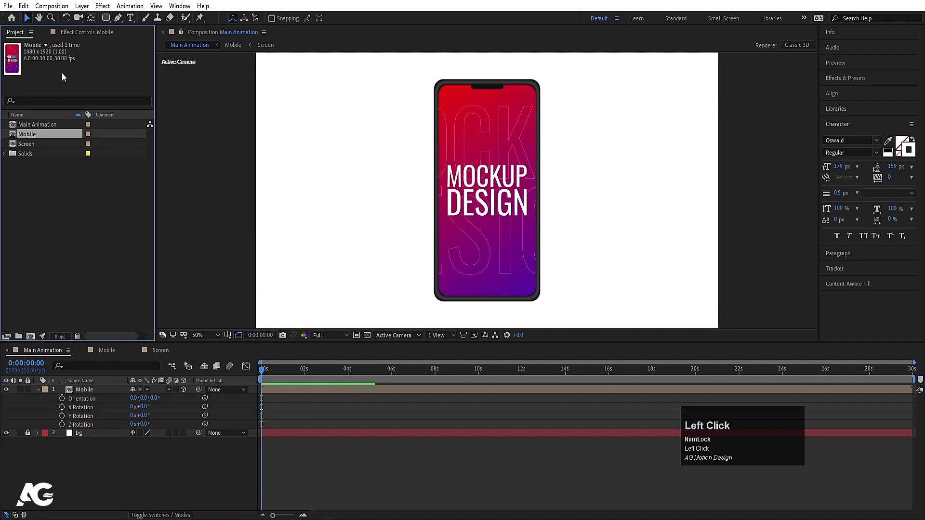
Duplicate Mobile and Screen into Mobile 2 and Screen 2, swapping Screen 2 into Mobile 2.
left_click(34, 140)
key("ctrl+d")
left_click(39, 148)
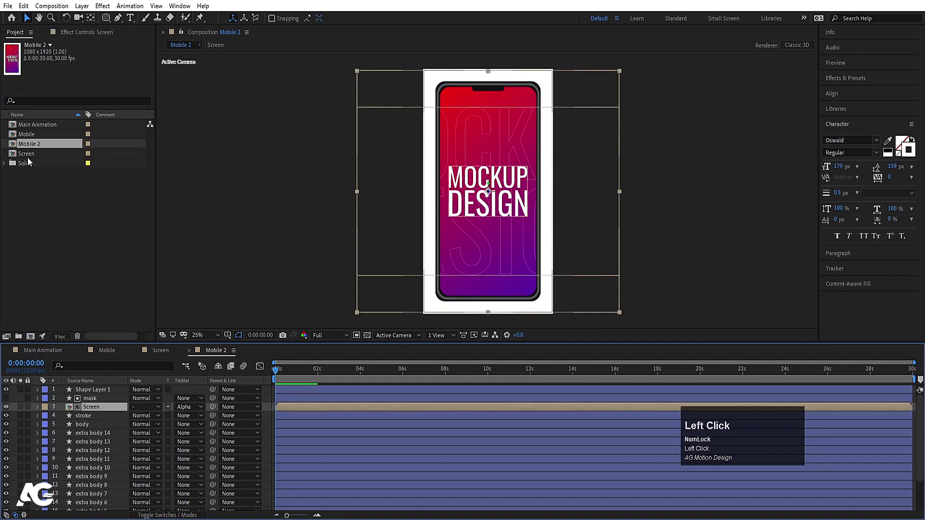
key("ctrl+d")
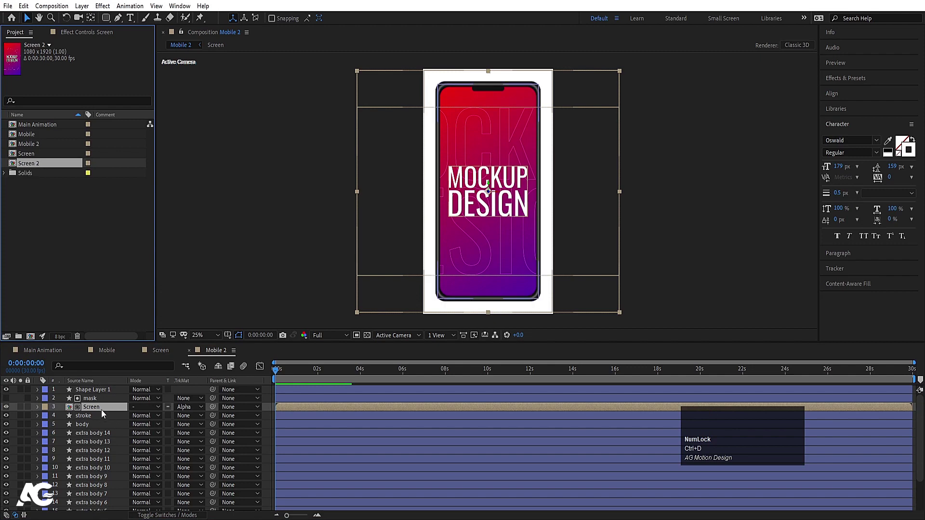
left_click(103, 412)
left_click_drag(39, 167, 114, 410)
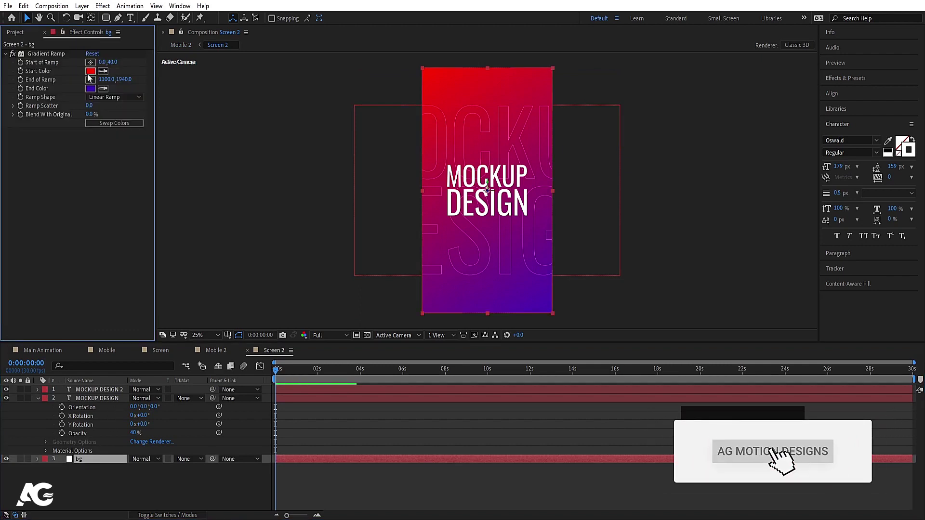
Recolour Screen 2's Gradient Ramp from bright blue to deep dark blue.
left_click(494, 241)
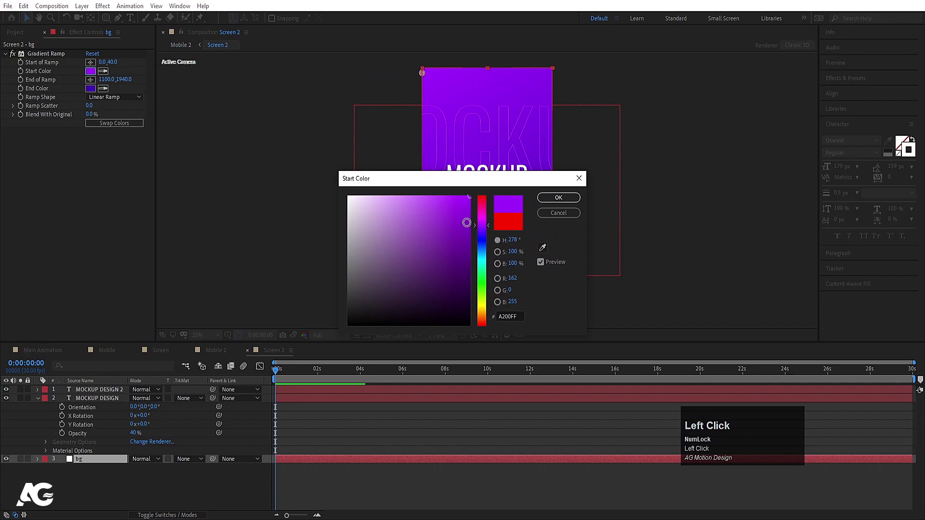
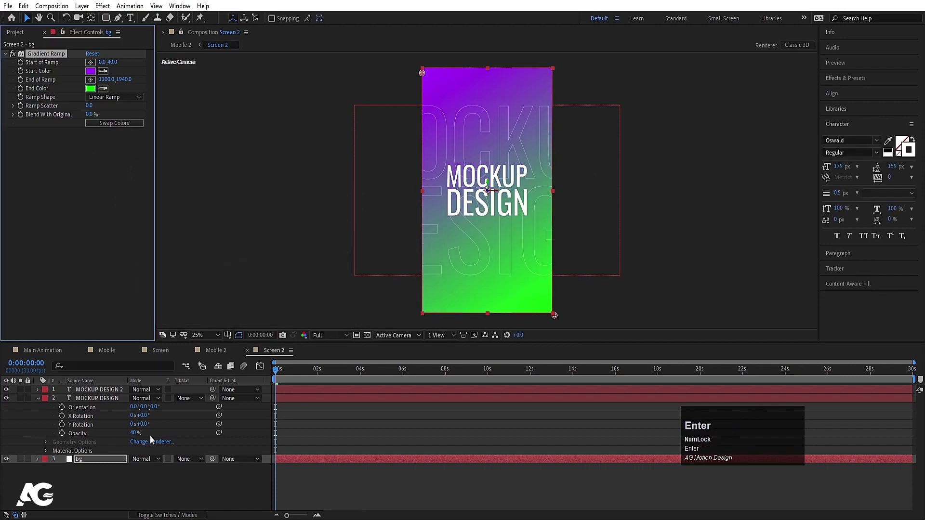
left_click(112, 126)
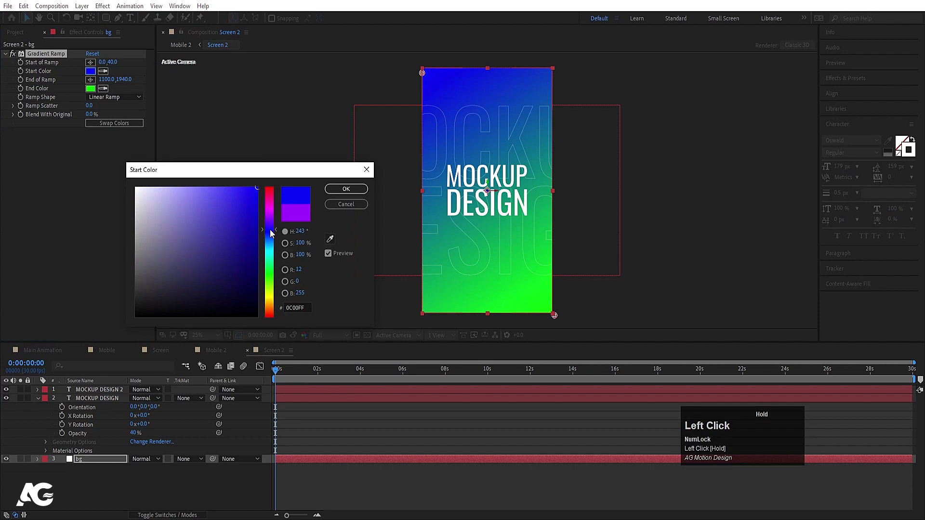
key("Return")
left_click(95, 95)
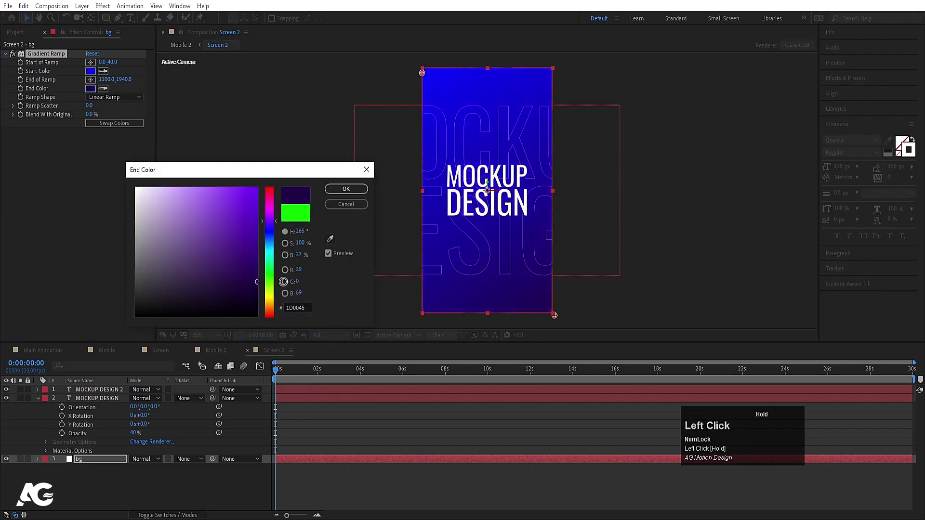
key("Return")
left_click(159, 352)
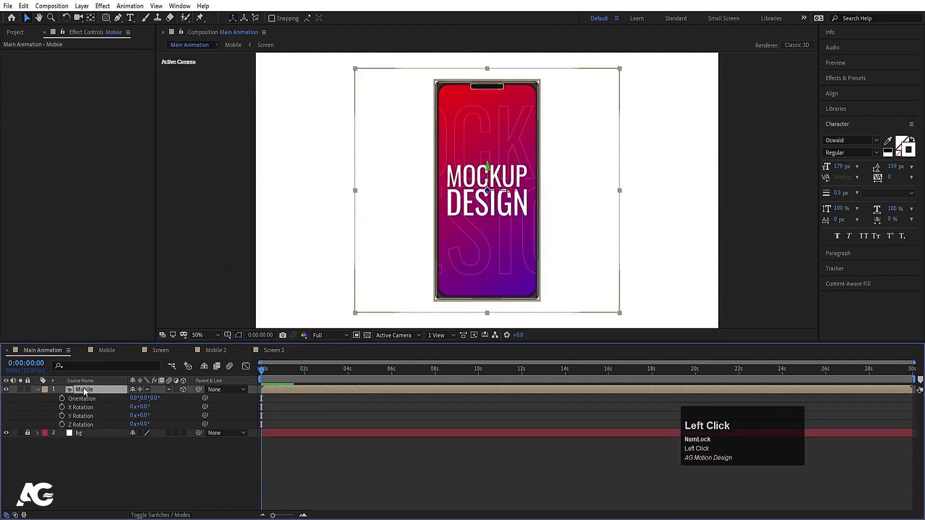
Duplicate the phone layer as Mobile 2 and tilt the blue phone beside the red one with X/Y/Z rotation.
key("ctrl+d")
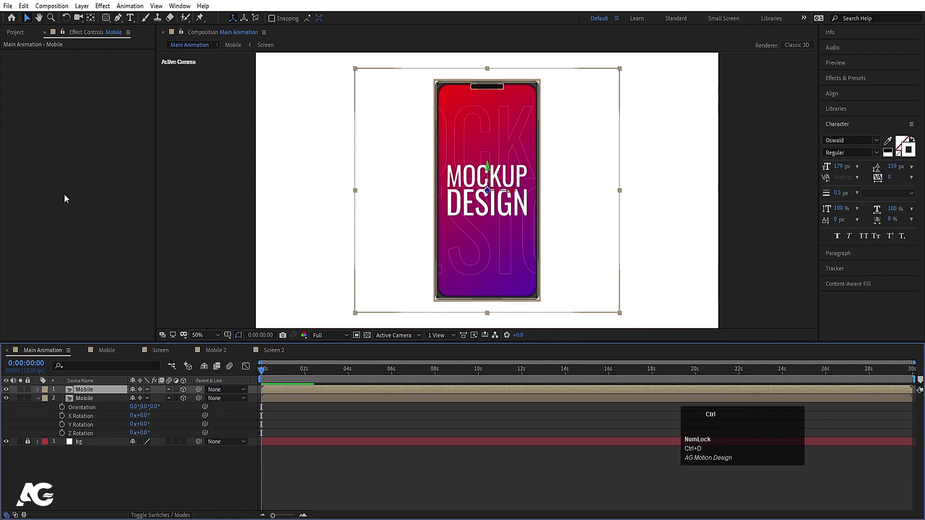
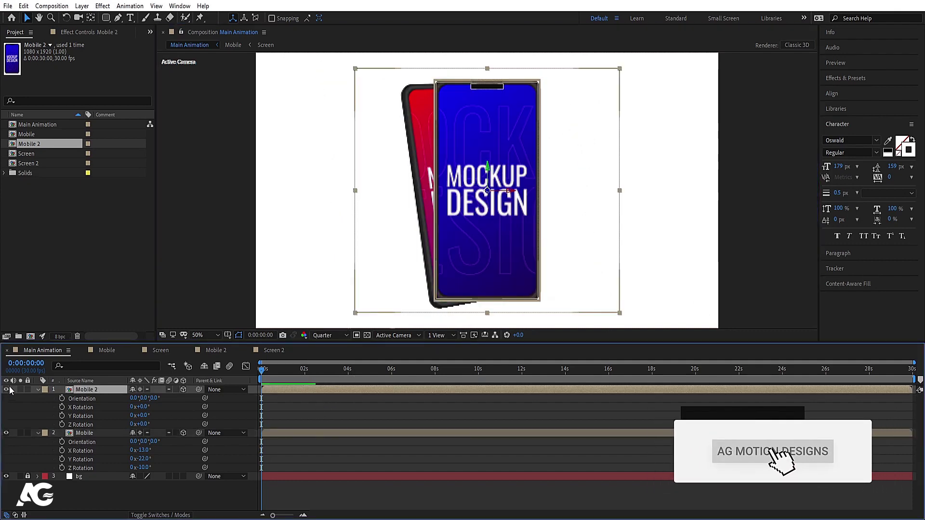
key("r")
type("rr")
left_click_drag(147, 419, 358, 348)
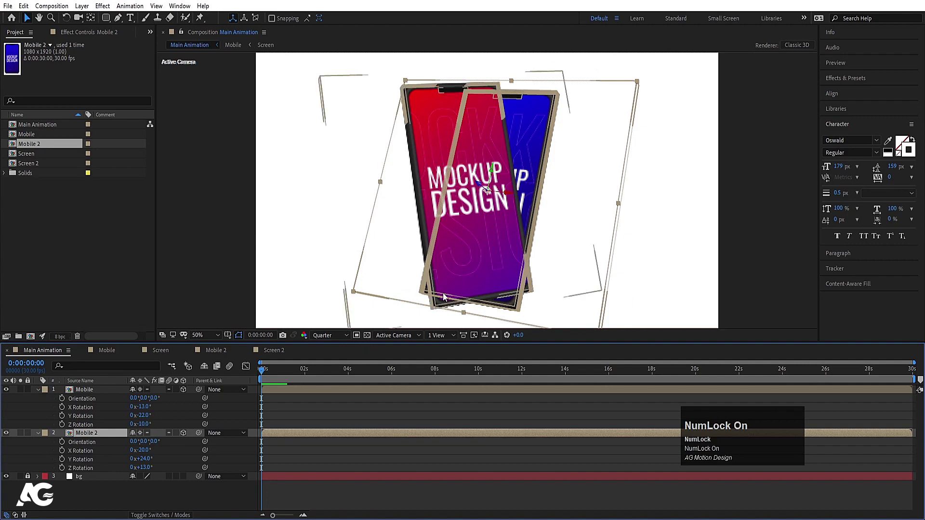
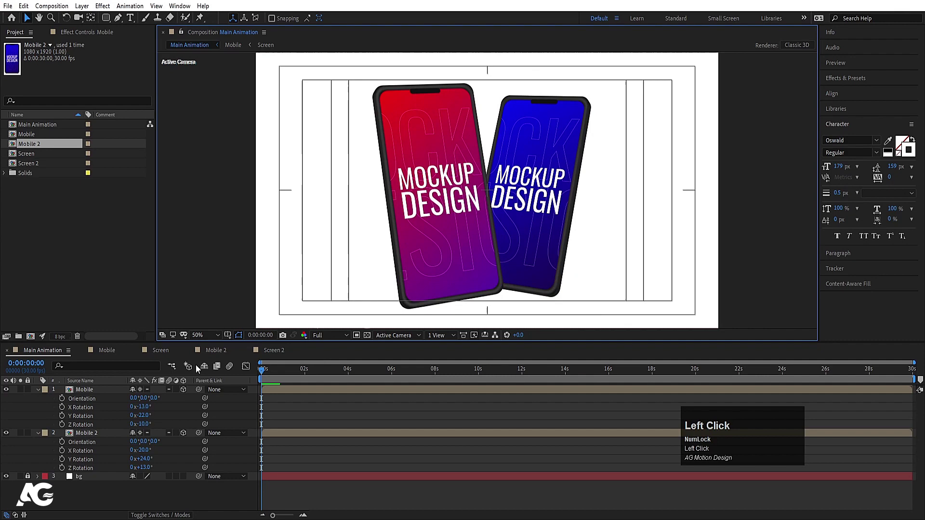
left_click(85, 393)
Keyframe both phones' resting Position and return to the first frame.
key("p")
left_click(66, 403)
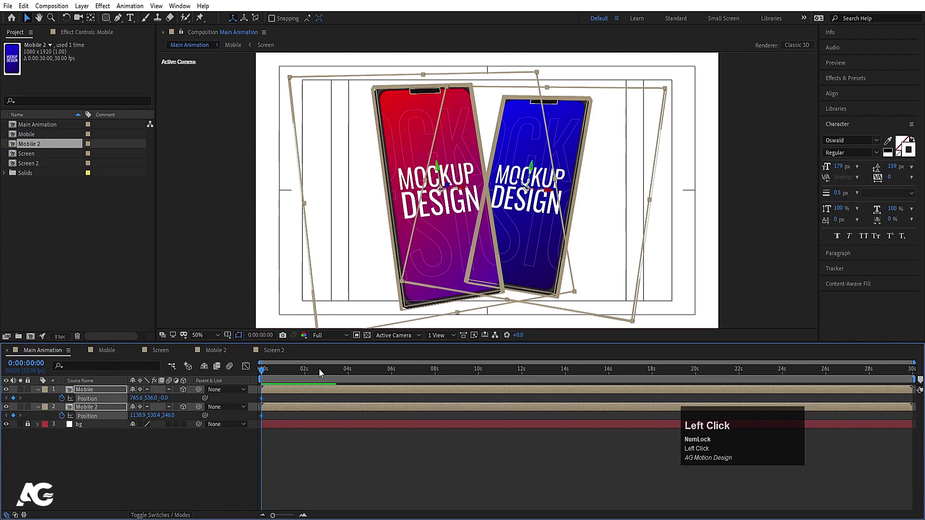
key("=")
left_click(365, 372)
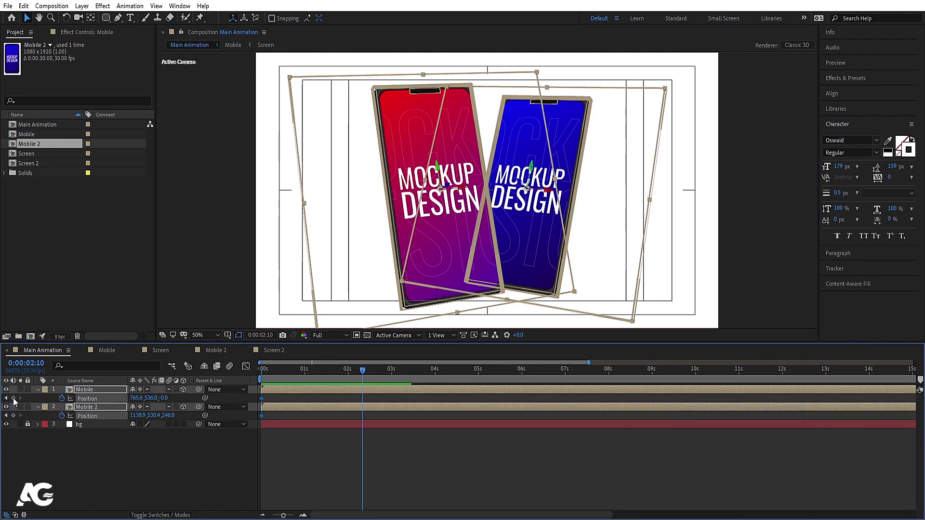
left_click(16, 402)
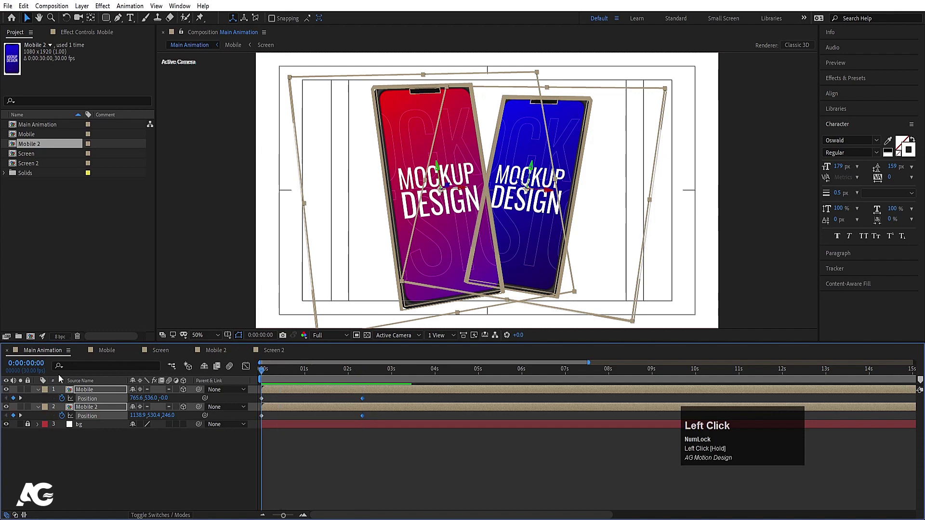
Keyframe both phones' Orientation and X/Y/Z Rotation and reveal all keyframed properties.
key("r")
left_click_drag(68, 409, 65, 444)
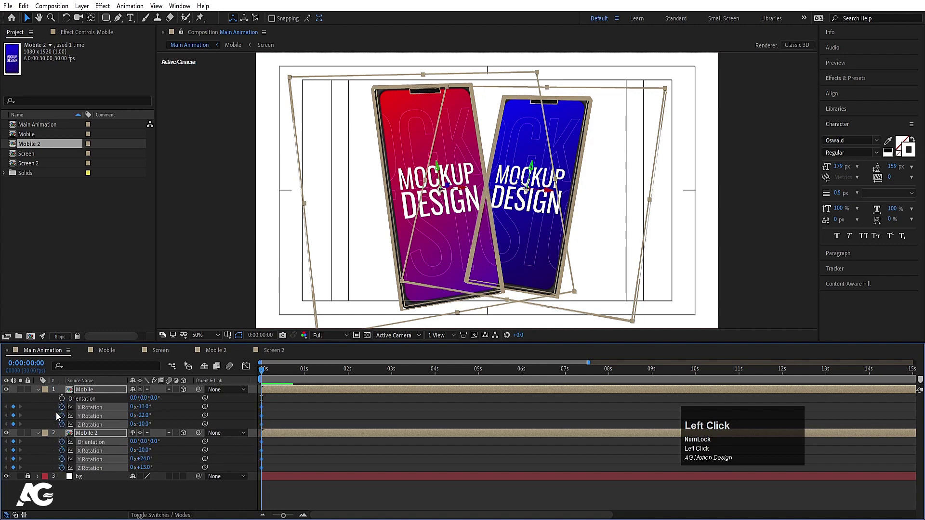
key("u")
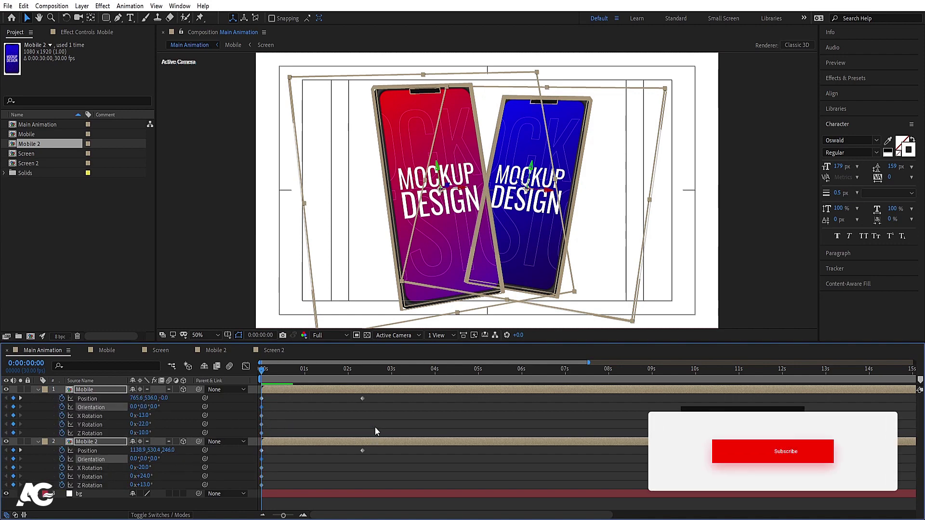
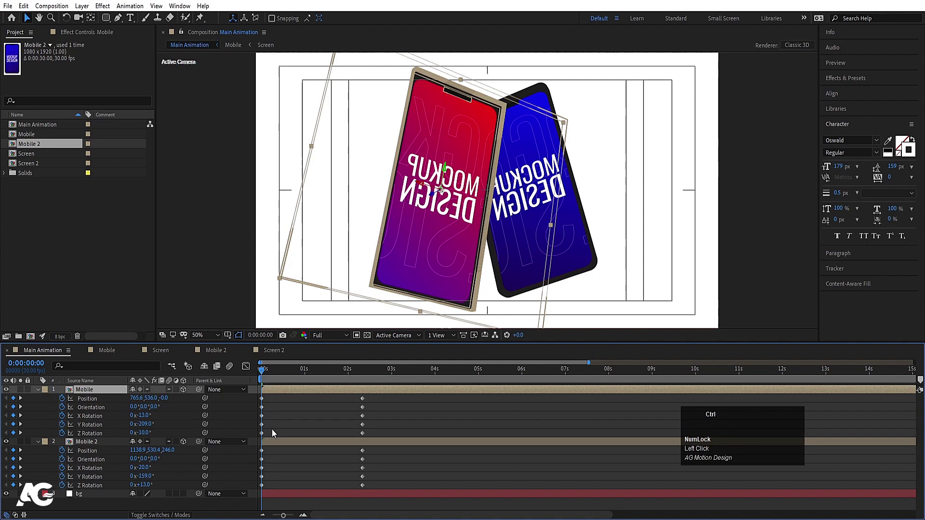
Set the phones' off-screen starting positions, red to the left and blue to the right, with eased keyframes.
left_click_drag(283, 418, 215, 350)
key("F9")
left_click_drag(257, 368, 285, 483)
left_click_drag(284, 483, 253, 370)
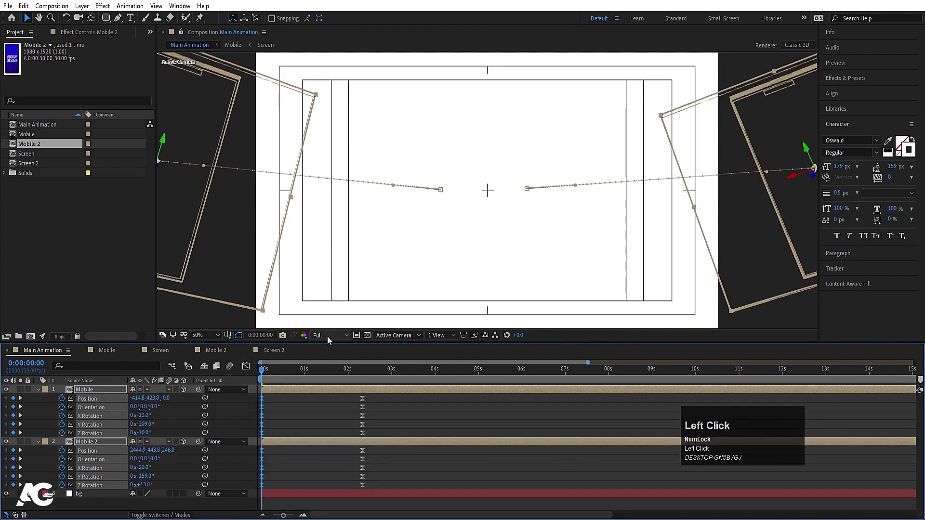
Preview the spin-in from the start, checking the phones partway through the animation.
key("space")
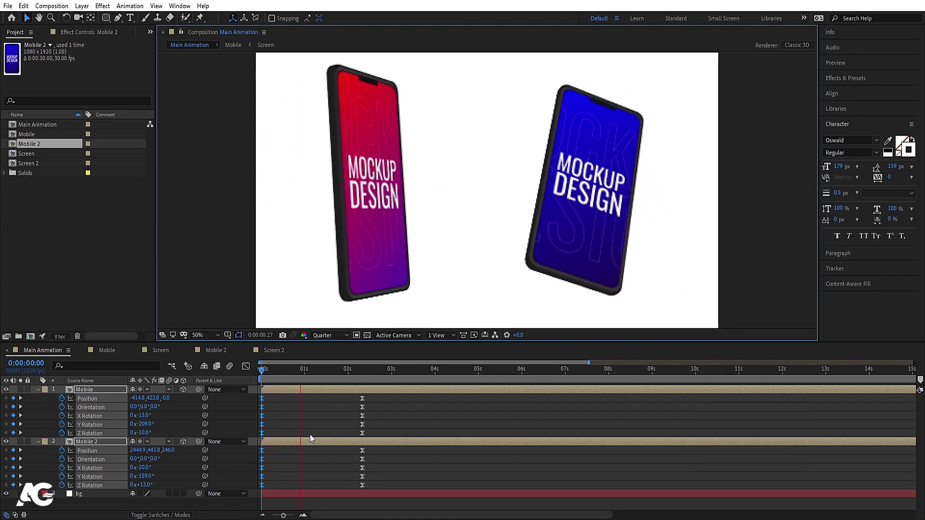
key("space")
left_click(288, 414)
key("space")
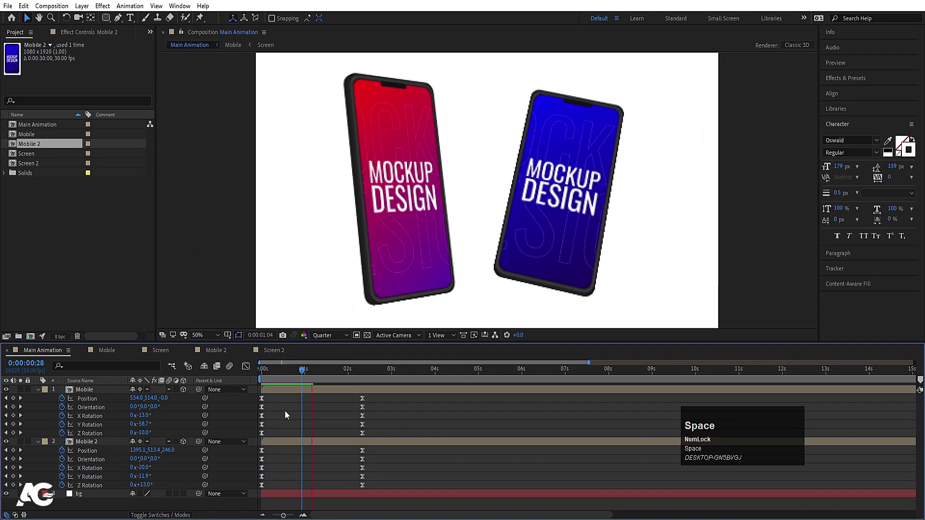
left_click(275, 375)
key("space")
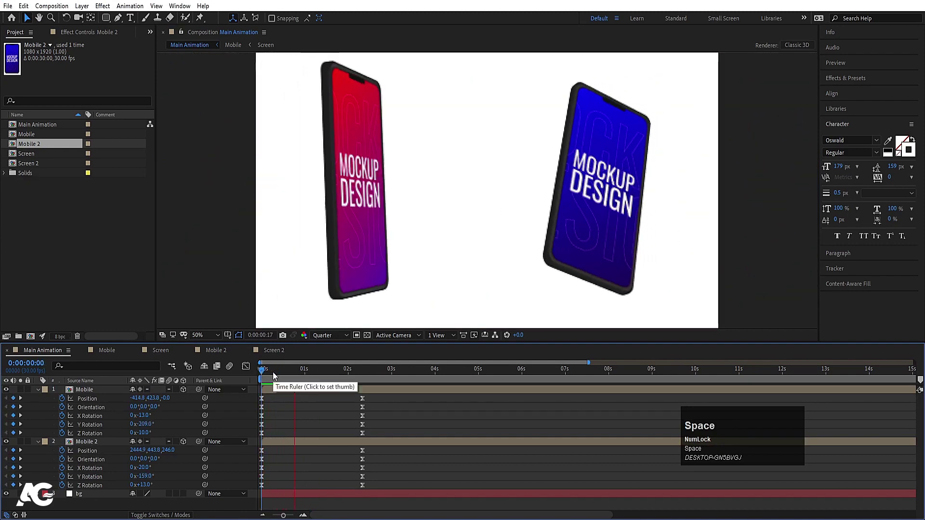
key("space")
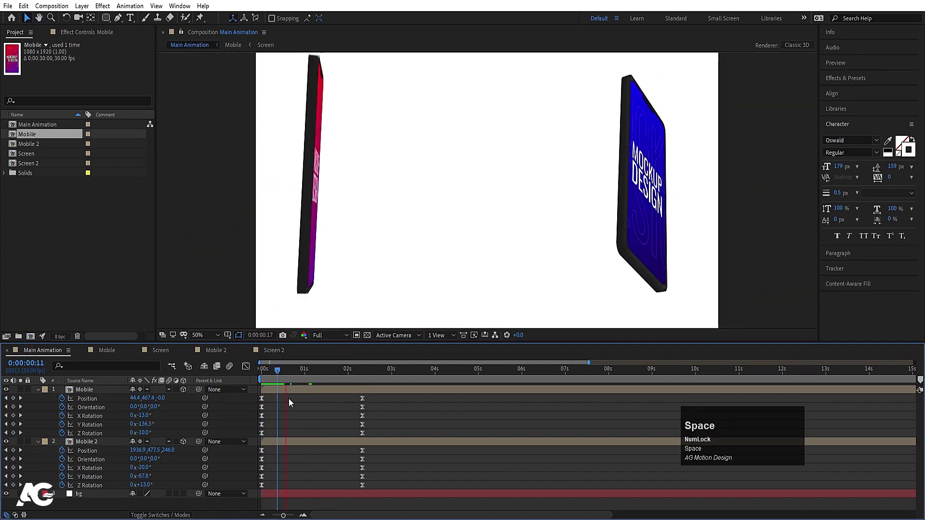
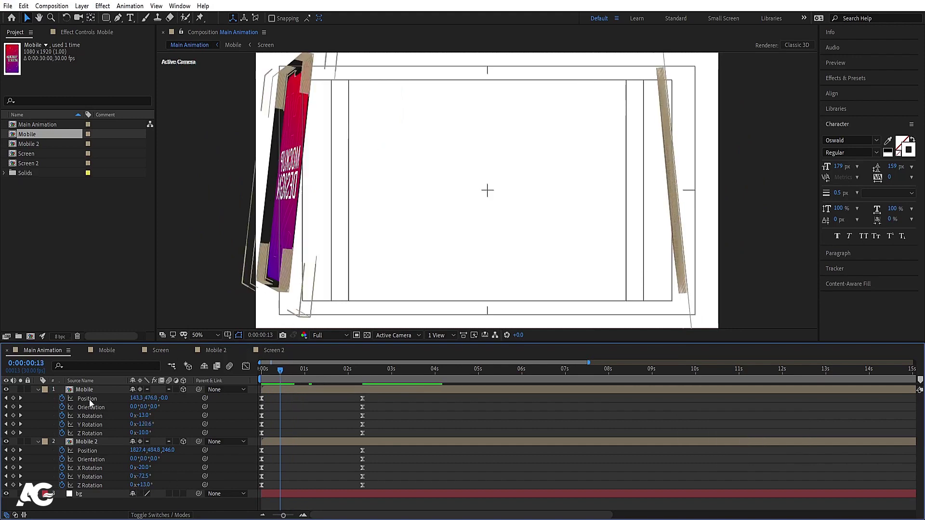
In the Mobile comp, raise the notch shape layer by lowering its Y Position value.
left_click(90, 389)
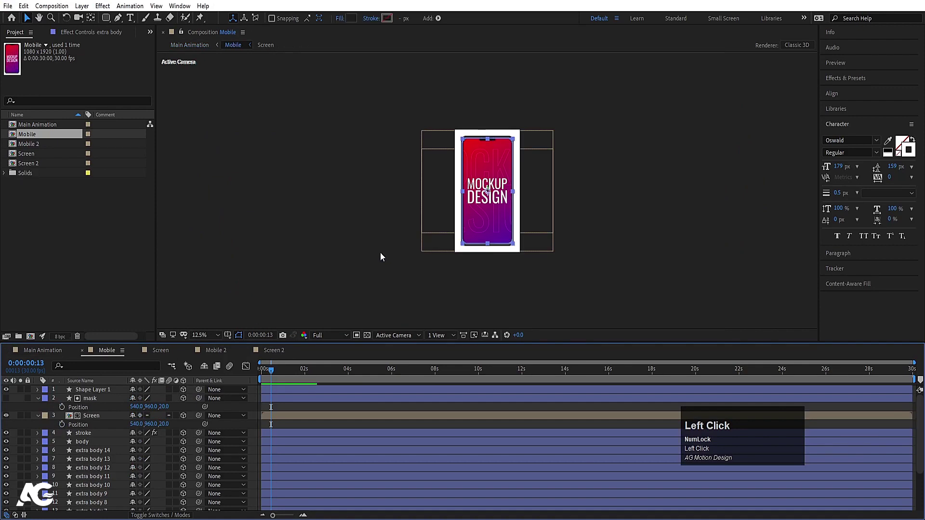
left_click(93, 422)
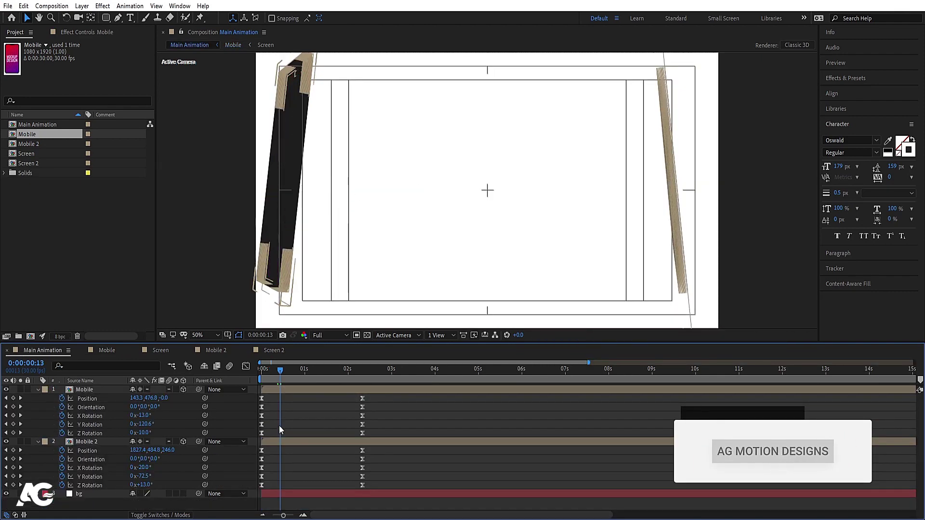
left_click(241, 248)
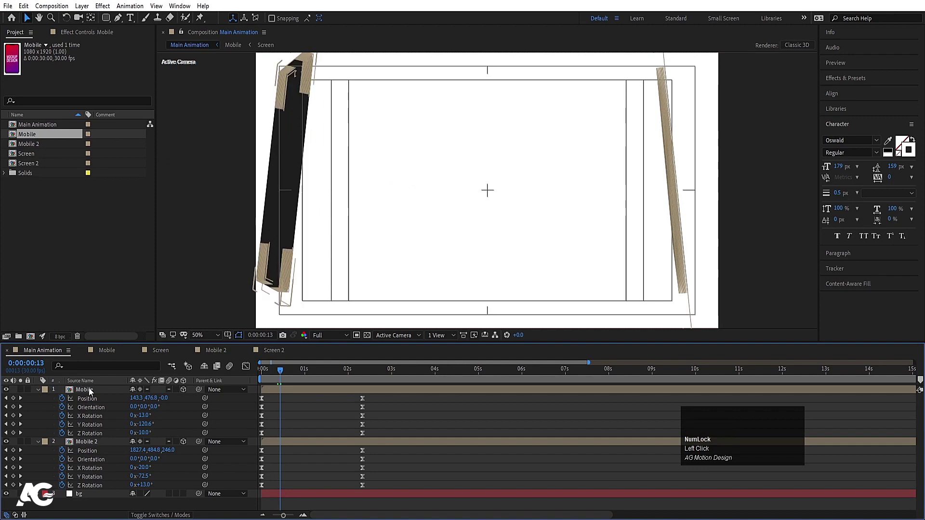
left_click(93, 392)
scroll("up", 3)
scroll("up", 3)
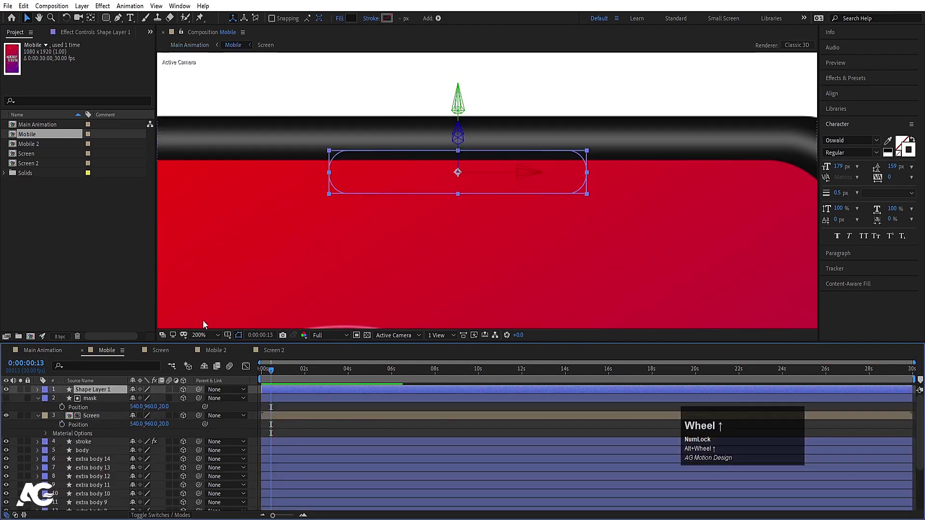
key("p")
left_click(169, 400)
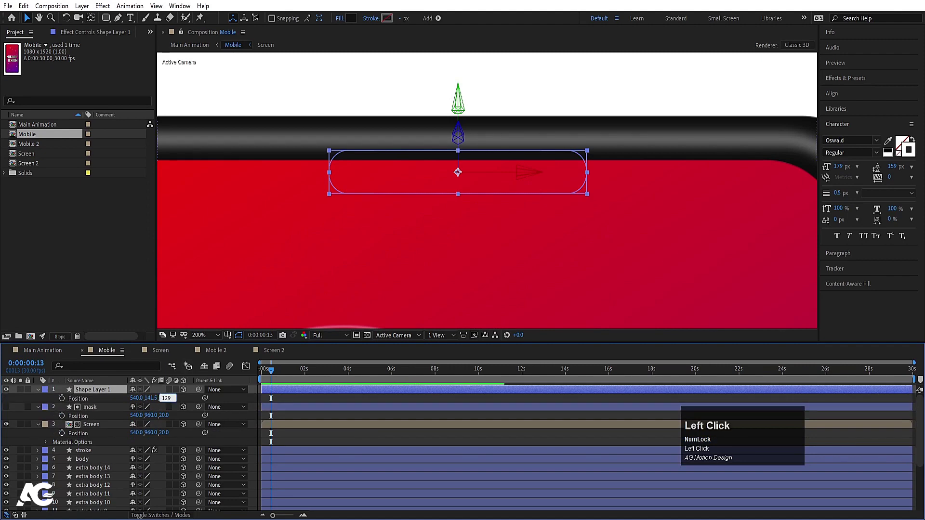
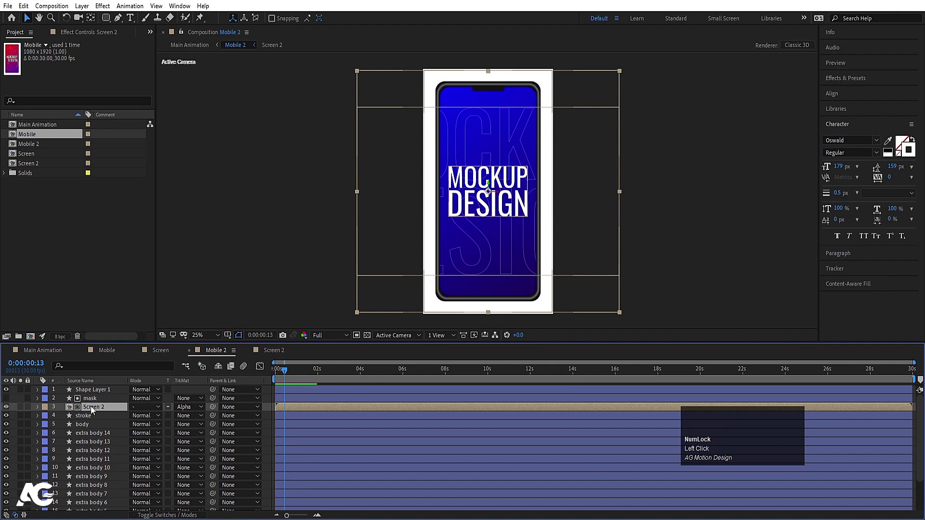
Raise the notch shape the same way in Mobile 2 and return to Main Animation.
key("F4")
left_click(145, 412)
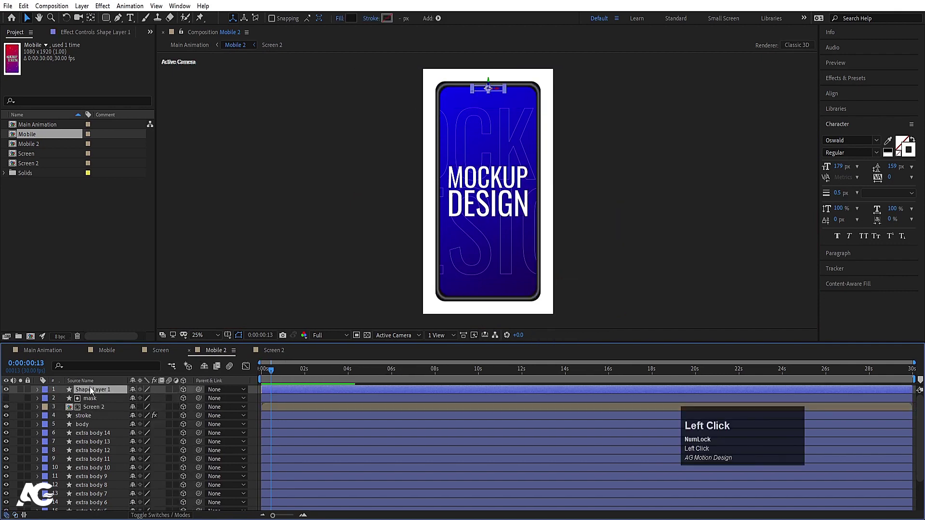
key("p")
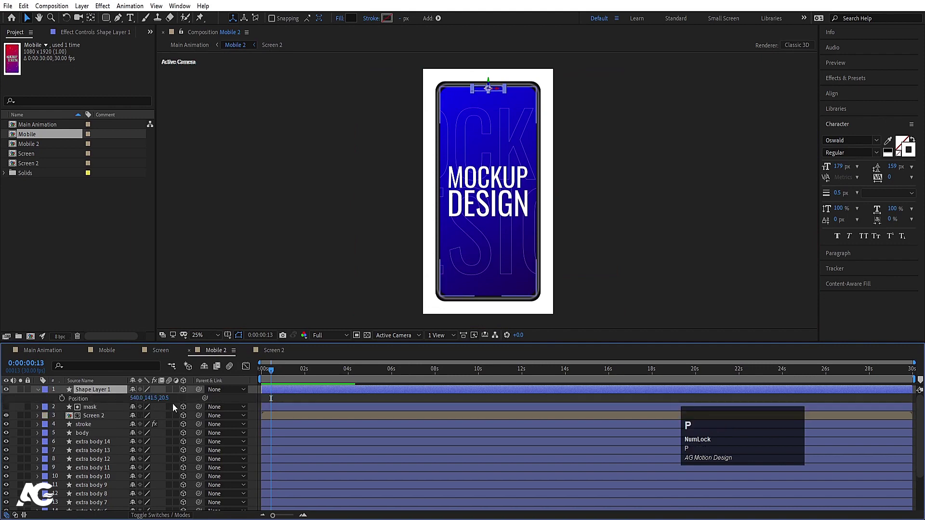
left_click(166, 402)
key("Return")
left_click(49, 348)
key("space")
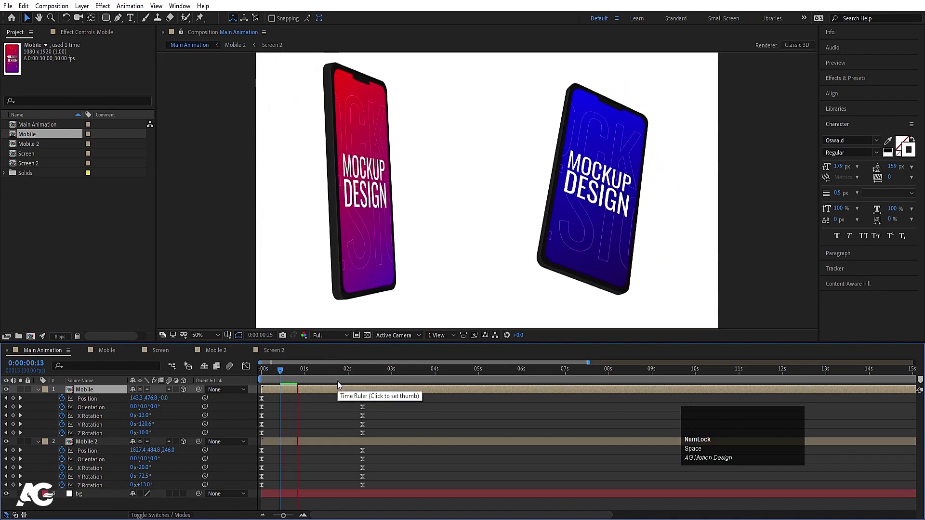
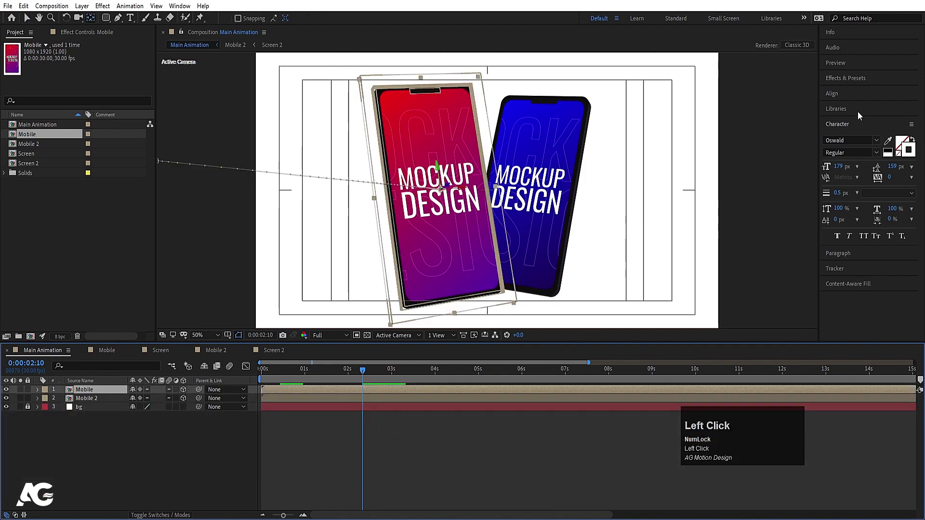
Apply Drop Shadow to the red phone with 30% opacity, distance 30, softness 100.
key("ctrl+a")
type("drop")
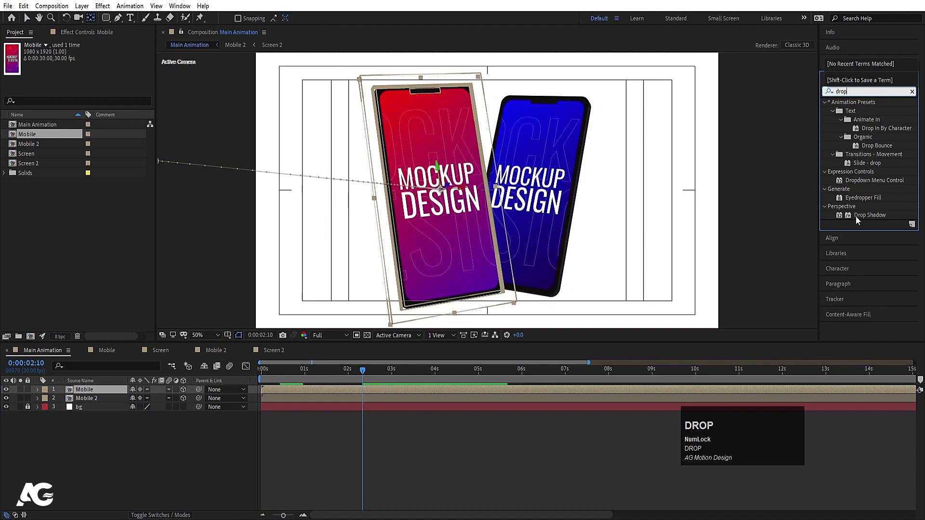
left_click(862, 218)
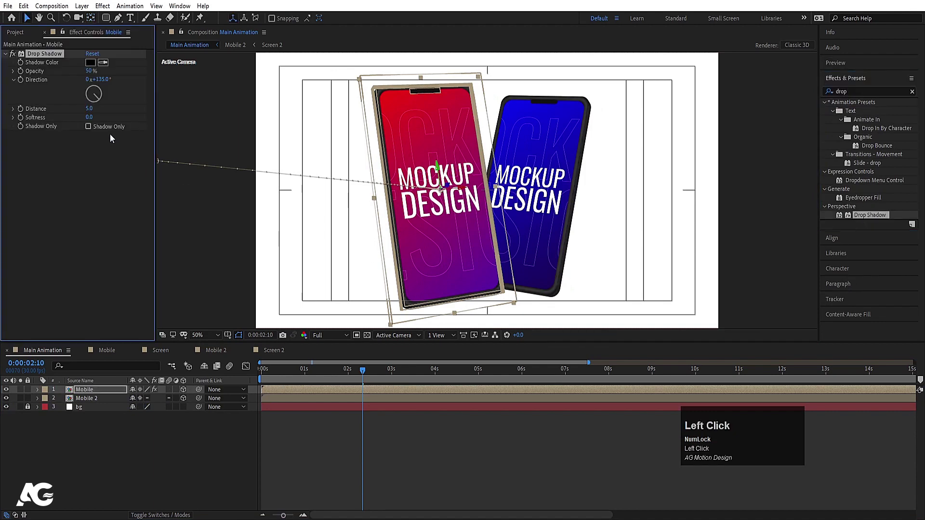
left_click(181, 455)
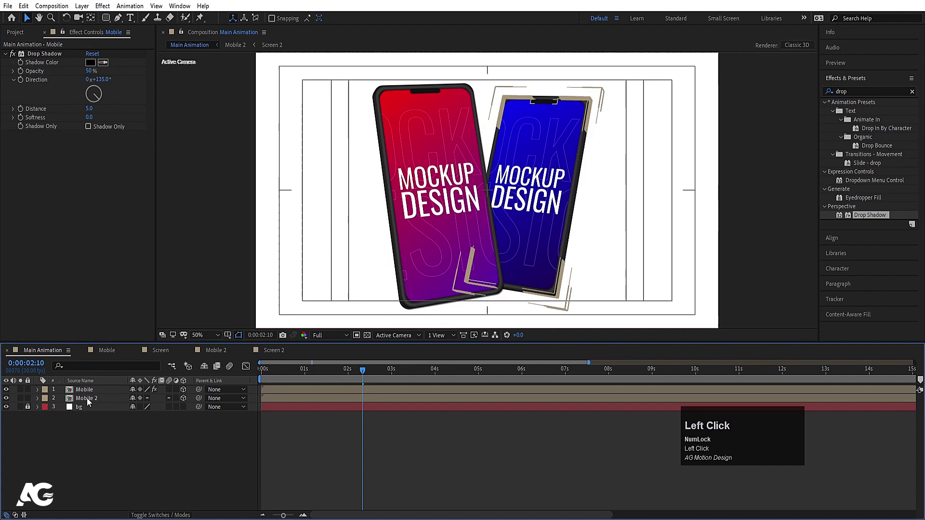
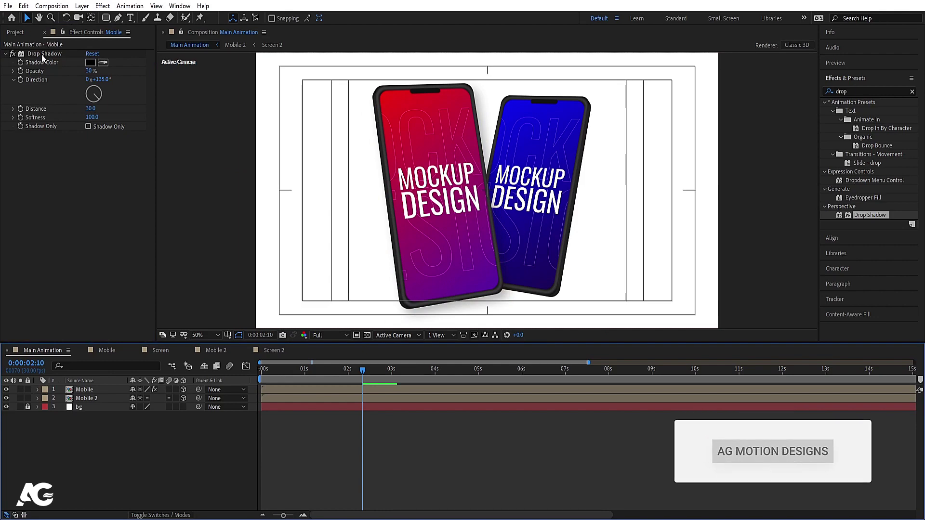
Copy the configured Drop Shadow onto Mobile 2 and hide the 3D guide outlines.
left_click(44, 58)
key("ctrl+c")
double_click(88, 404)
key("ctrl+v")
left_click(109, 433)
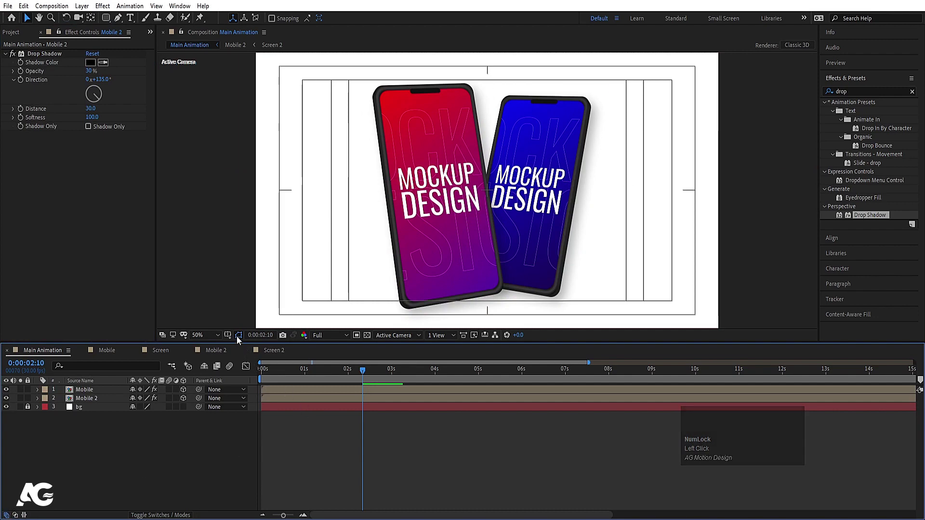
left_click(229, 337)
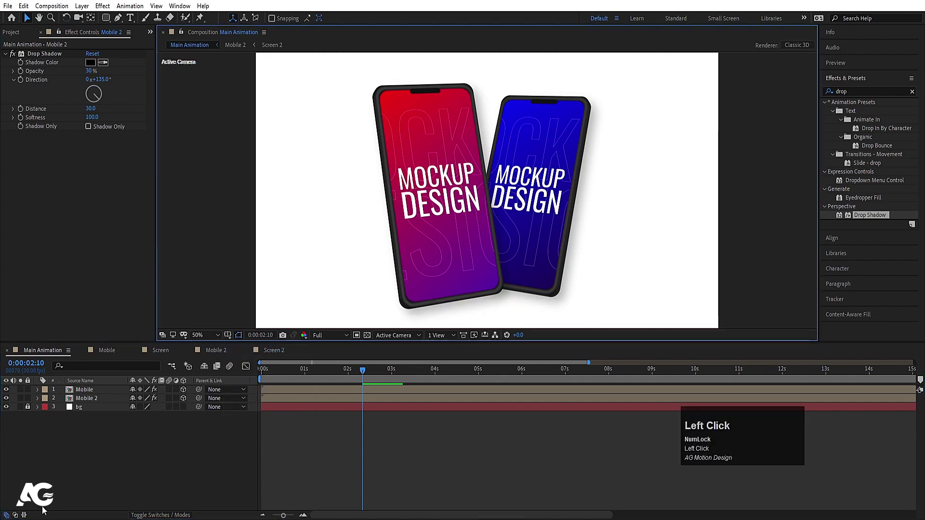
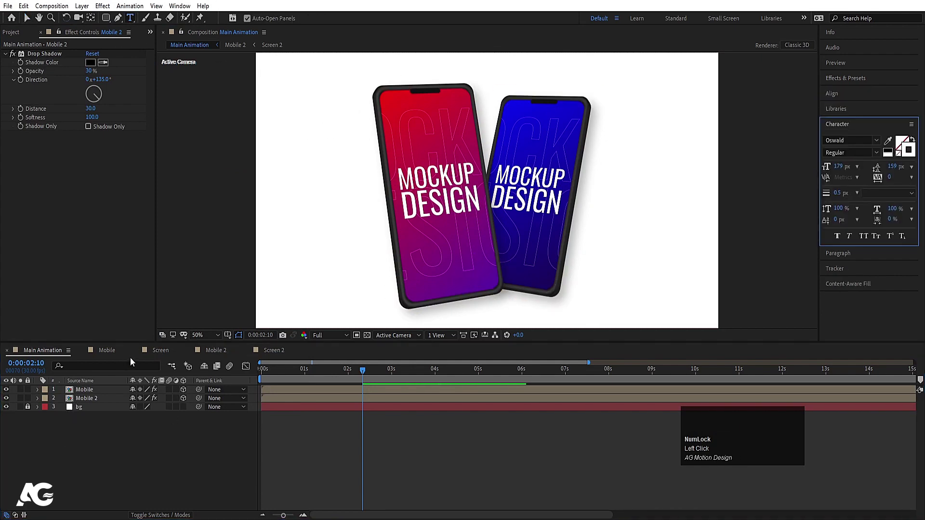
Copy the MOCKUP DESIGN text layer from Screen into Main Animation, placed beneath both phones.
left_click(166, 353)
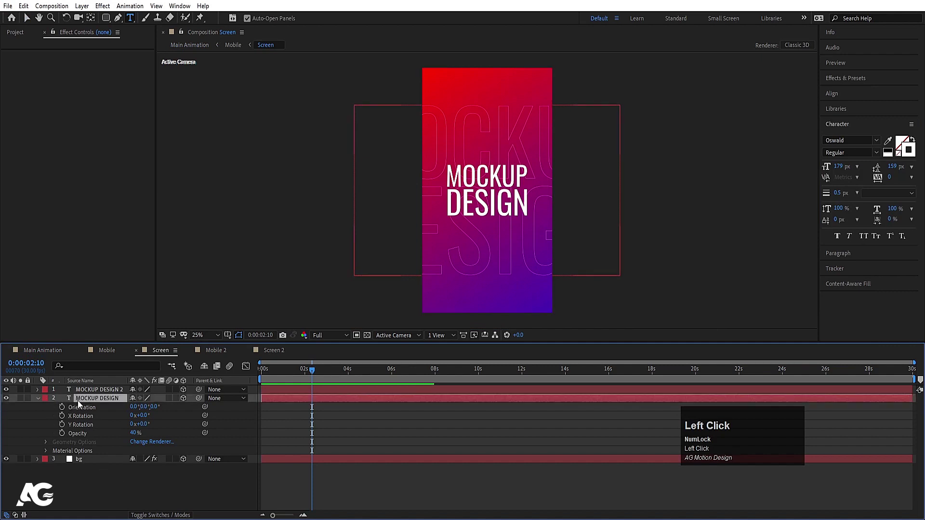
key("ctrl+c")
left_click(44, 356)
key("ctrl+v")
left_click_drag(92, 403, 187, 412)
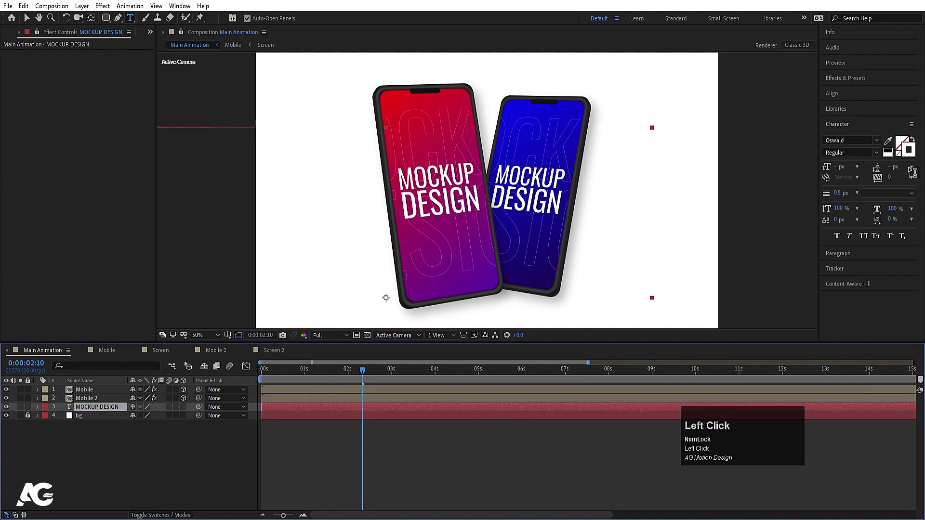
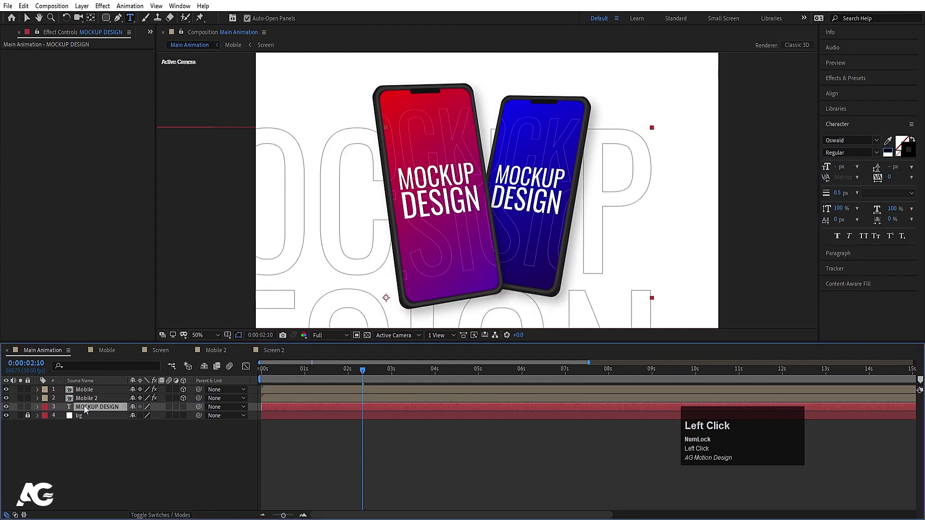
Centre the background text with Align and scale it to 336% to fill the frame.
key("ctrl+alt+Home")
left_click(843, 95)
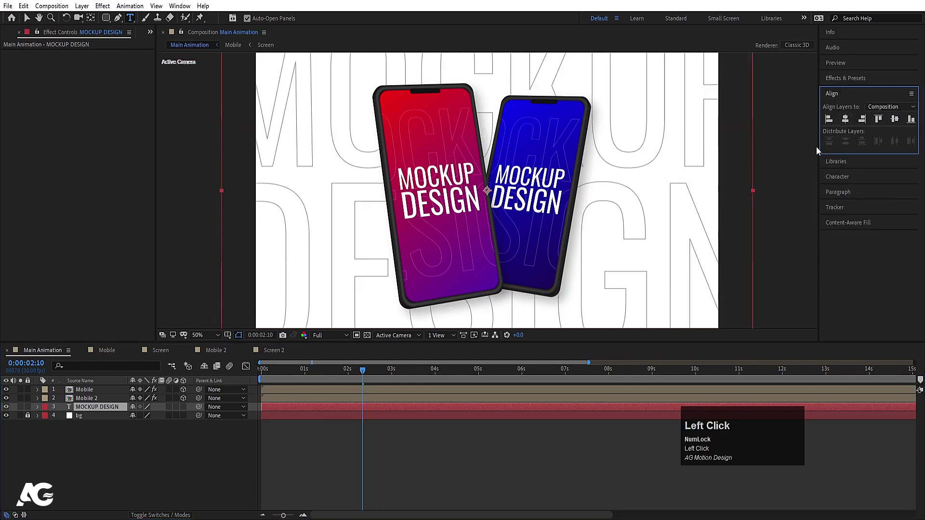
key("s")
left_click_drag(148, 420, 122, 459)
left_click(219, 421)
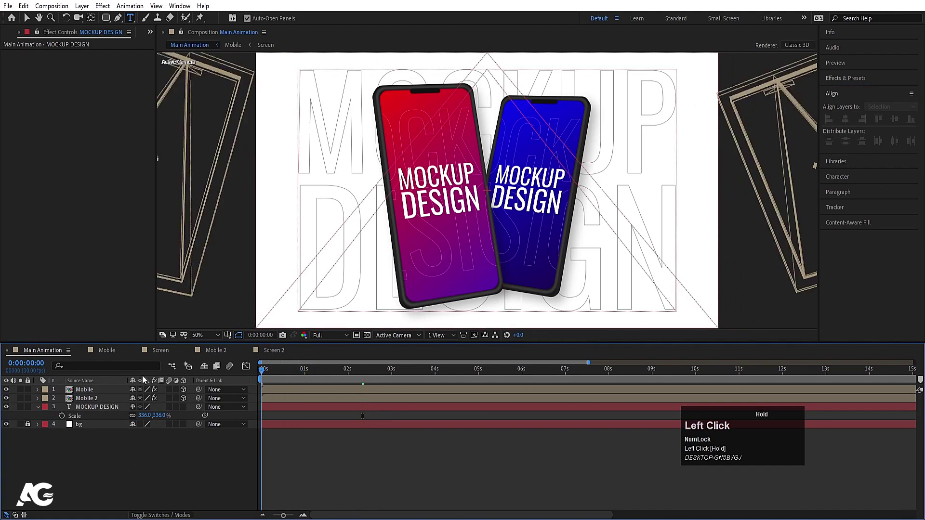
Play back the finished animation from the start.
key("space")
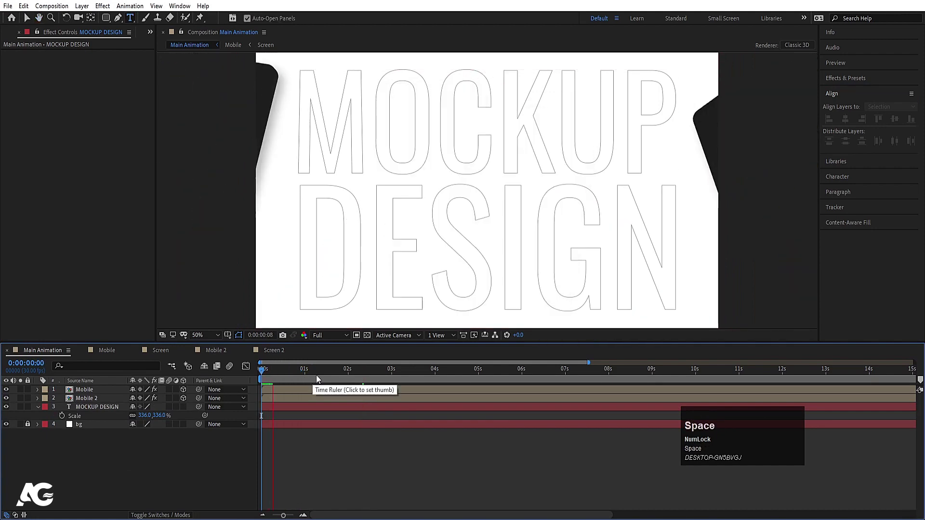
key("space")
left_click(328, 377)
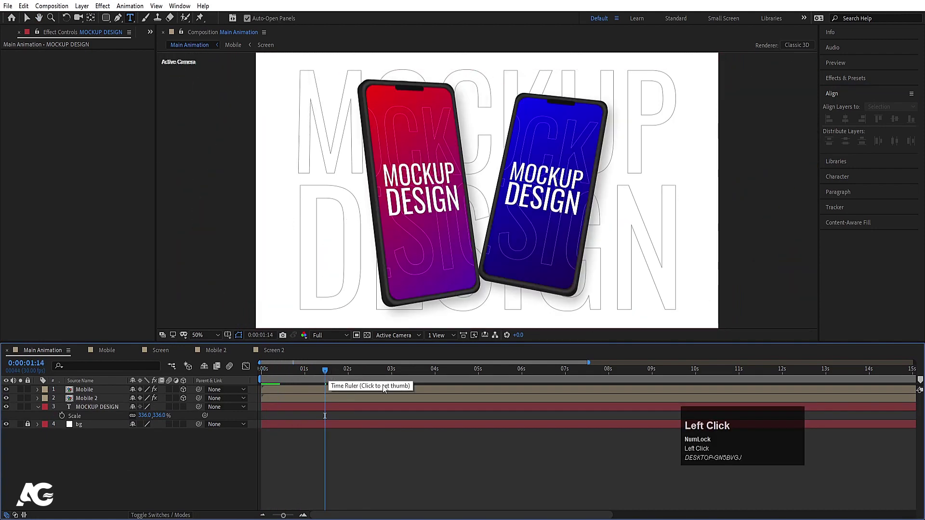